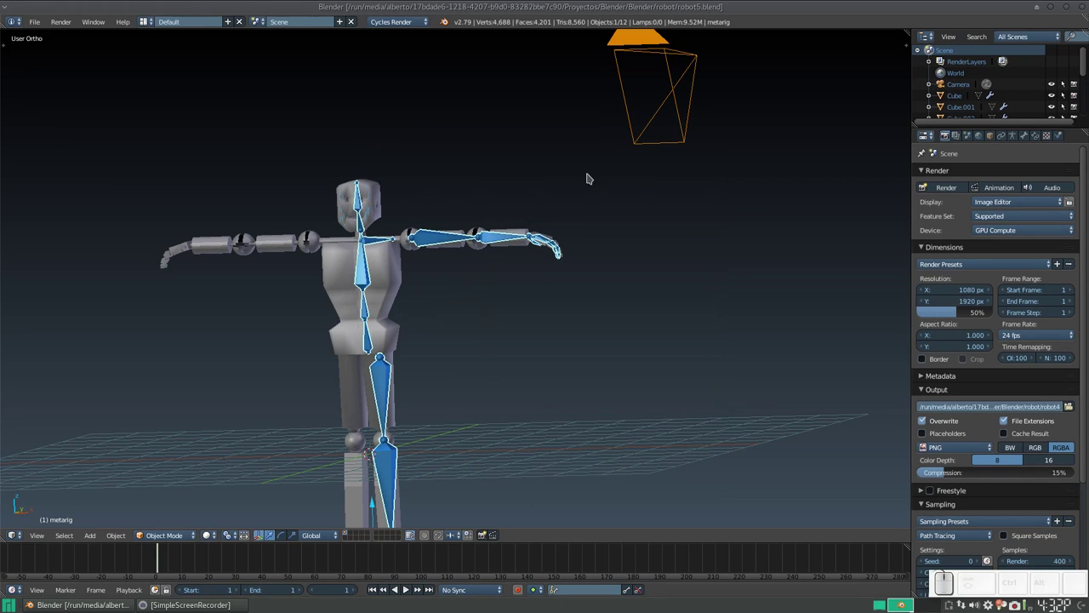
Orbit and zoom around the robot, then clear the current selection
{"action": "middle_click", "coordinate": [431, 251]}
{"action": "left_click", "coordinate": [512, 256]}
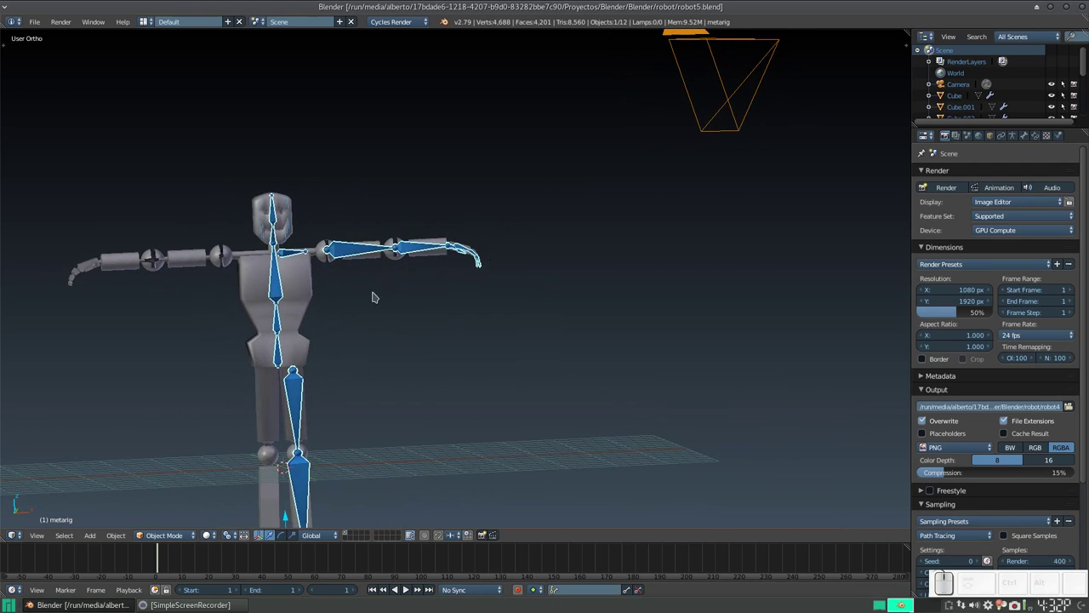
{"action": "middle_click", "coordinate": [372, 295]}
{"action": "left_click_drag", "start_coordinate": [522, 272], "coordinate": [610, 295]}
{"action": "scroll", "scroll_direction": "up", "scroll_amount": 3}
{"action": "middle_click", "coordinate": [731, 299]}
{"action": "middle_click", "coordinate": [568, 304]}
{"action": "scroll", "scroll_direction": "up", "scroll_amount": 3}
{"action": "scroll", "scroll_direction": "down", "scroll_amount": 3}
{"action": "right_click", "coordinate": [526, 284]}
{"action": "right_click", "coordinate": [538, 177]}
{"action": "key", "text": "h"}
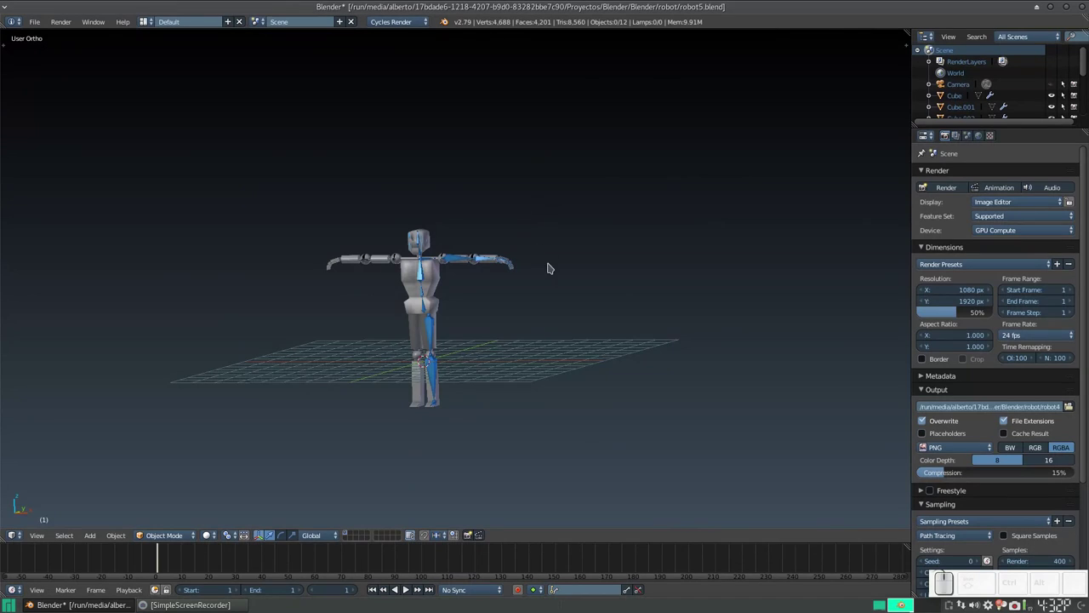
Bring the robot's left hand up close so each blocky finger segment and its bone is visible
{"action": "right_click", "coordinate": [557, 284]}
{"action": "scroll", "scroll_direction": "up", "scroll_amount": 3}
{"action": "left_click_drag", "start_coordinate": [602, 269], "coordinate": [479, 264]}
{"action": "scroll", "scroll_direction": "up", "scroll_amount": 3}
{"action": "right_click", "coordinate": [435, 267]}
{"action": "middle_click", "coordinate": [441, 269]}
{"action": "right_click", "coordinate": [504, 257]}
{"action": "scroll", "scroll_direction": "up", "scroll_amount": 3}
{"action": "left_click", "coordinate": [460, 253]}
{"action": "left_click", "coordinate": [465, 338]}
{"action": "left_click", "coordinate": [528, 214]}
{"action": "left_click", "coordinate": [547, 264]}
{"action": "left_click", "coordinate": [590, 212]}
{"action": "left_click", "coordinate": [499, 209]}
{"action": "middle_click", "coordinate": [487, 205]}
{"action": "left_click_drag", "start_coordinate": [481, 199], "coordinate": [498, 350]}
{"action": "scroll", "scroll_direction": "down", "scroll_amount": 3}
{"action": "scroll", "scroll_direction": "up", "scroll_amount": 3}
{"action": "left_click_drag", "start_coordinate": [454, 306], "coordinate": [473, 280]}
{"action": "scroll", "scroll_direction": "up", "scroll_amount": 3}
Make the metarig editable and pick the thumb.02.L joint over hand piece Cube.003
{"action": "left_click", "coordinate": [414, 243]}
{"action": "scroll", "scroll_direction": "up", "scroll_amount": 3}
{"action": "left_click", "coordinate": [440, 277]}
{"action": "left_click", "coordinate": [419, 297]}
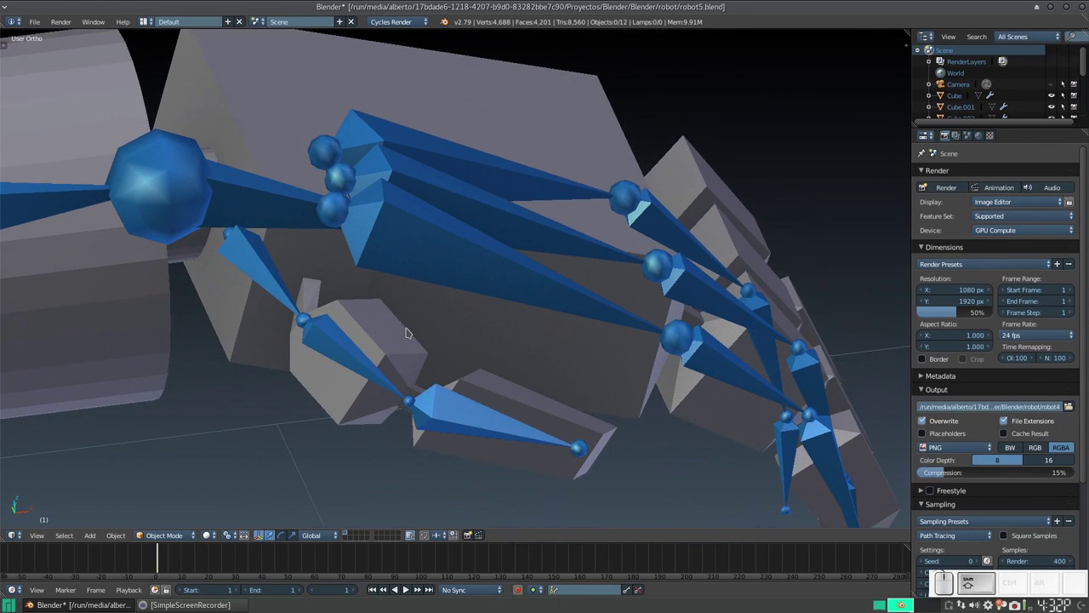
{"action": "left_click", "coordinate": [397, 384]}
{"action": "left_click", "coordinate": [444, 302]}
{"action": "left_click", "coordinate": [477, 265]}
{"action": "left_click", "coordinate": [459, 155]}
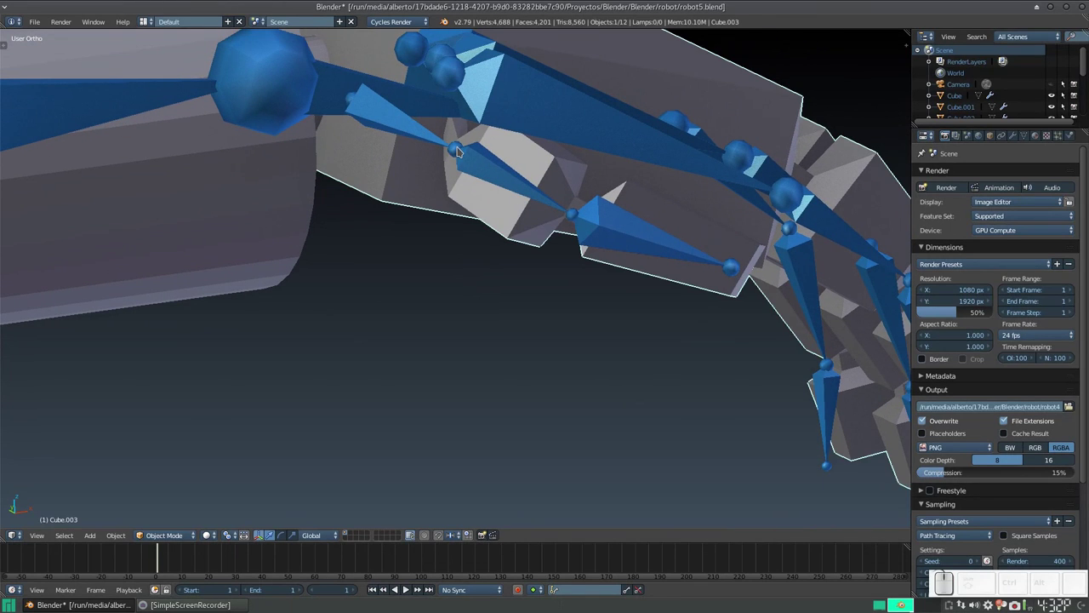
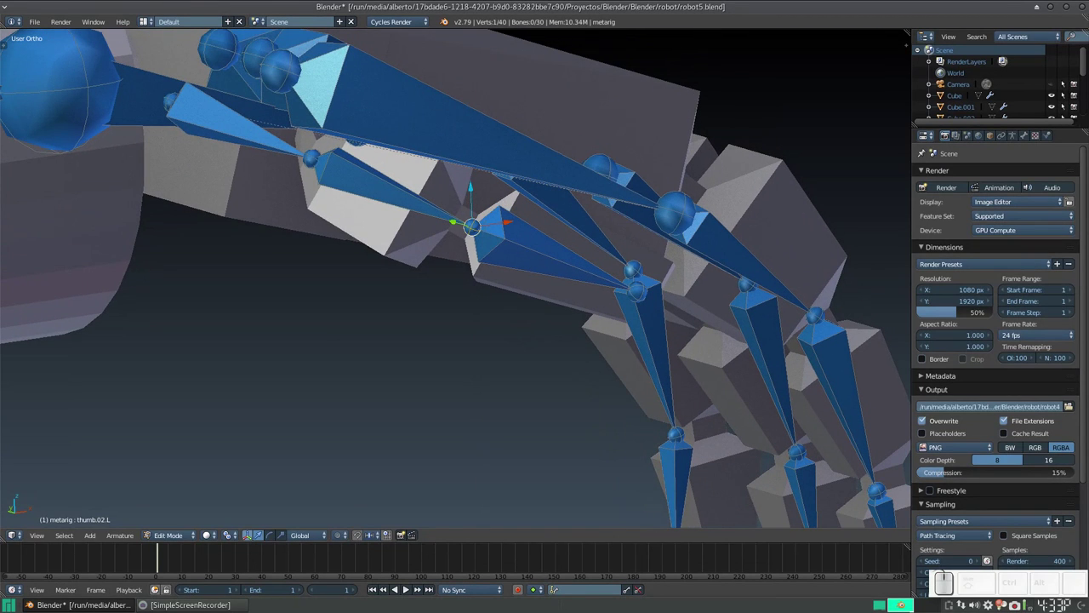
Move the thumb.02.L and f_middle.01.L joints into their finger segments, checking in Front Ortho
{"action": "key", "text": "g"}
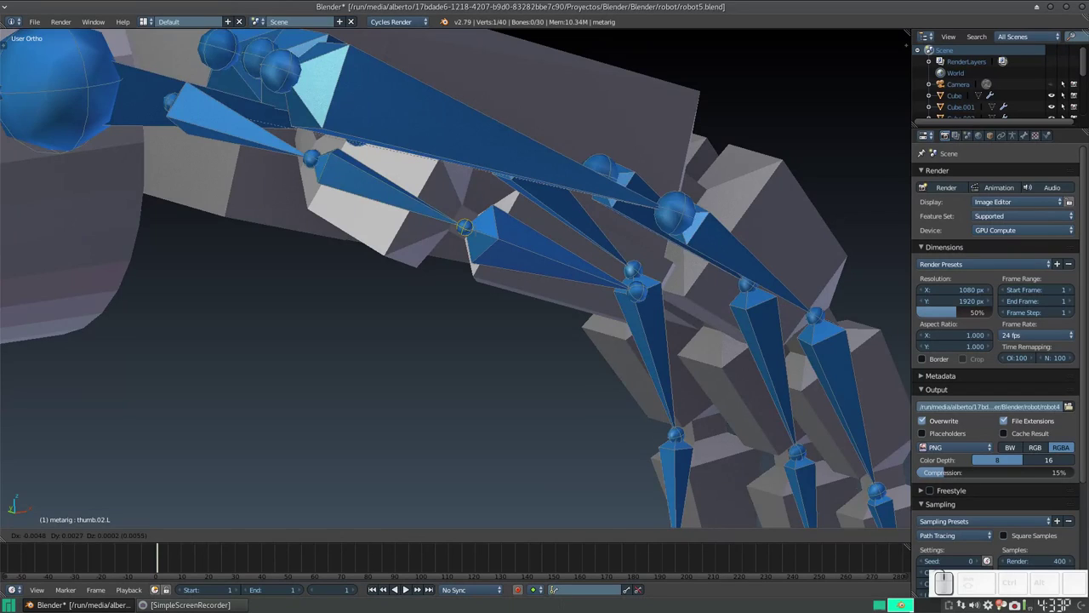
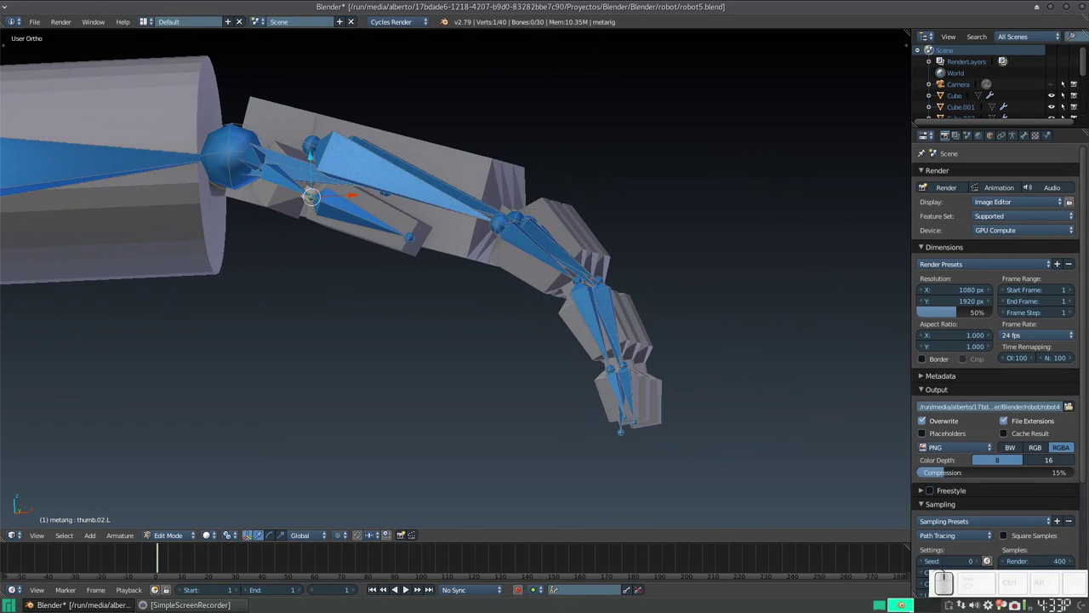
{"action": "key", "text": "KP_1"}
{"action": "scroll", "scroll_direction": "down", "scroll_amount": 3}
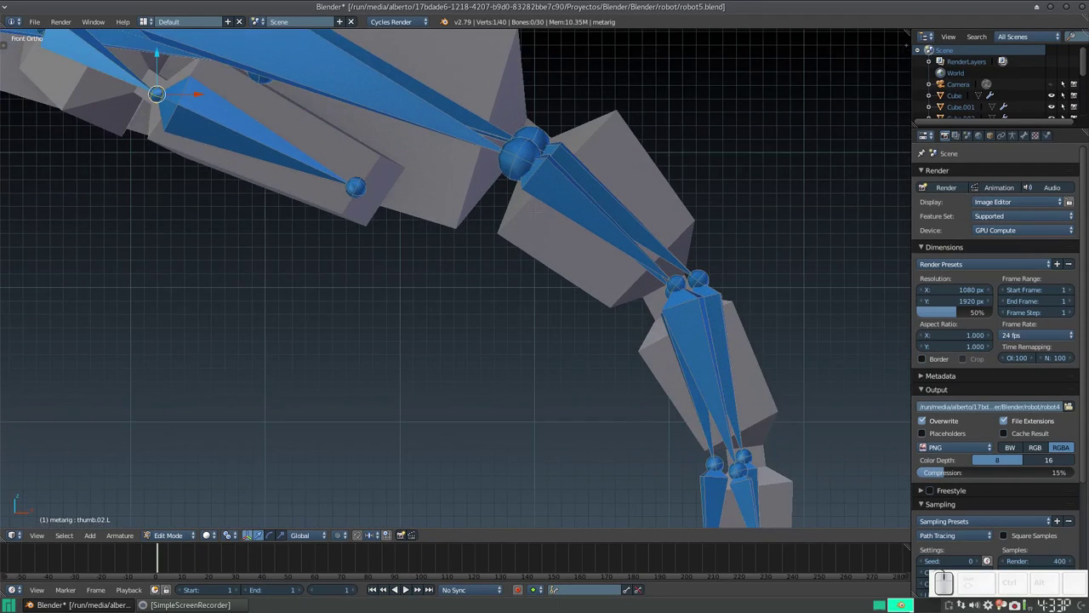
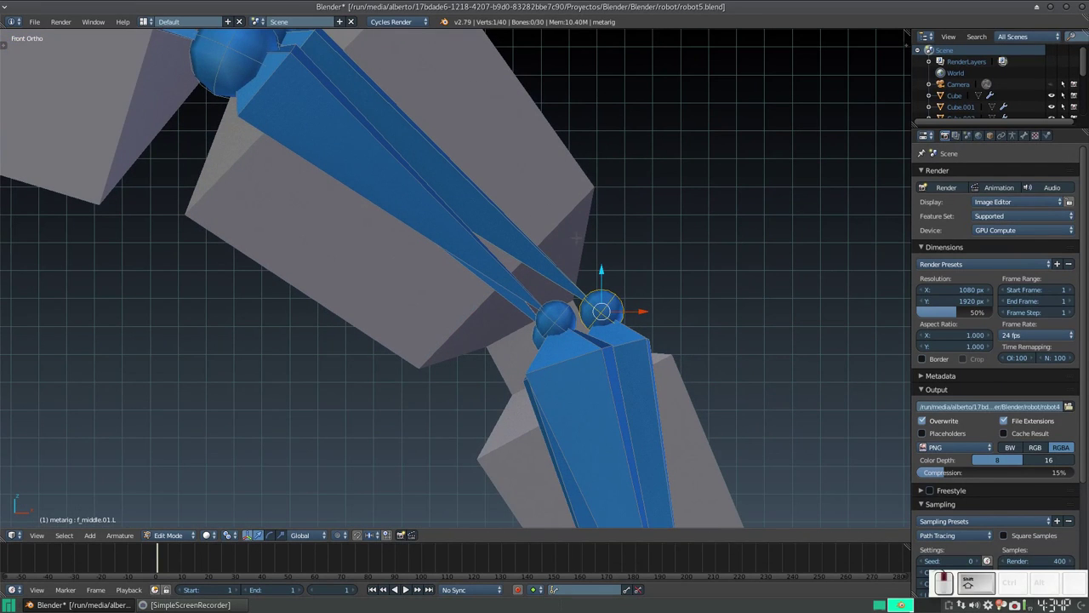
{"action": "key", "text": "g"}
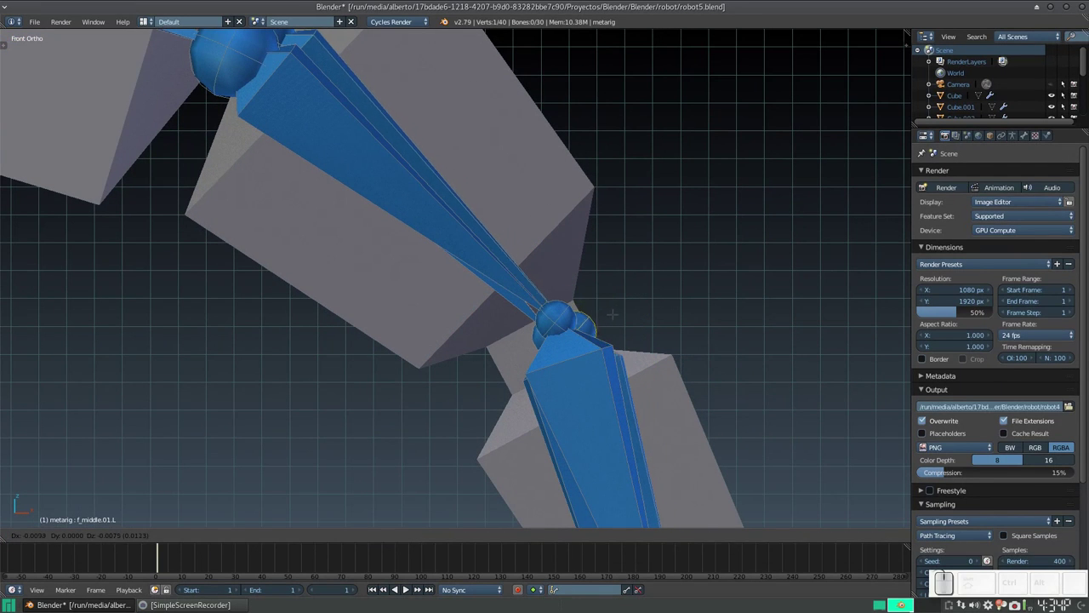
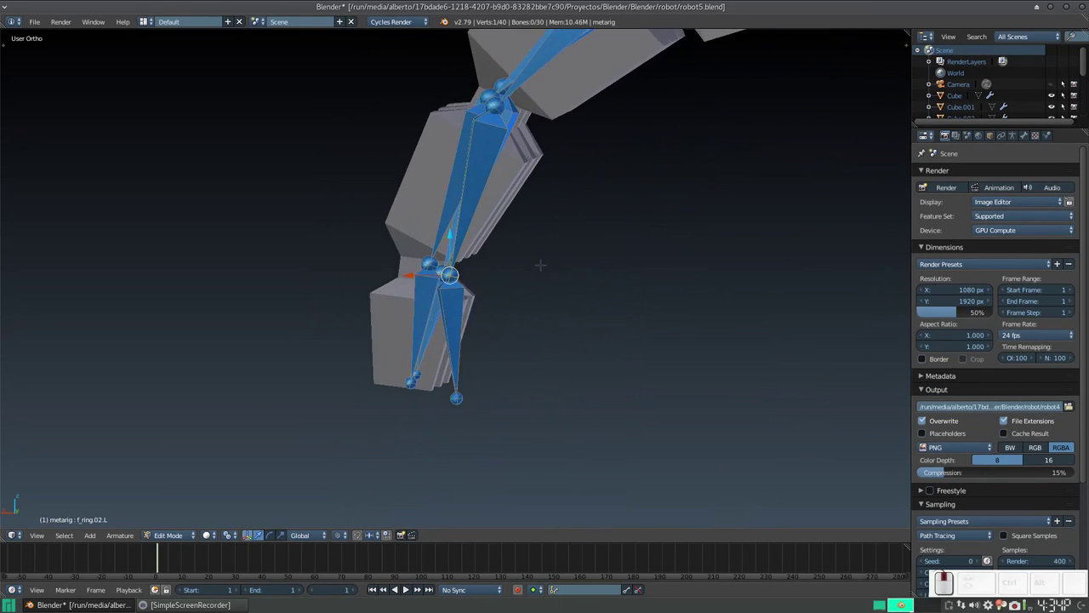
Align the f_ring.02.L joint inside the ring finger block, then zoom out along the leg to review
{"action": "scroll", "scroll_direction": "up", "scroll_amount": 3}
{"action": "key", "text": "g"}
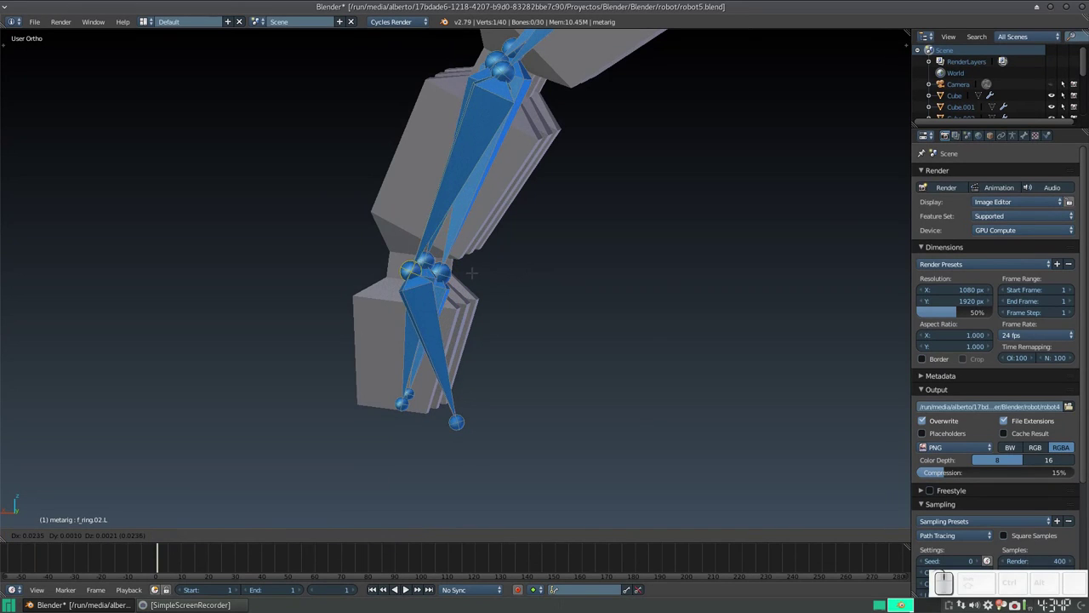
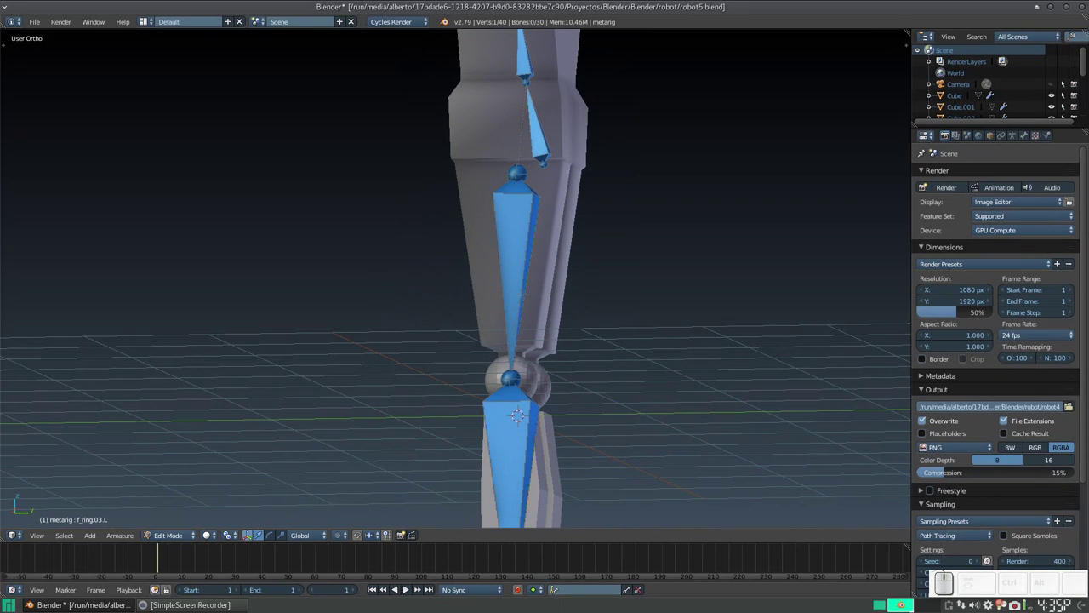
{"action": "scroll", "scroll_direction": "down", "scroll_amount": 3}
{"action": "scroll", "scroll_direction": "down", "scroll_amount": 3}
{"action": "scroll", "scroll_direction": "up", "scroll_amount": 3}
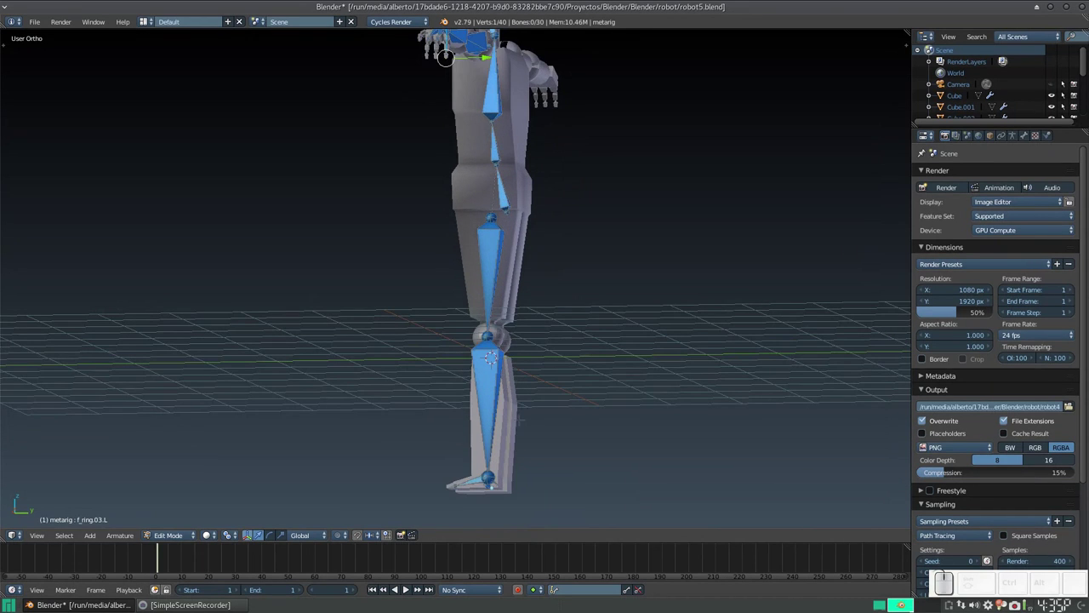
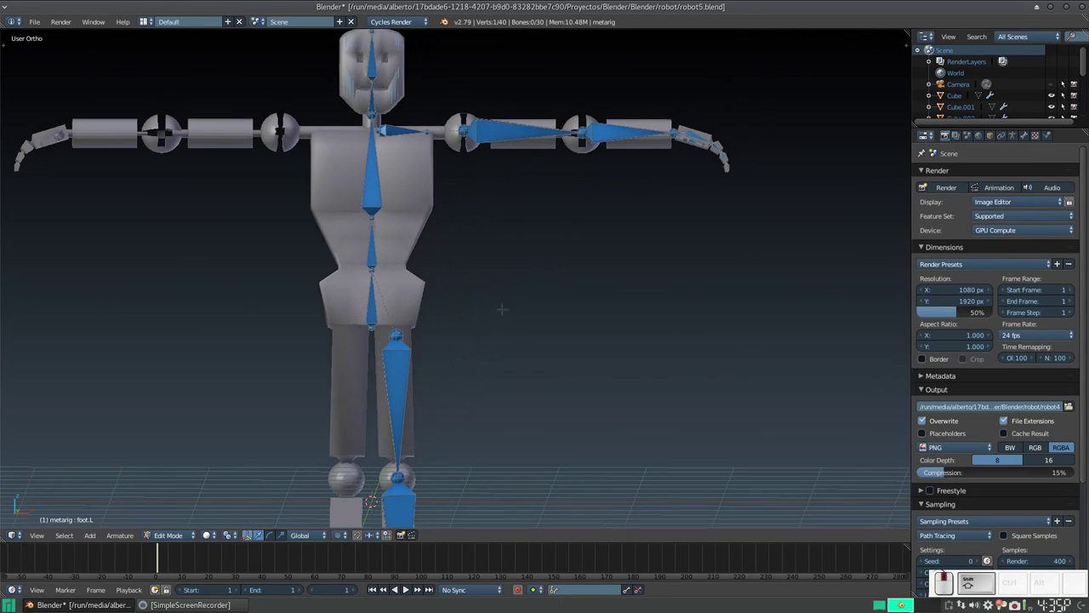
Nudge foot.L 0.019 along Y onto the robot's foot, viewed in Front Ortho with the tool shelf shown
{"action": "scroll", "scroll_direction": "down", "scroll_amount": 3}
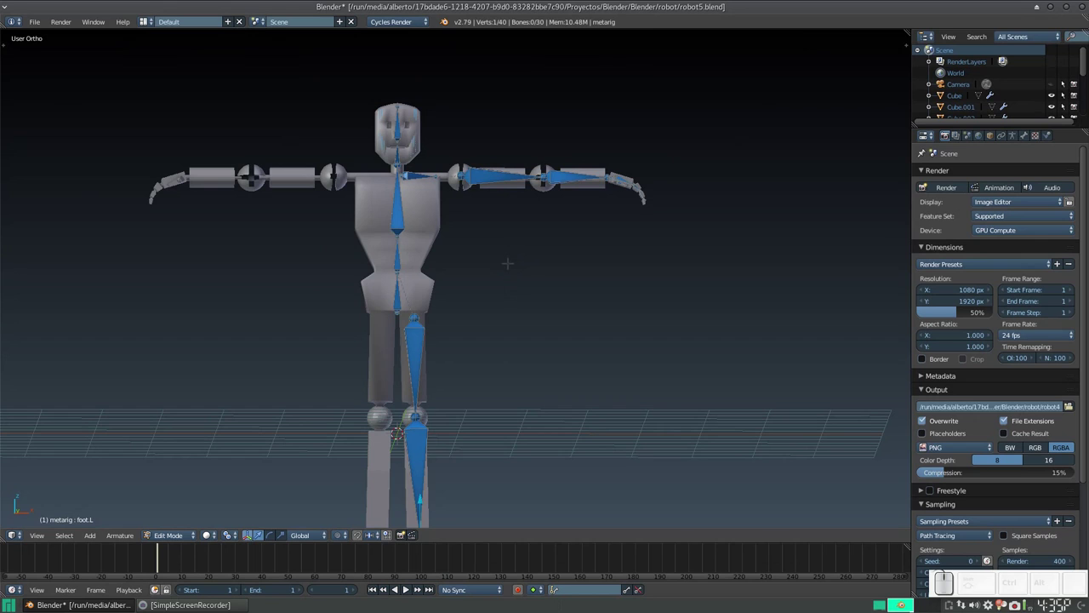
{"action": "key", "text": "t"}
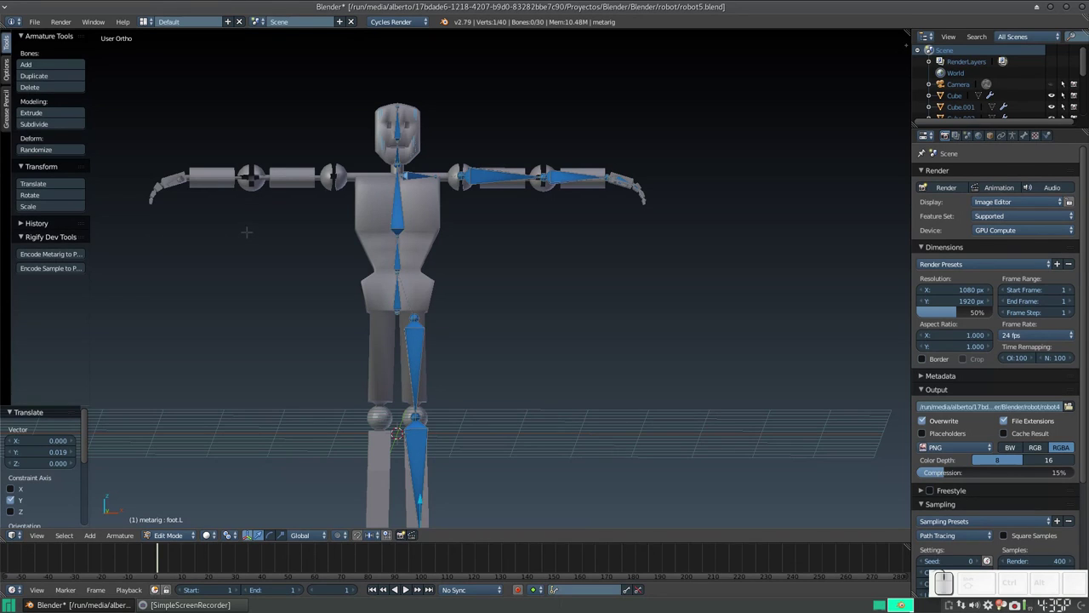
{"action": "key", "text": "KP_1"}
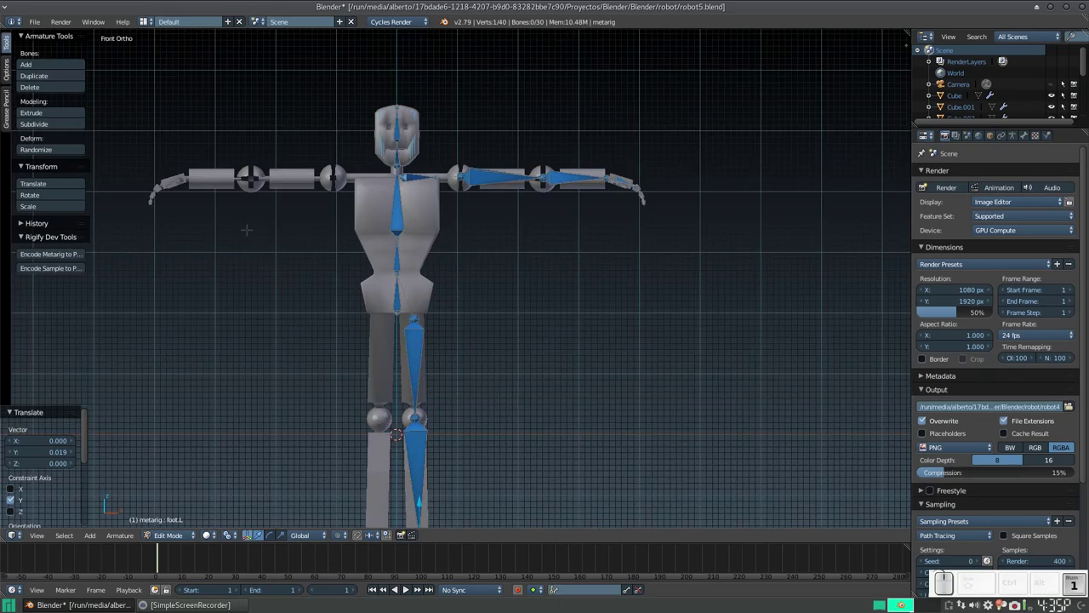
{"action": "scroll", "scroll_direction": "down", "scroll_amount": 3}
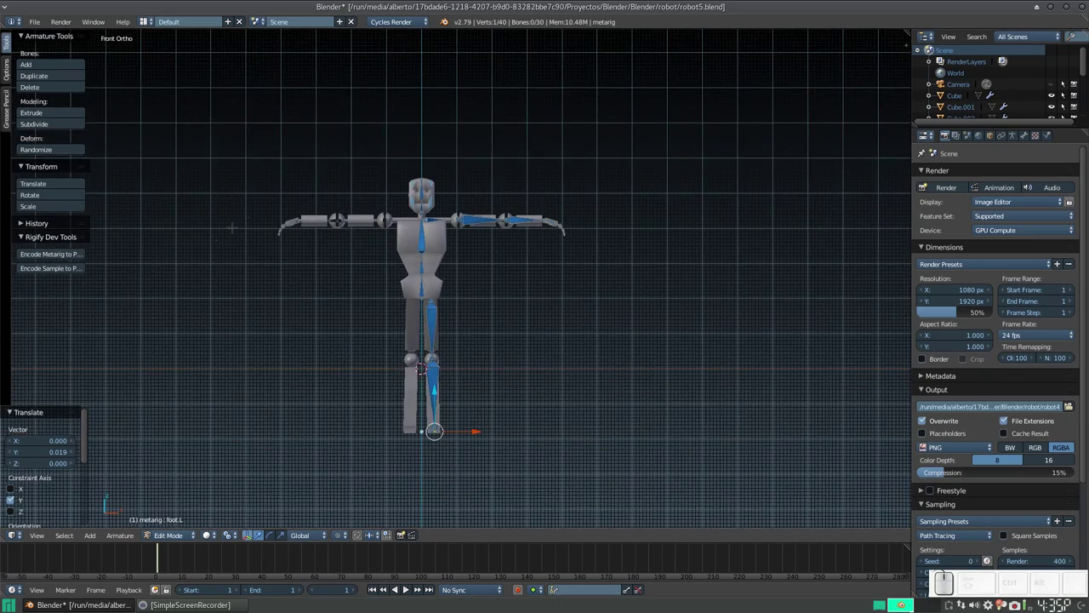
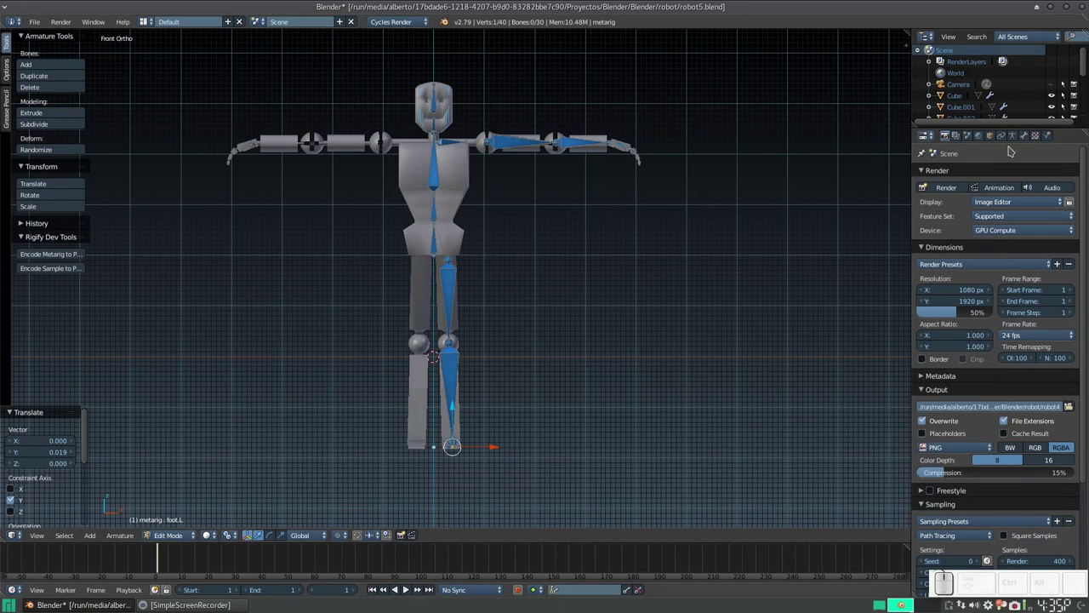
Show foot.L's Bone properties with its head, tail, roll and shin parent
{"action": "left_click", "coordinate": [1028, 137]}
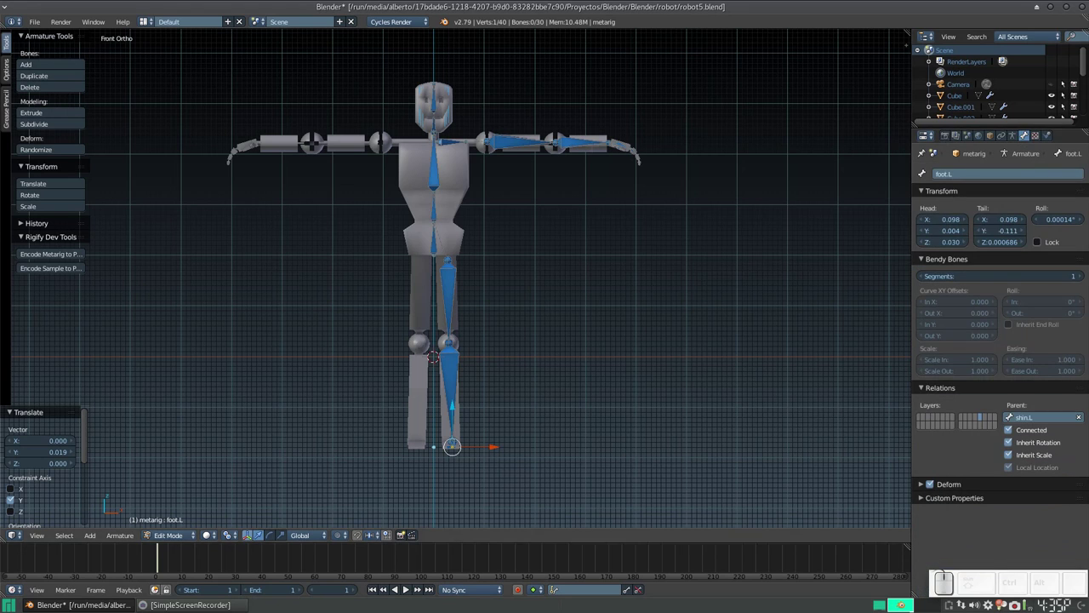
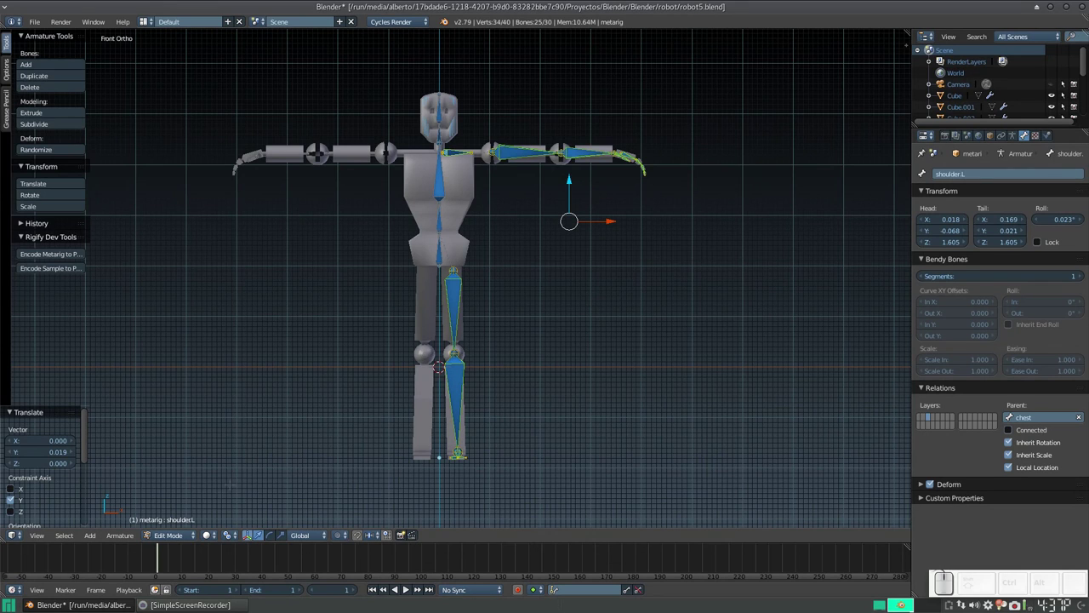
Set the transform pivot to the 3D cursor and centre the cursor with Shift+C
{"action": "left_click", "coordinate": [234, 538]}
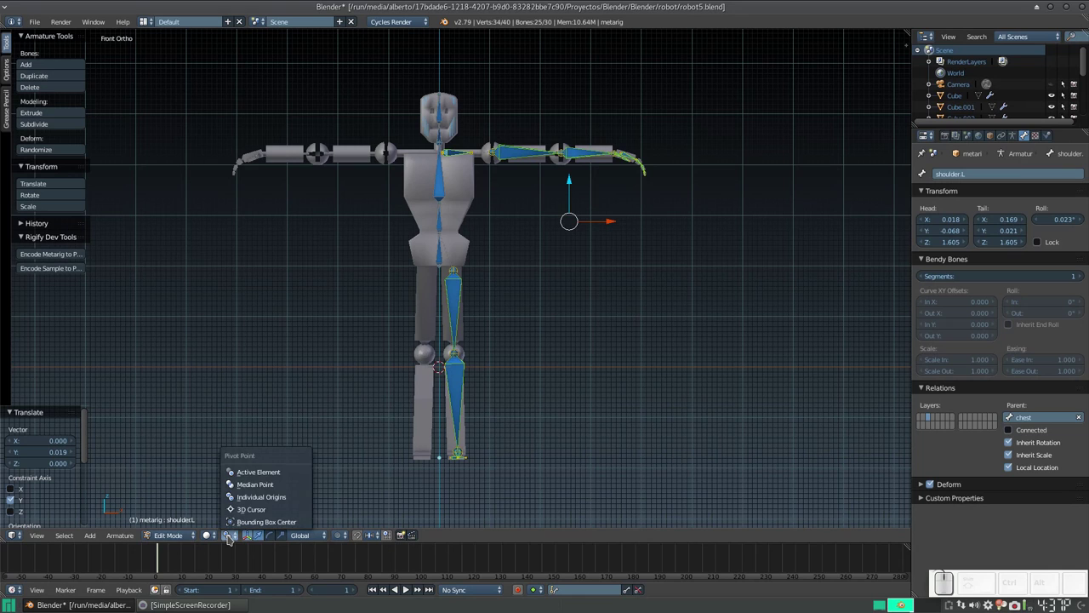
{"action": "left_click", "coordinate": [234, 538]}
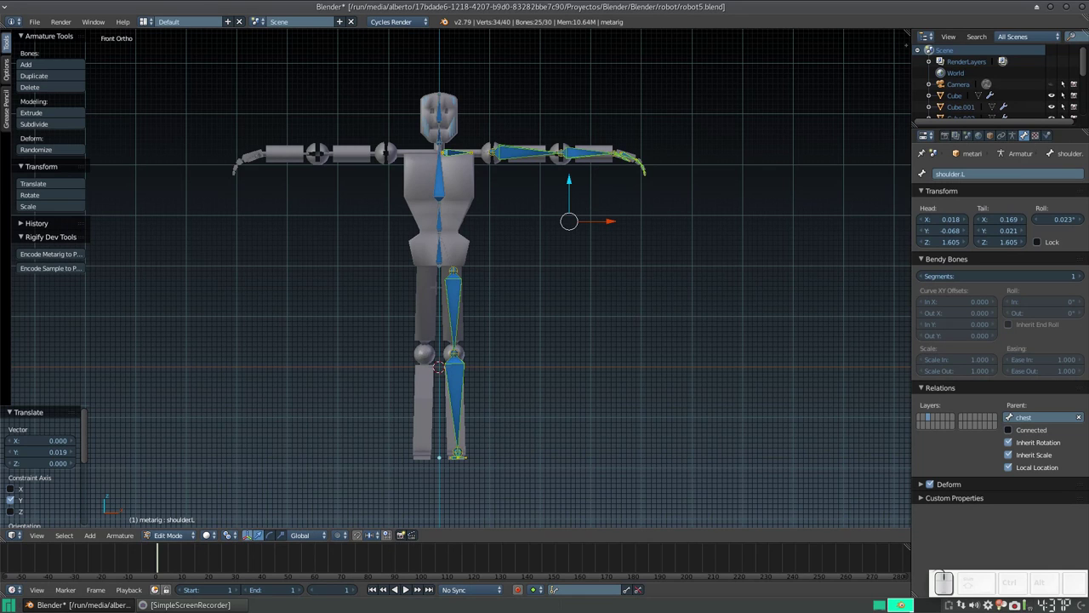
{"action": "left_click", "coordinate": [236, 535]}
{"action": "left_click", "coordinate": [236, 534]}
{"action": "key", "text": "."}
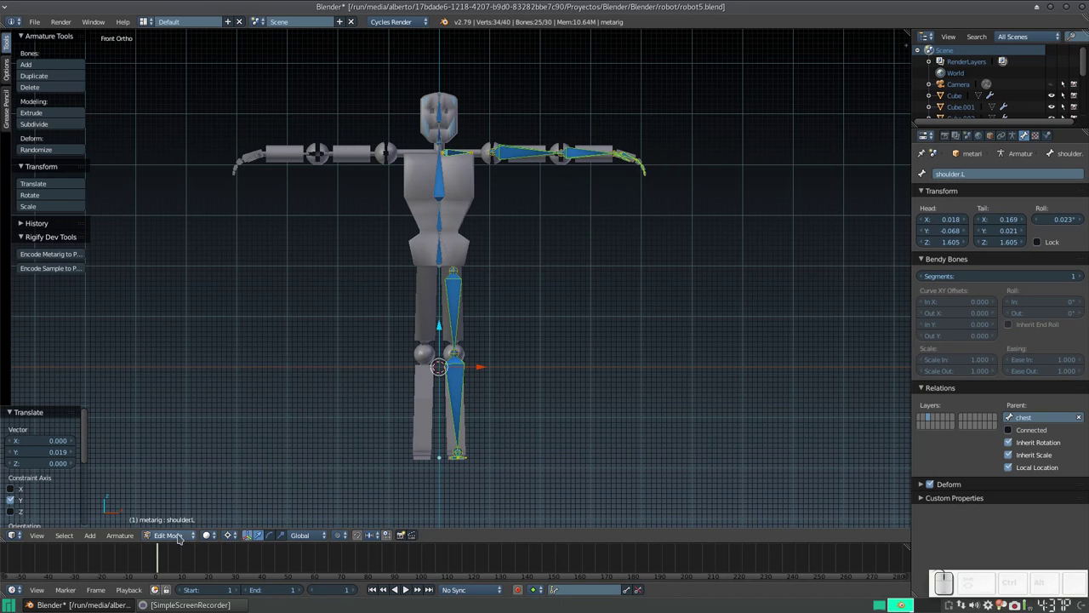
{"action": "left_click", "coordinate": [231, 539]}
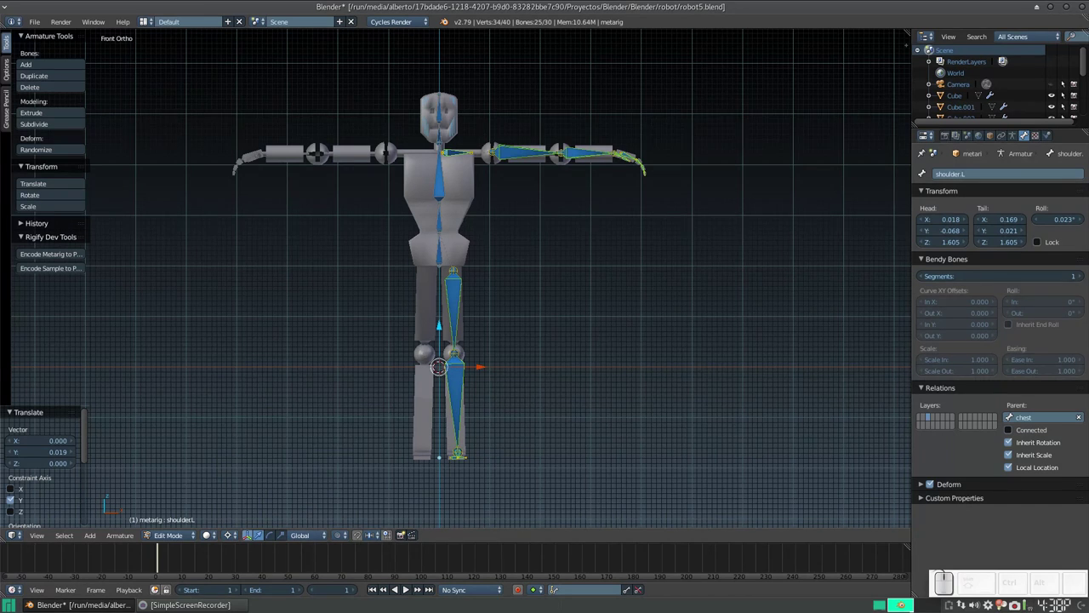
{"action": "key", "text": "shift+c"}
{"action": "scroll", "scroll_direction": "up", "scroll_amount": 3}
{"action": "scroll", "scroll_direction": "down", "scroll_amount": 3}
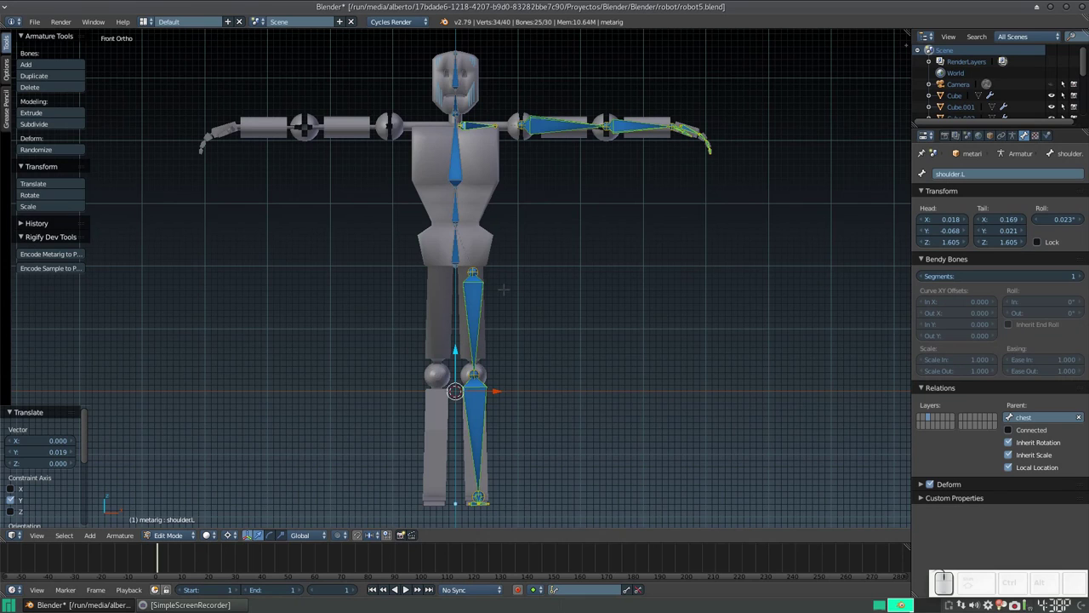
Duplicate the selected left-side arm, hand and leg bones and mirror them across X
{"action": "key", "text": "shift+d"}
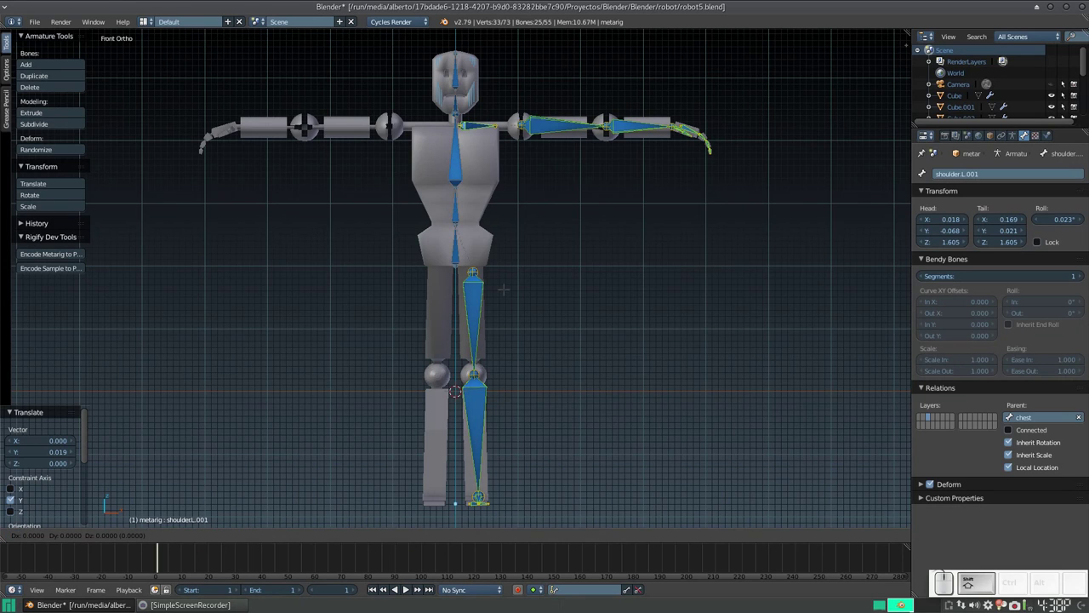
{"action": "key", "text": "Return"}
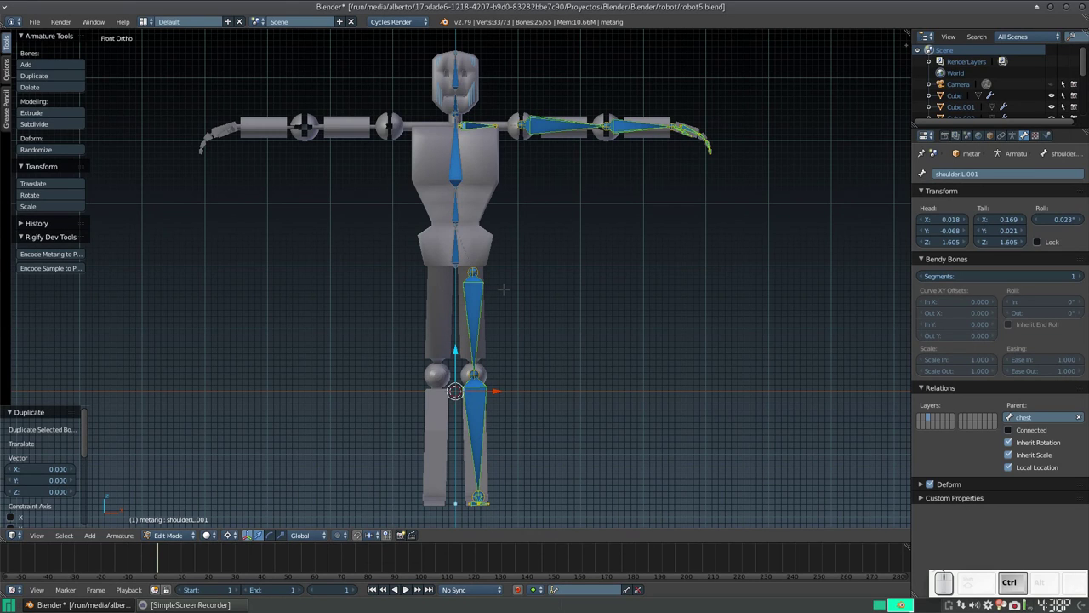
{"action": "key", "text": "ctrl+m"}
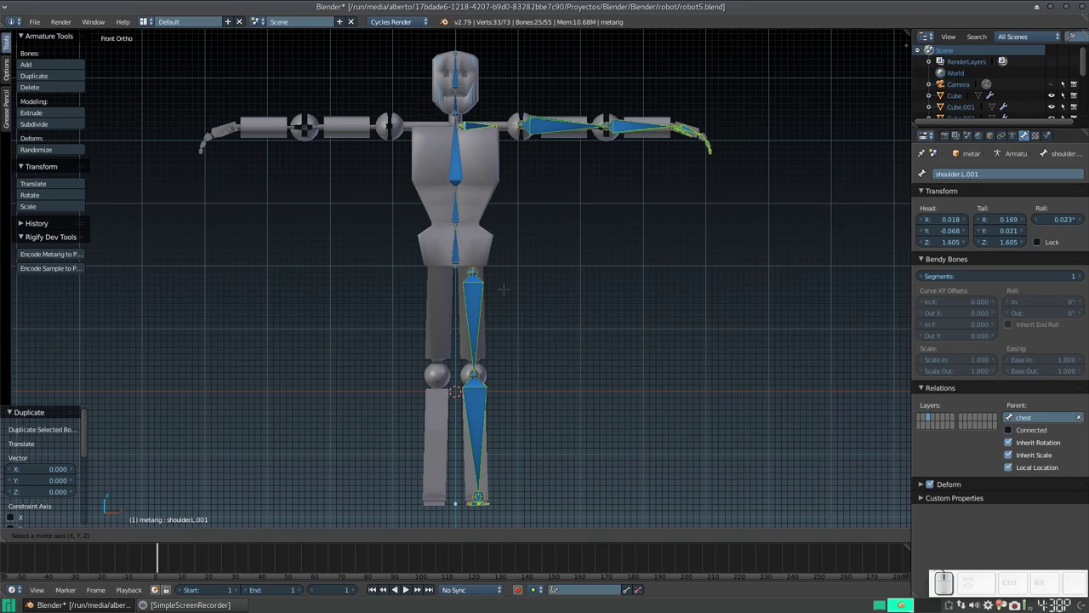
{"action": "key", "text": "x"}
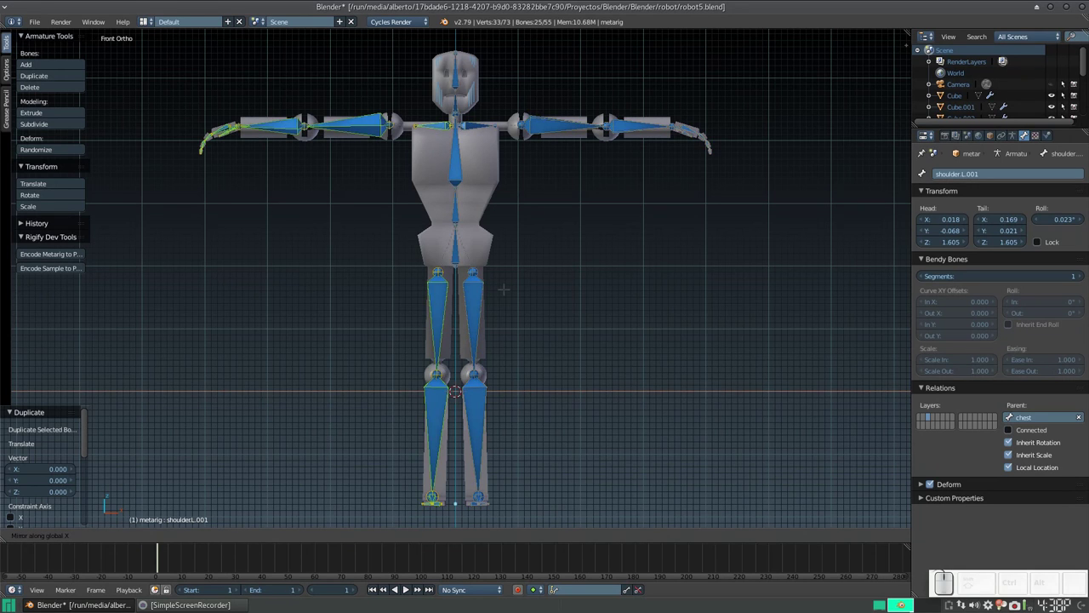
{"action": "key", "text": "KP_Enter"}
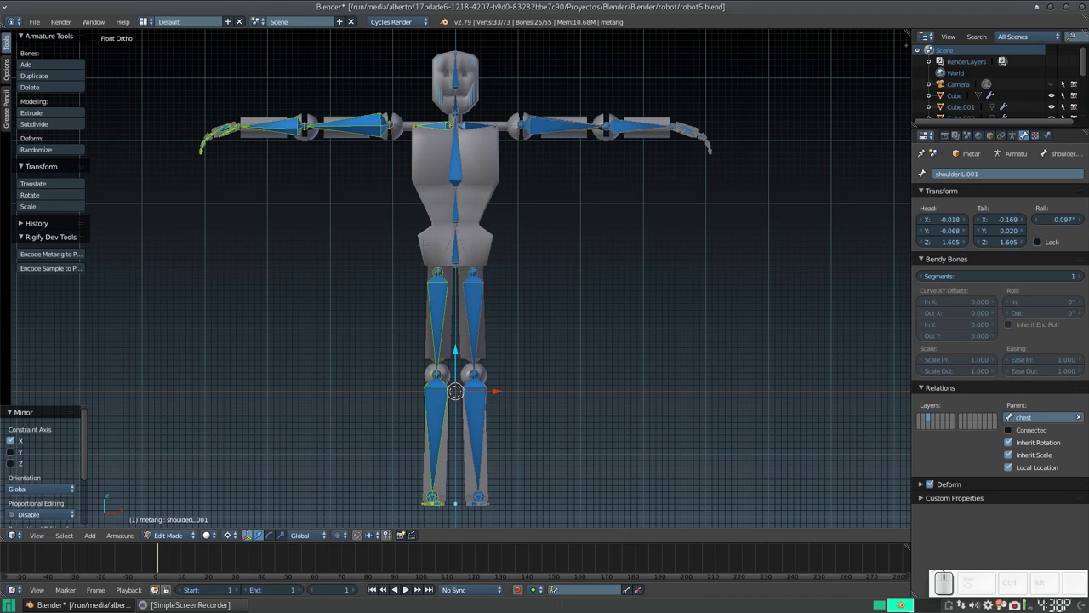
Flip the duplicated bones' names to the right side, leaving shoulder.R.001 active
{"action": "key", "text": "w"}
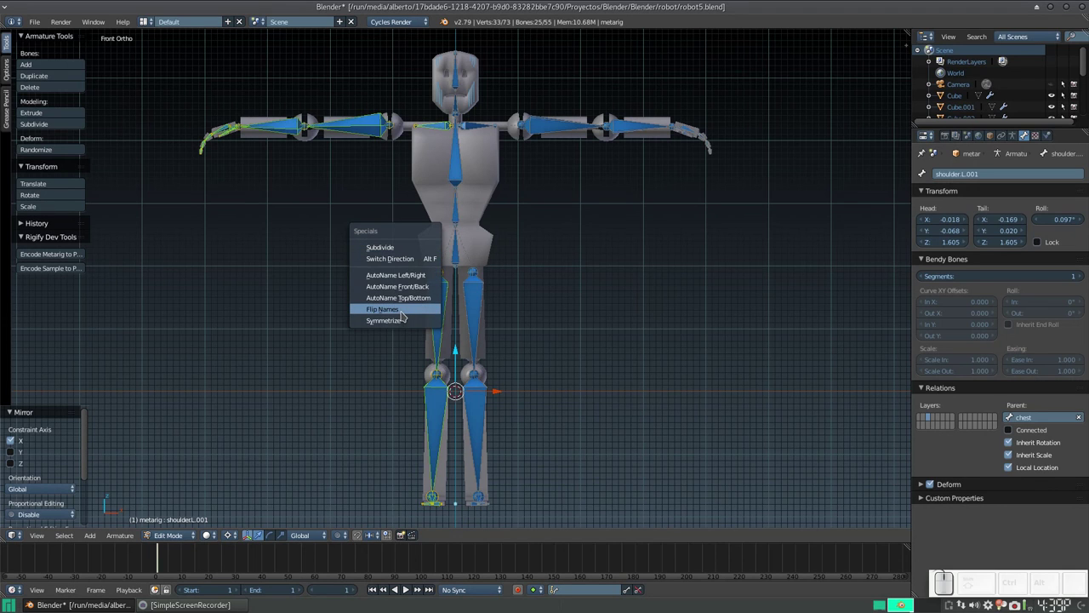
{"action": "left_click", "coordinate": [407, 315]}
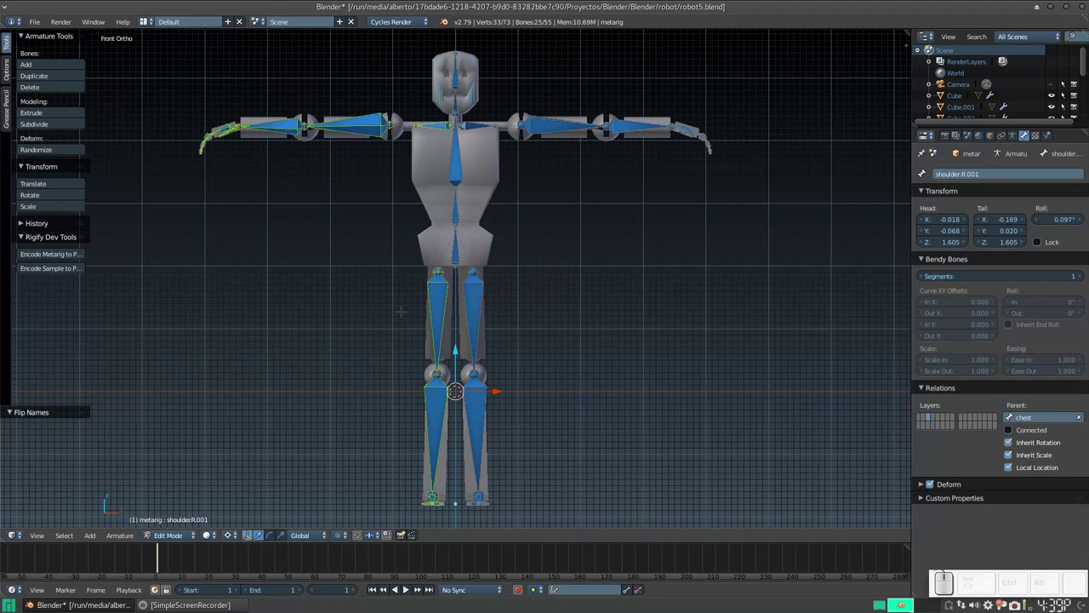
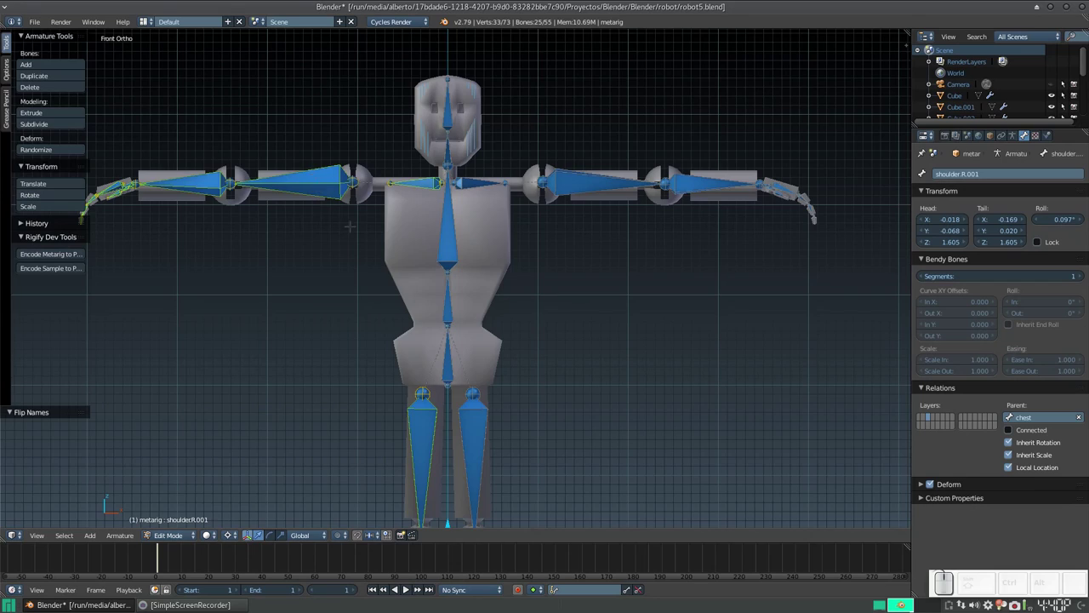
Clear the roll of every metarig bone to 0° with Alt+R, then check the rig from Top view
{"action": "scroll", "scroll_direction": "down", "scroll_amount": 3}
{"action": "scroll", "scroll_direction": "up", "scroll_amount": 3}
{"action": "scroll", "scroll_direction": "down", "scroll_amount": 3}
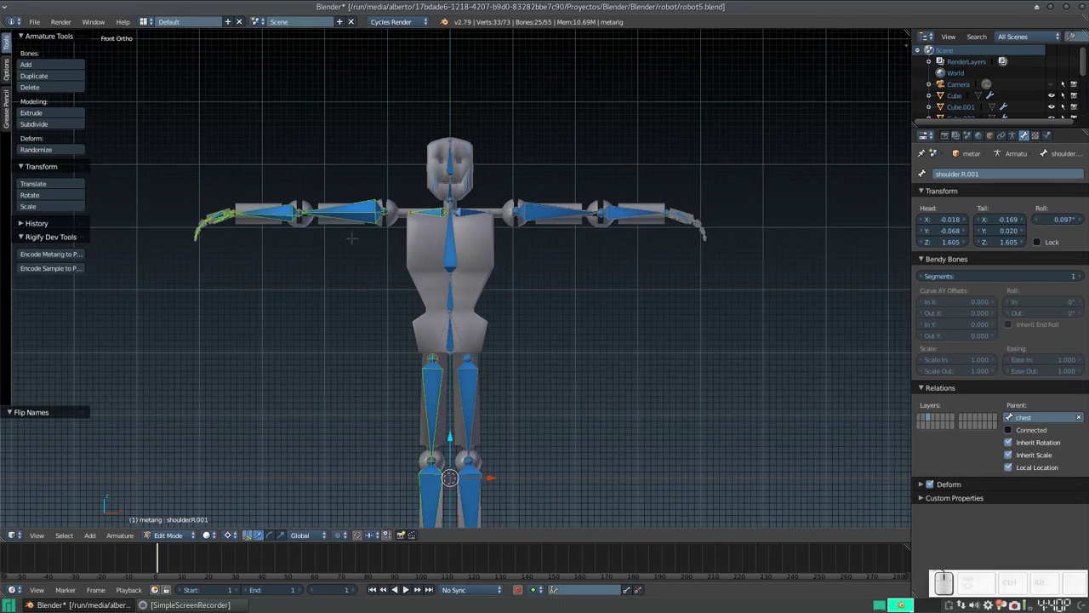
{"action": "scroll", "scroll_direction": "up", "scroll_amount": 3}
{"action": "scroll", "scroll_direction": "down", "scroll_amount": 3}
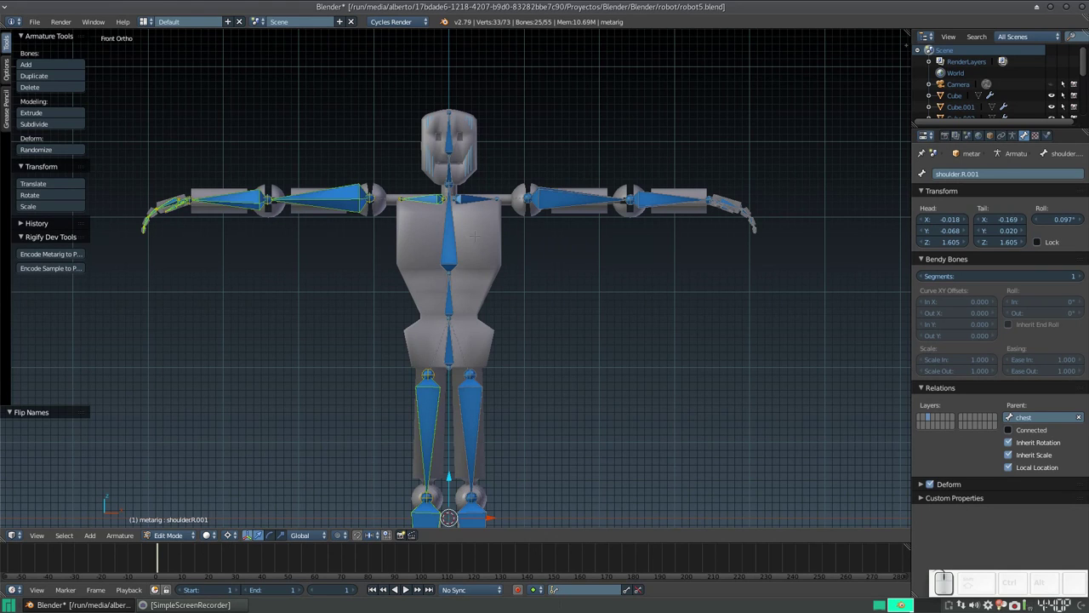
{"action": "key", "text": "alt+r"}
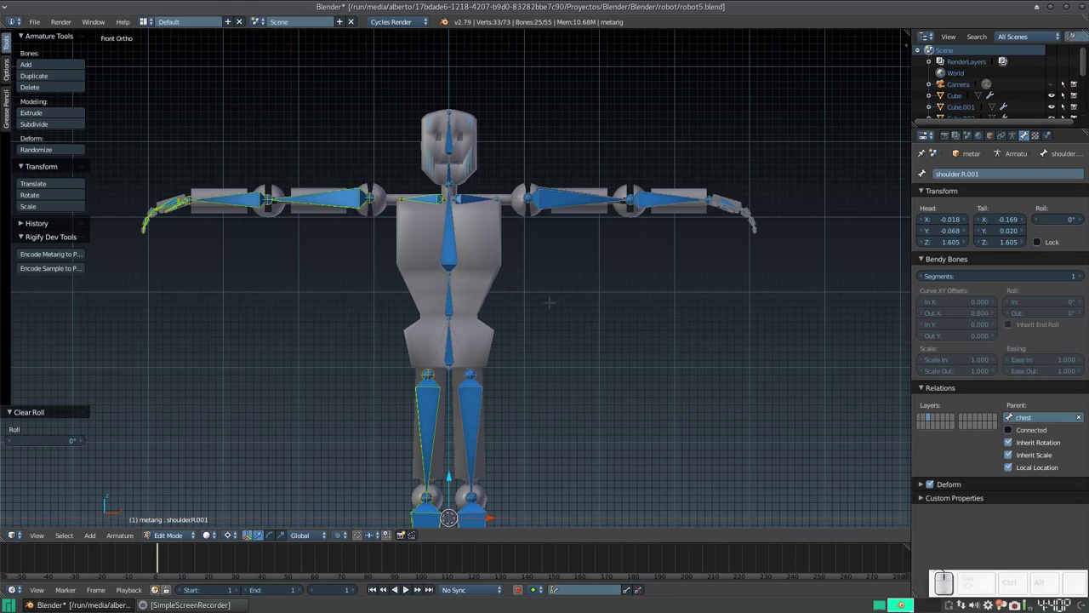
{"action": "key", "text": "a"}
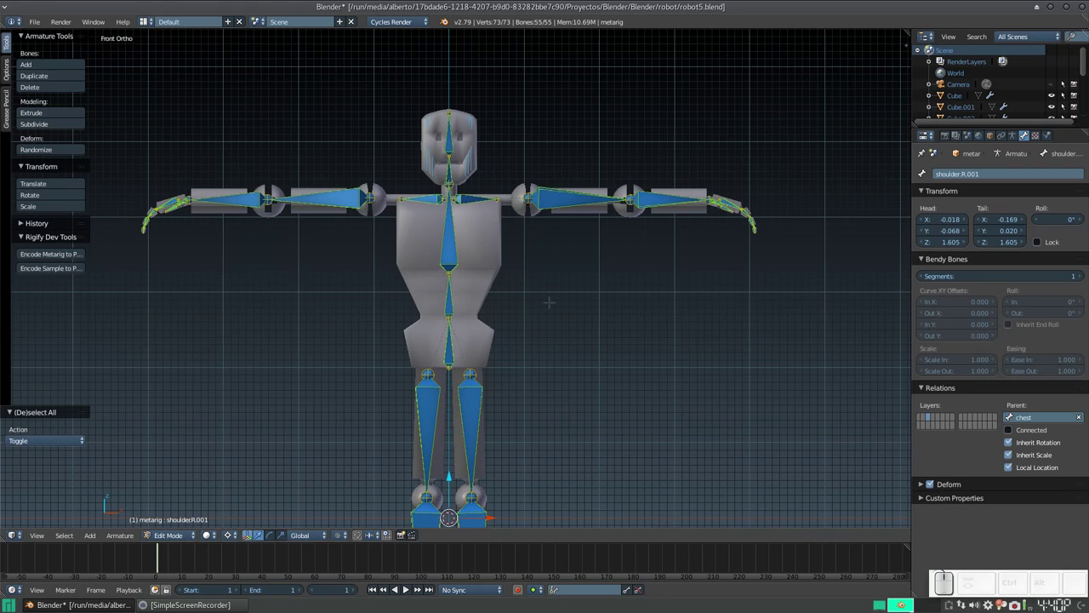
{"action": "key", "text": "alt+r"}
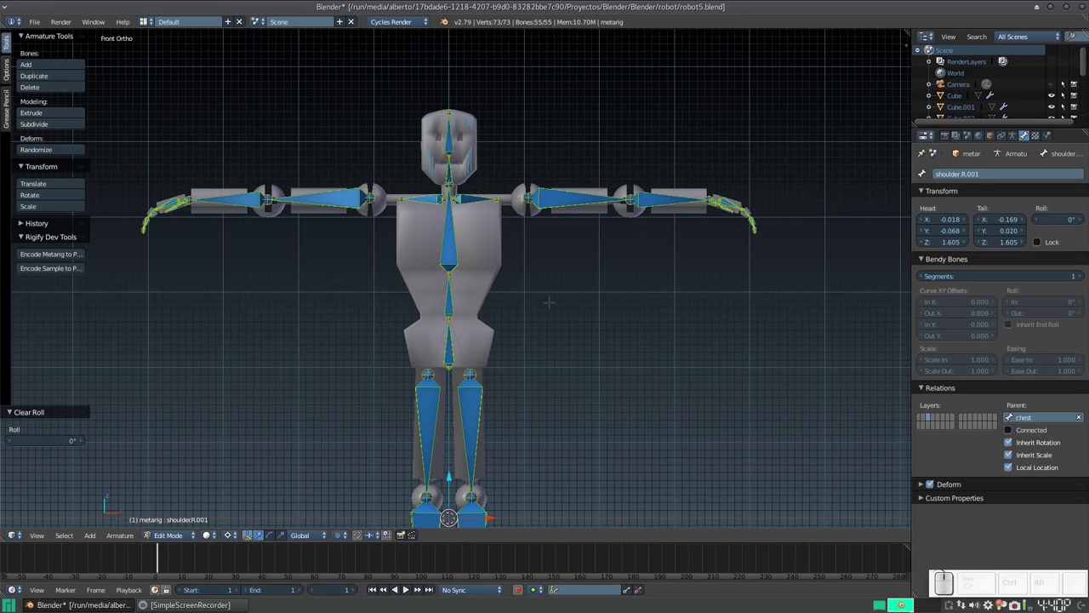
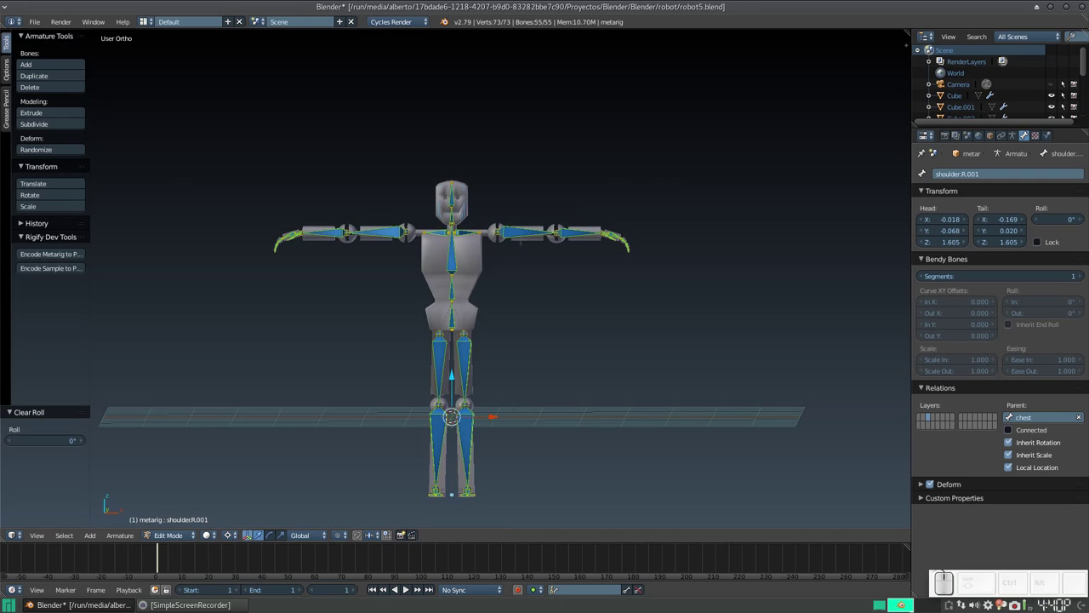
{"action": "key", "text": "KP_7"}
{"action": "scroll", "scroll_direction": "up", "scroll_amount": 3}
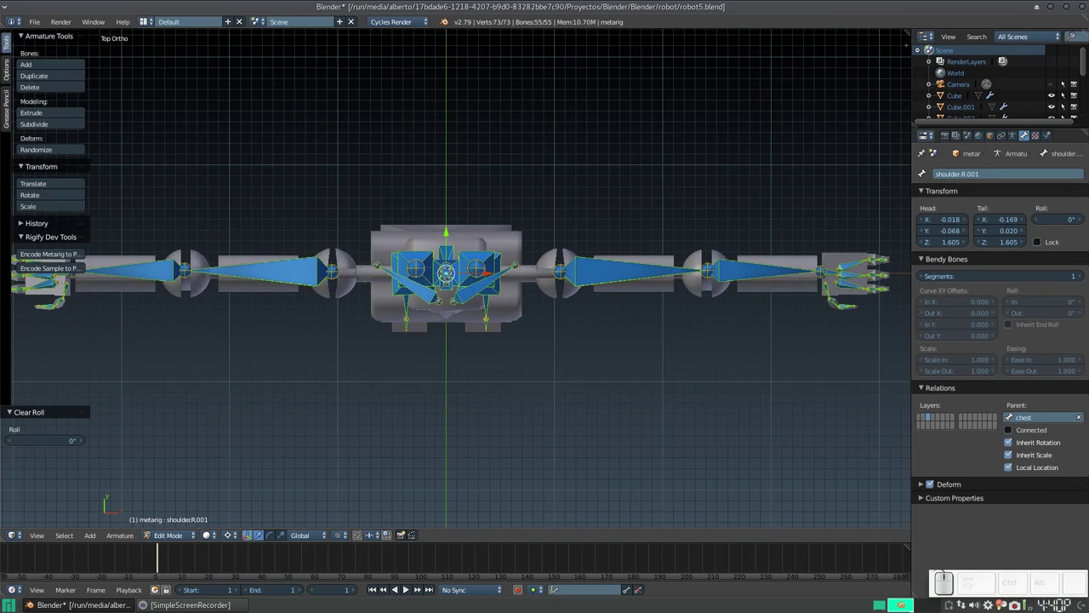
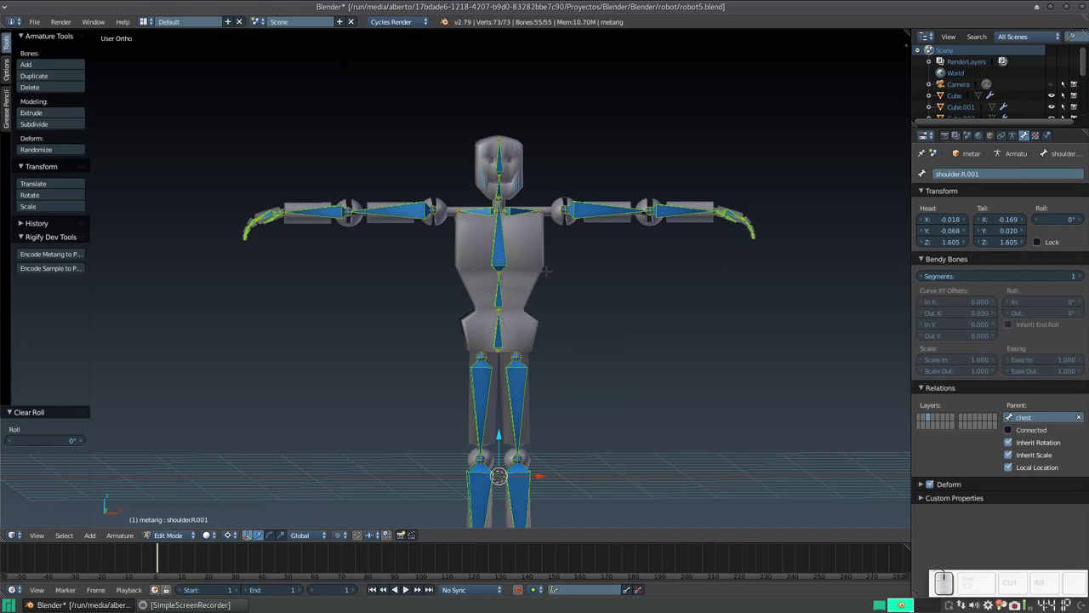
Leave armature editing and briefly edit the torso mesh with all its vertices selected
{"action": "key", "text": "Tab"}
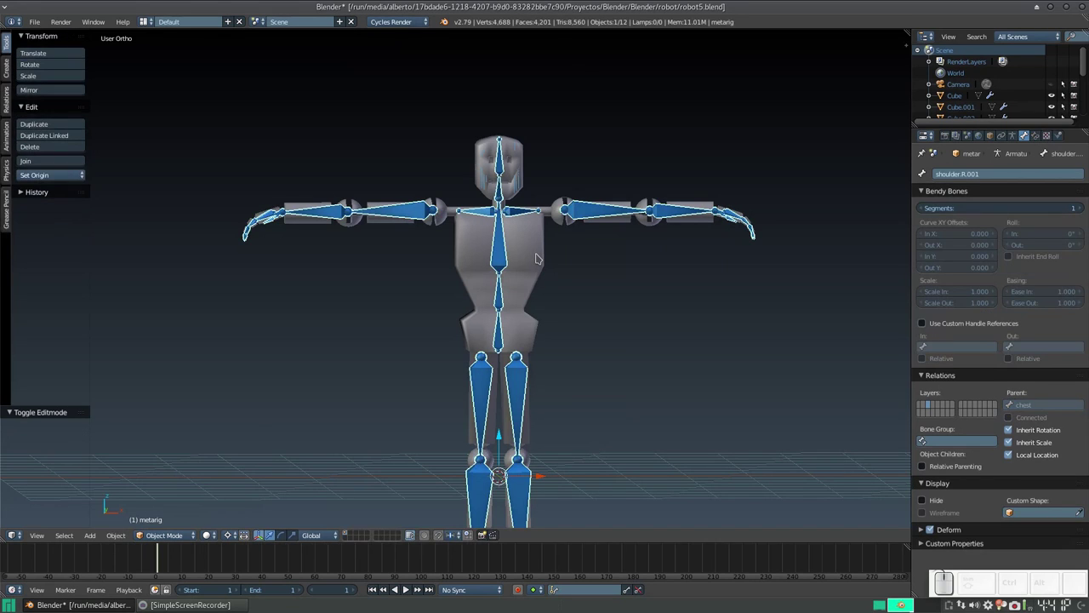
{"action": "scroll", "scroll_direction": "down", "scroll_amount": 3}
{"action": "left_click_drag", "start_coordinate": [540, 254], "coordinate": [544, 256]}
{"action": "scroll", "scroll_direction": "up", "scroll_amount": 3}
{"action": "scroll", "scroll_direction": "down", "scroll_amount": 3}
{"action": "left_click_drag", "start_coordinate": [553, 284], "coordinate": [536, 280]}
{"action": "left_click", "coordinate": [523, 266]}
{"action": "key", "text": "Tab"}
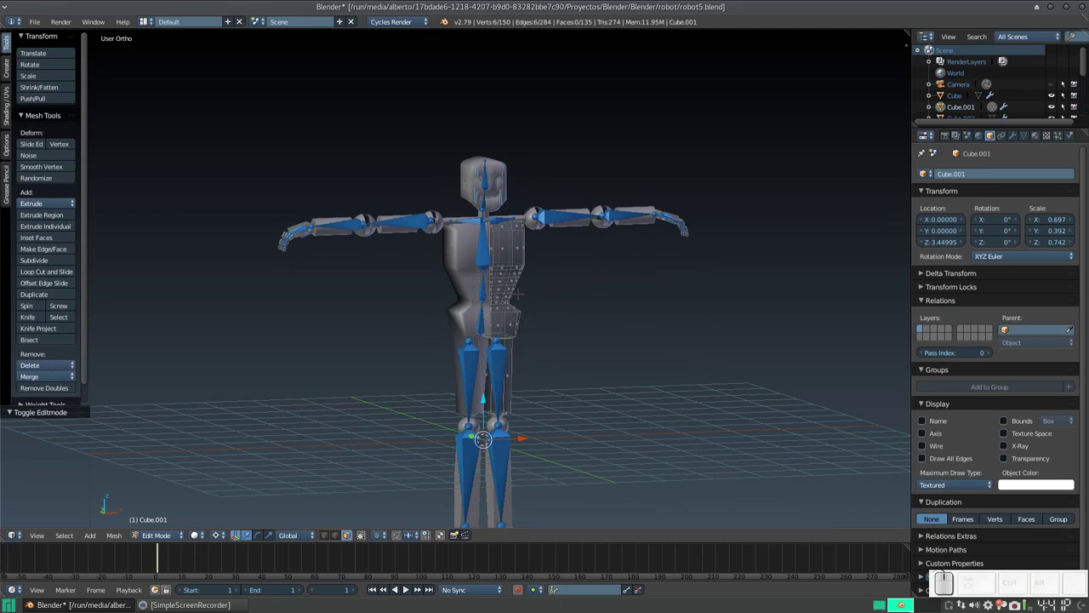
{"action": "key", "text": "a"}
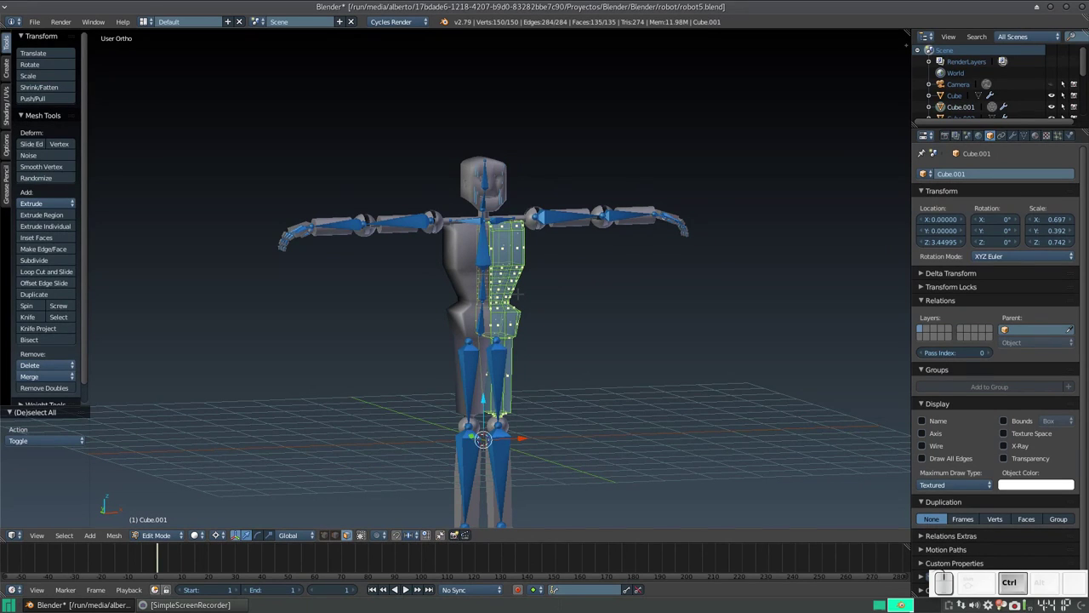
{"action": "key", "text": "ctrl+n"}
{"action": "key", "text": "Tab"}
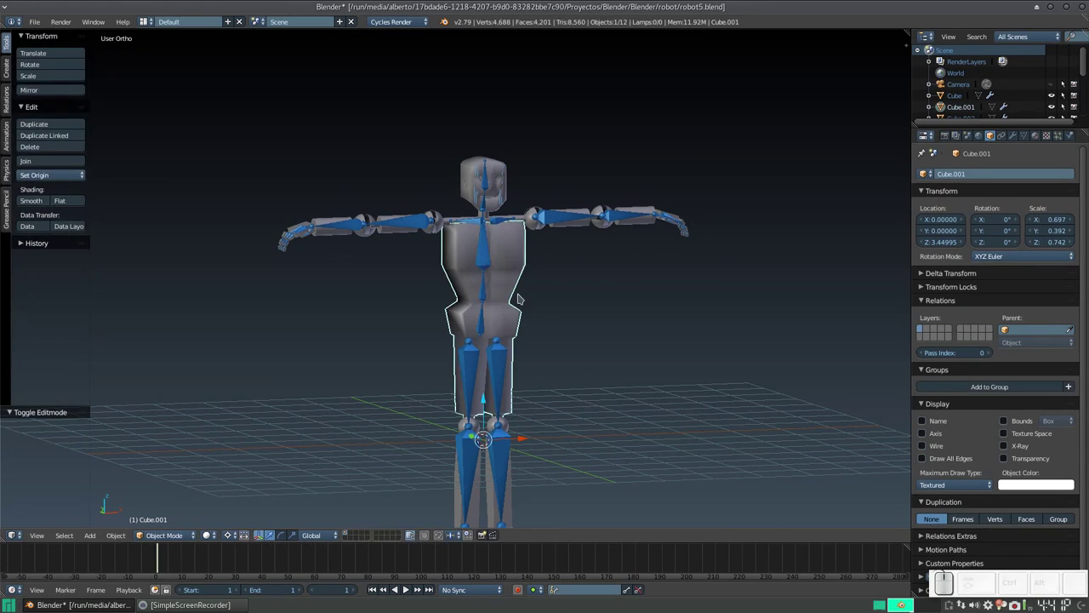
Return to a front view and make the head mesh Cube the active object
{"action": "scroll", "scroll_direction": "down", "scroll_amount": 3}
{"action": "left_click_drag", "start_coordinate": [487, 319], "coordinate": [512, 305]}
{"action": "scroll", "scroll_direction": "up", "scroll_amount": 3}
{"action": "left_click", "coordinate": [519, 181]}
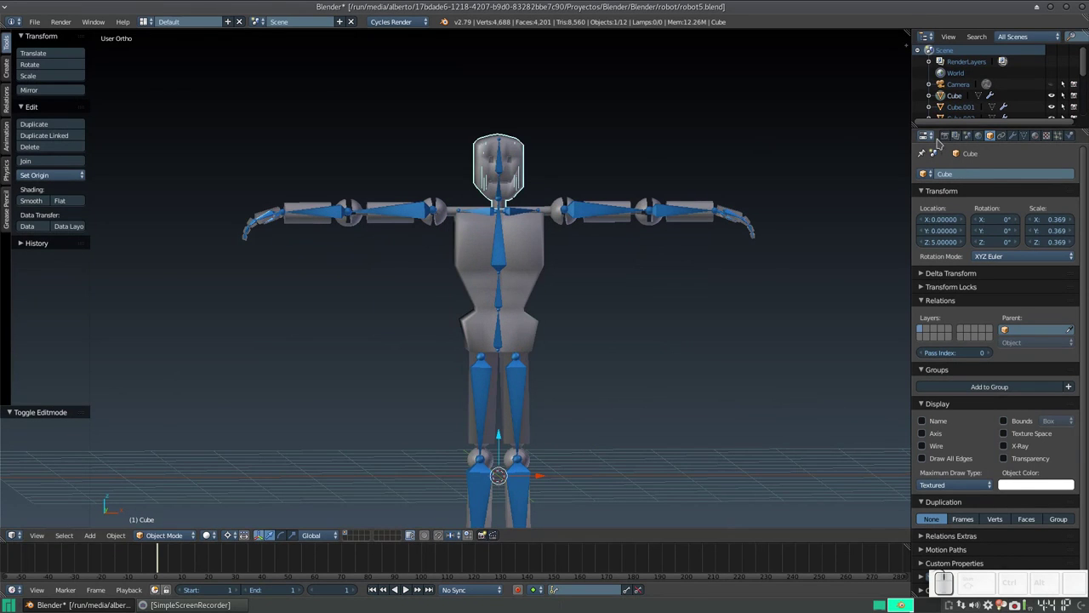
Apply the Mirror modifiers on the head, torso and first arm pieces
{"action": "left_click", "coordinate": [1018, 139]}
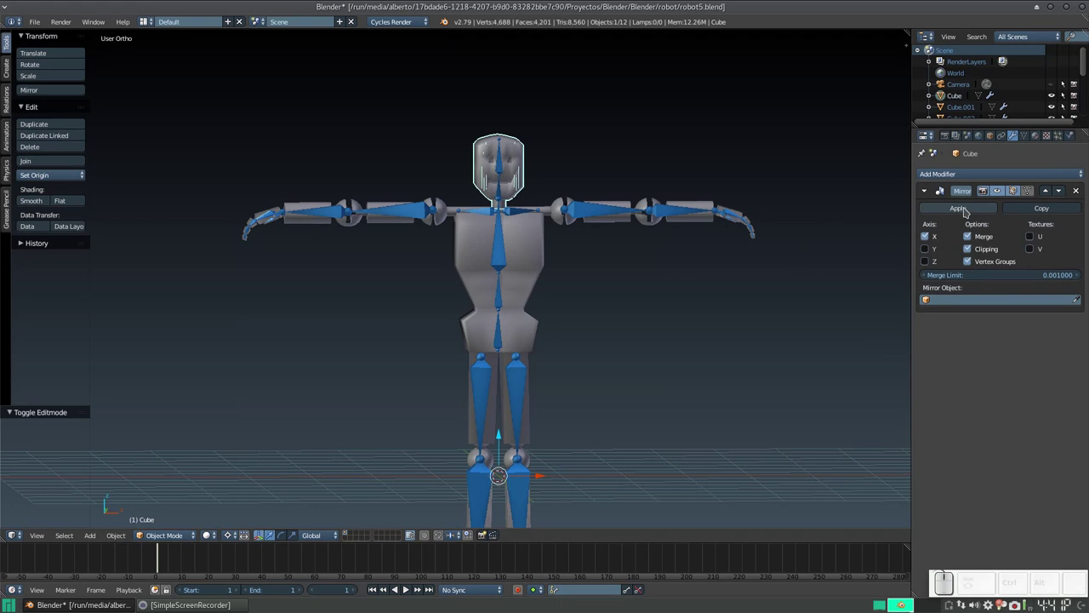
{"action": "left_click", "coordinate": [970, 210]}
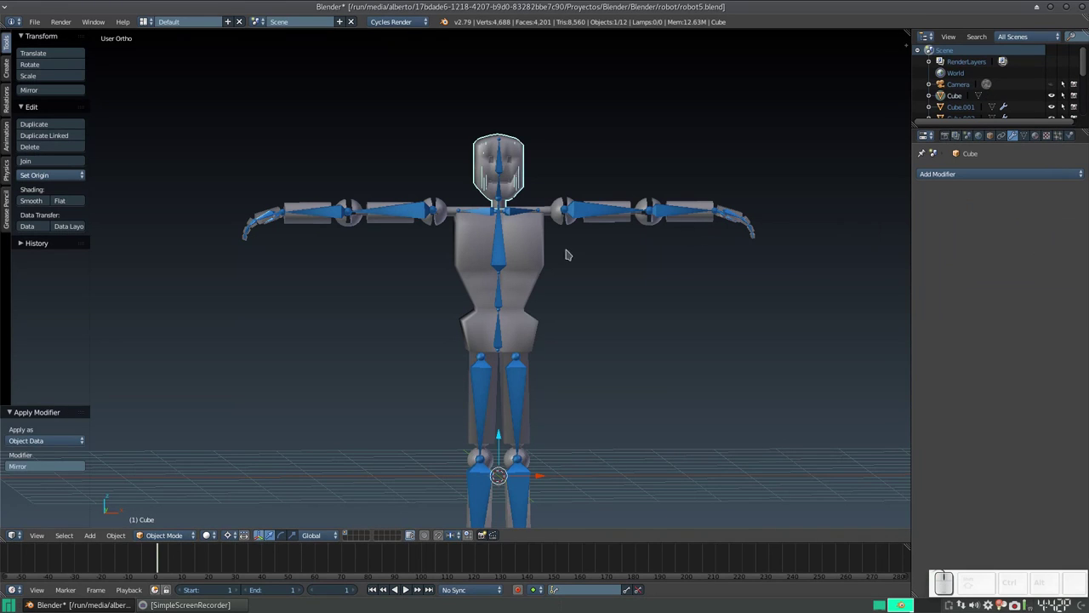
{"action": "left_click", "coordinate": [543, 258]}
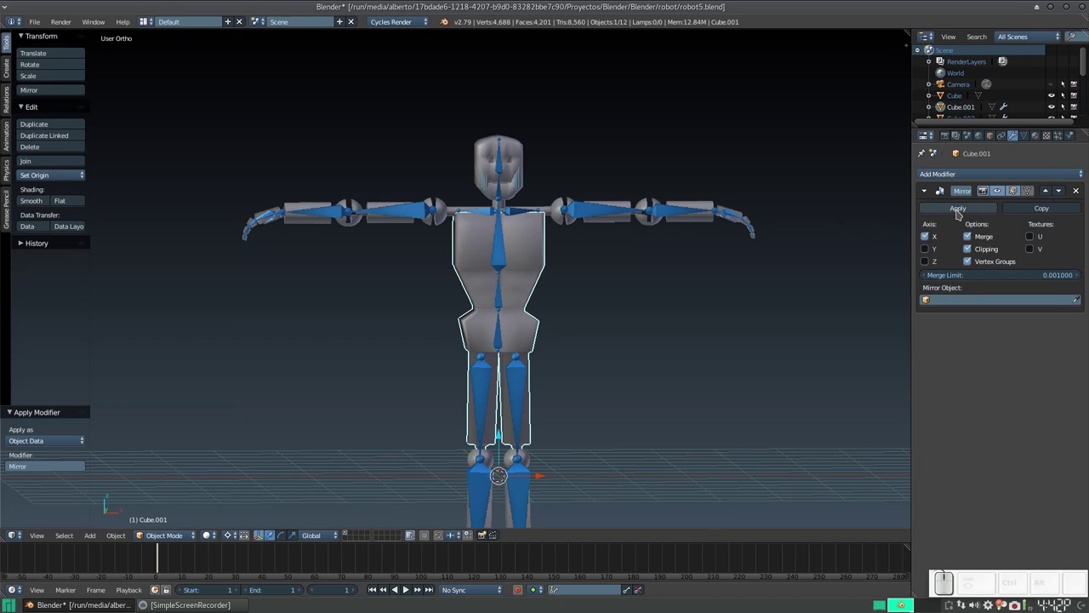
{"action": "left_click", "coordinate": [963, 213]}
{"action": "left_click", "coordinate": [609, 220]}
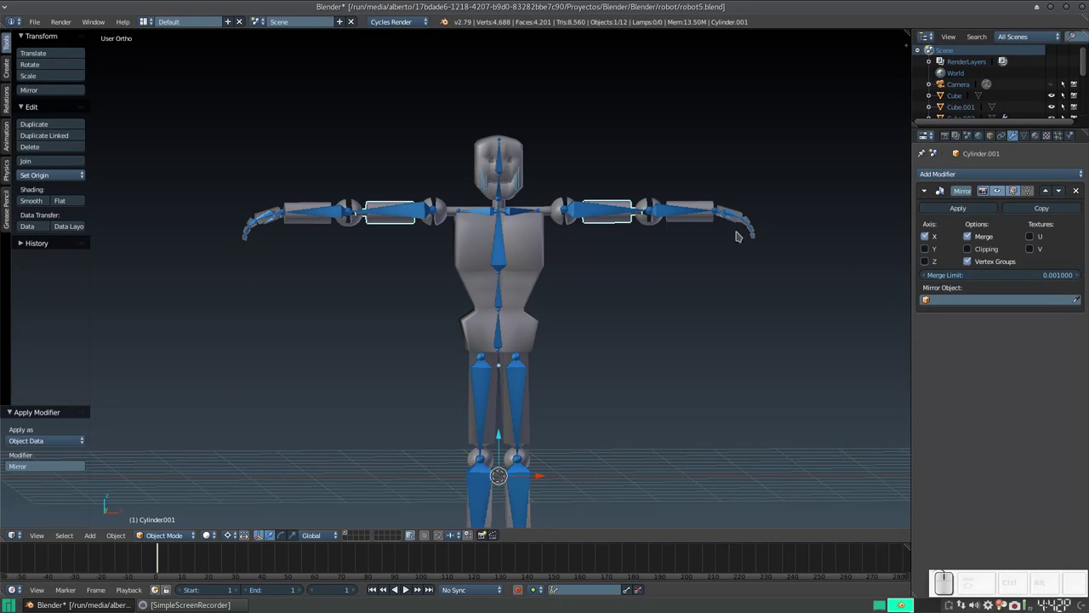
{"action": "left_click", "coordinate": [949, 209]}
{"action": "left_click", "coordinate": [568, 222]}
{"action": "left_click", "coordinate": [948, 205]}
Apply the Mirror modifiers on the remaining arm and hand pieces, confirming the torso is done
{"action": "left_click", "coordinate": [549, 213]}
{"action": "left_click", "coordinate": [556, 209]}
{"action": "left_click", "coordinate": [548, 210]}
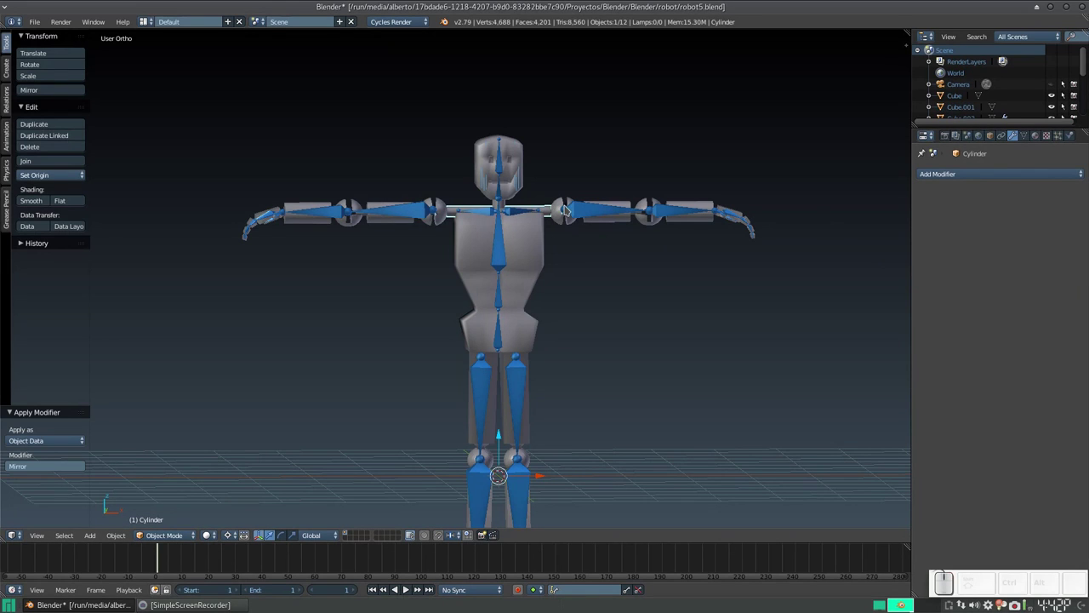
{"action": "left_click", "coordinate": [655, 220]}
{"action": "left_click", "coordinate": [961, 212]}
{"action": "left_click", "coordinate": [698, 221]}
{"action": "left_click", "coordinate": [943, 214]}
{"action": "left_click", "coordinate": [741, 216]}
{"action": "left_click", "coordinate": [950, 212]}
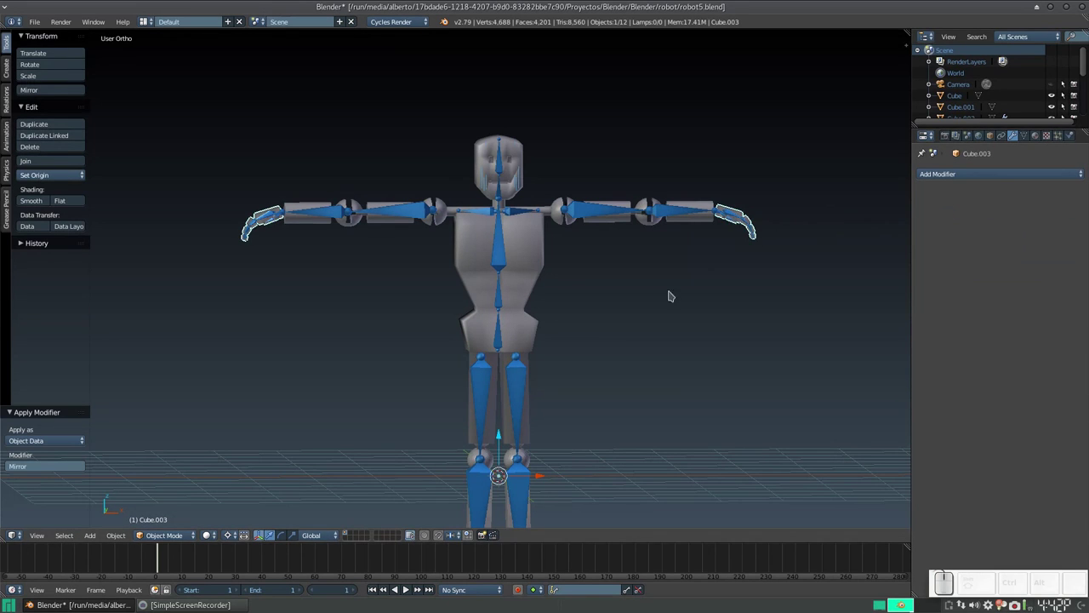
{"action": "left_click", "coordinate": [533, 405]}
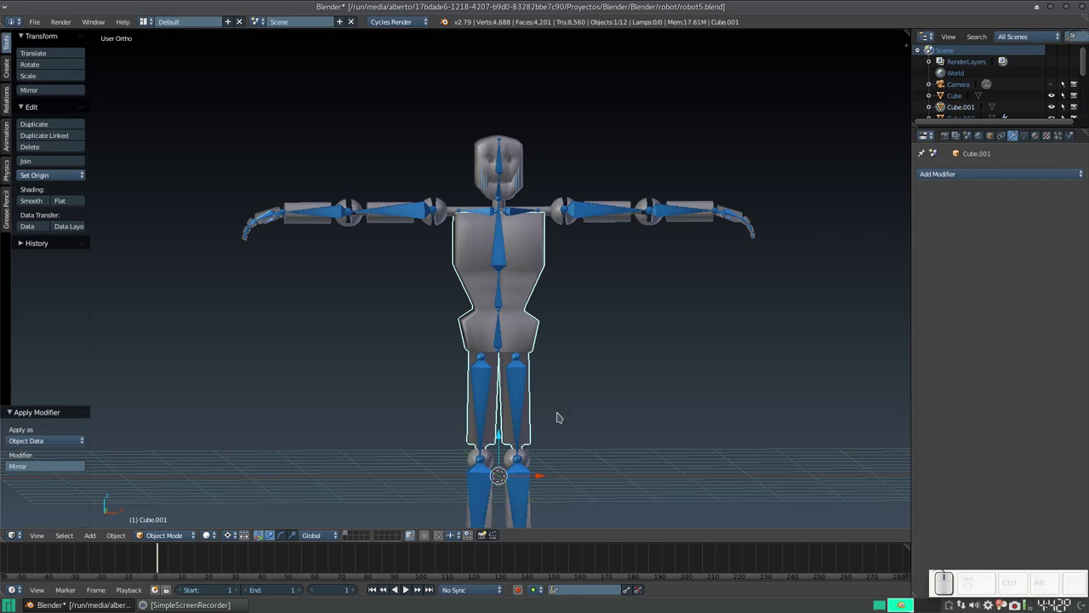
Apply the Mirror modifier on leg mesh Cube.002 and review the now modifier-free robot
{"action": "middle_click", "coordinate": [561, 426]}
{"action": "left_click", "coordinate": [534, 270]}
{"action": "left_click", "coordinate": [931, 204]}
{"action": "left_click", "coordinate": [932, 207]}
{"action": "left_click", "coordinate": [535, 360]}
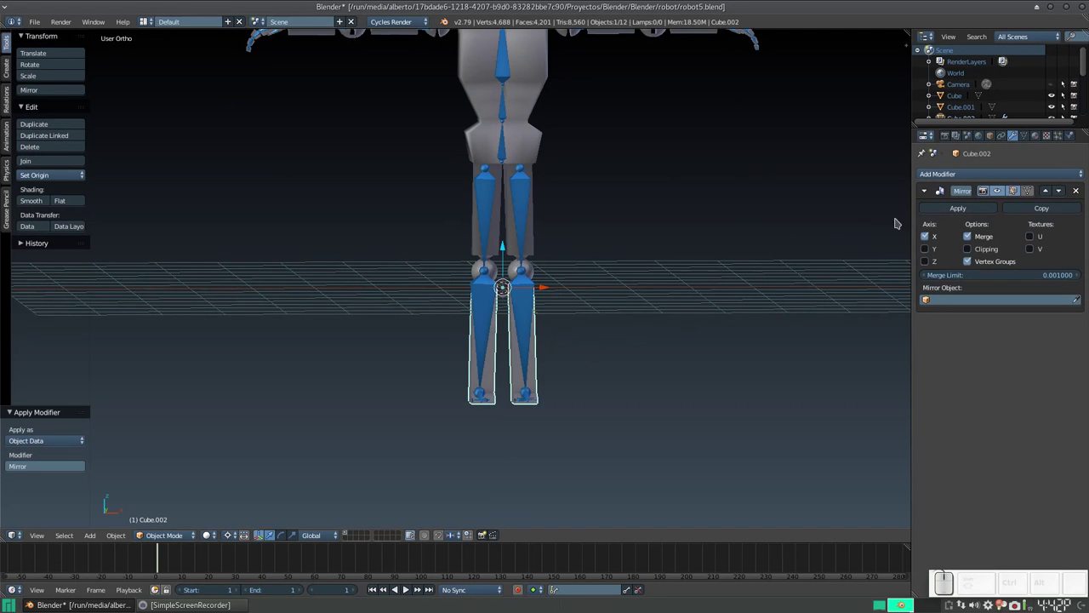
{"action": "left_click", "coordinate": [941, 214]}
{"action": "scroll", "scroll_direction": "down", "scroll_amount": 3}
{"action": "scroll", "scroll_direction": "up", "scroll_amount": 3}
{"action": "left_click", "coordinate": [585, 212]}
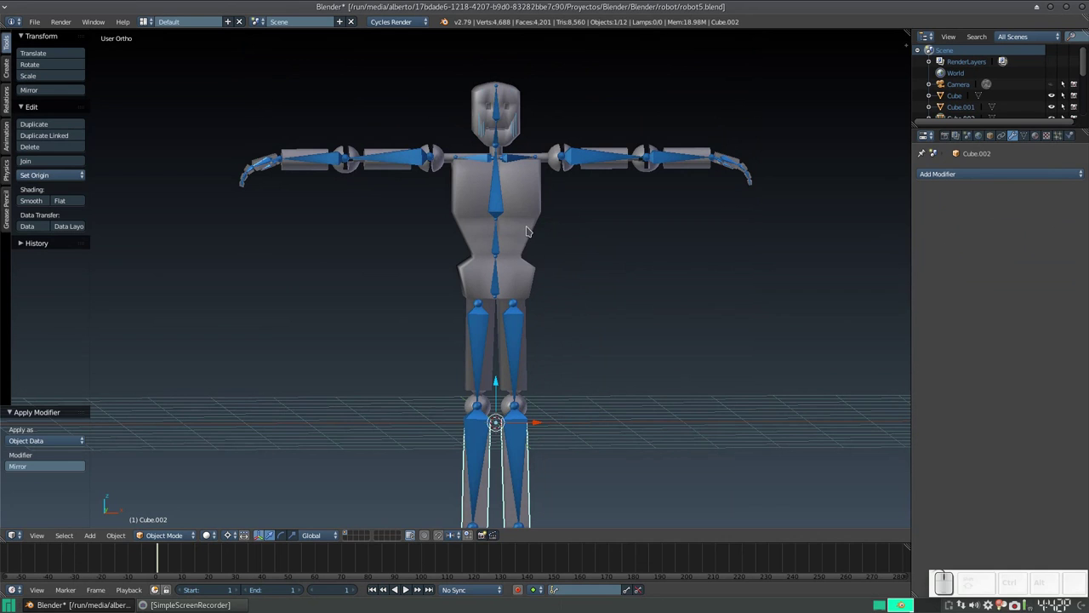
{"action": "scroll", "scroll_direction": "down", "scroll_amount": 3}
{"action": "left_click_drag", "start_coordinate": [551, 232], "coordinate": [561, 251]}
{"action": "scroll", "scroll_direction": "up", "scroll_amount": 3}
{"action": "scroll", "scroll_direction": "down", "scroll_amount": 3}
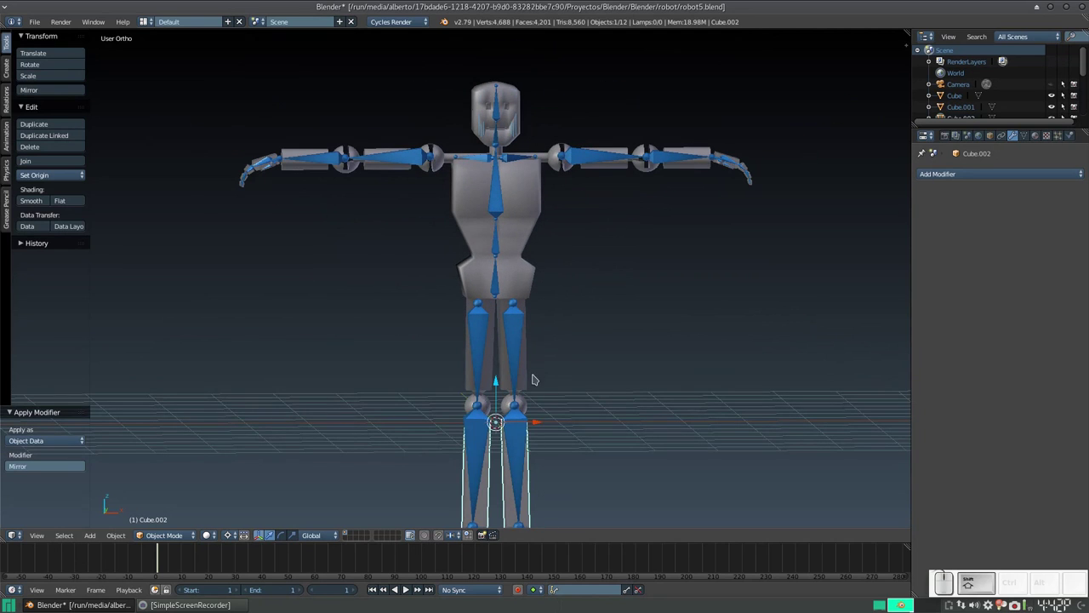
Add the body pieces, head, shoulder sphere, arm pieces and hands to the selection
{"action": "right_click", "coordinate": [533, 406]}
{"action": "right_click", "coordinate": [530, 361]}
{"action": "right_click", "coordinate": [521, 125]}
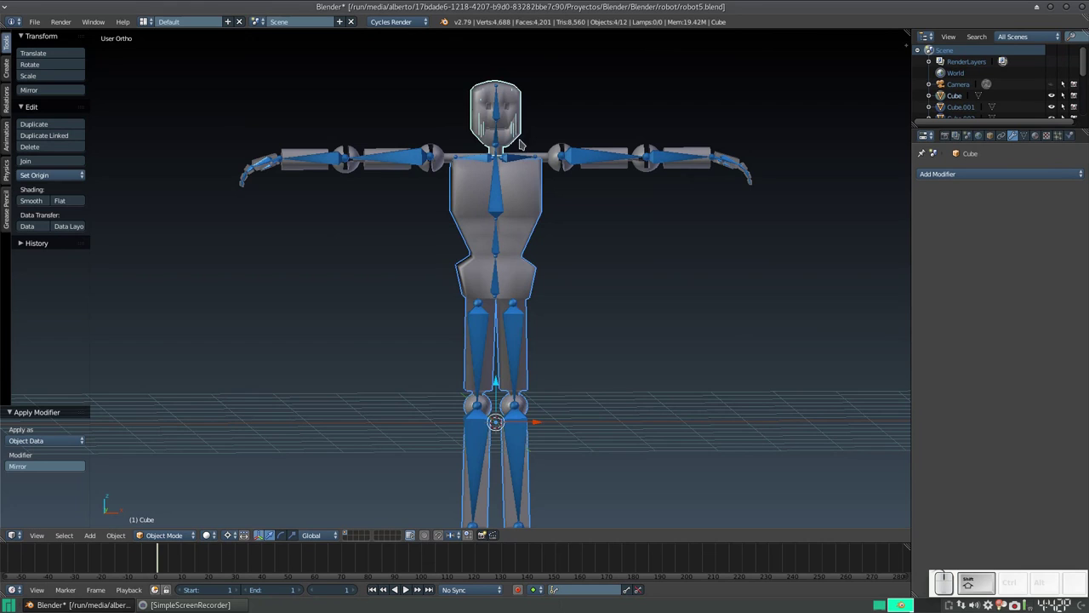
{"action": "right_click", "coordinate": [551, 160]}
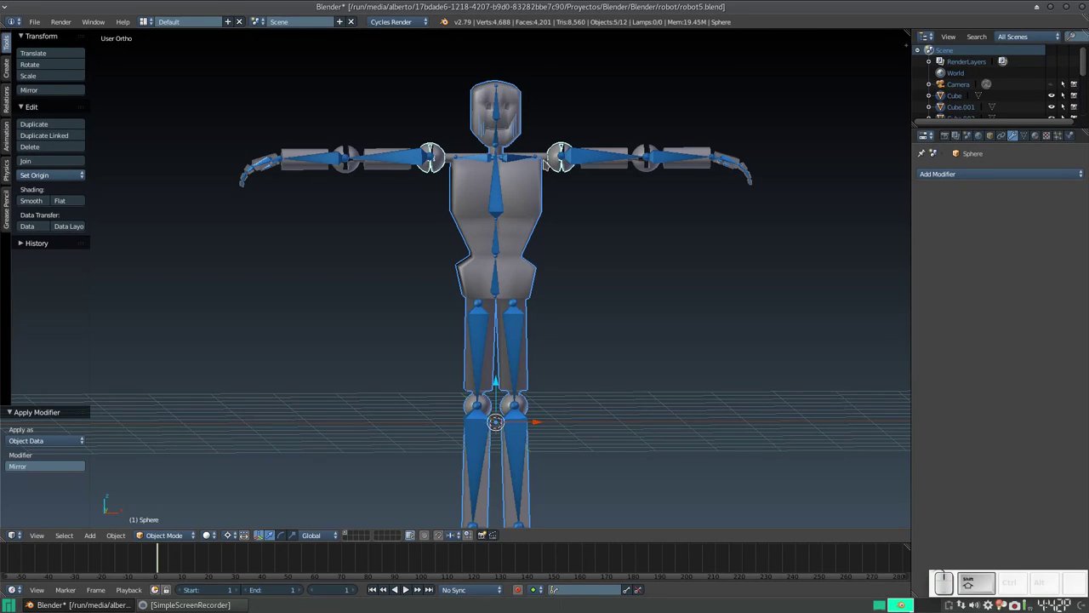
{"action": "right_click", "coordinate": [549, 161]}
{"action": "right_click", "coordinate": [599, 170]}
{"action": "right_click", "coordinate": [651, 170]}
{"action": "right_click", "coordinate": [690, 171]}
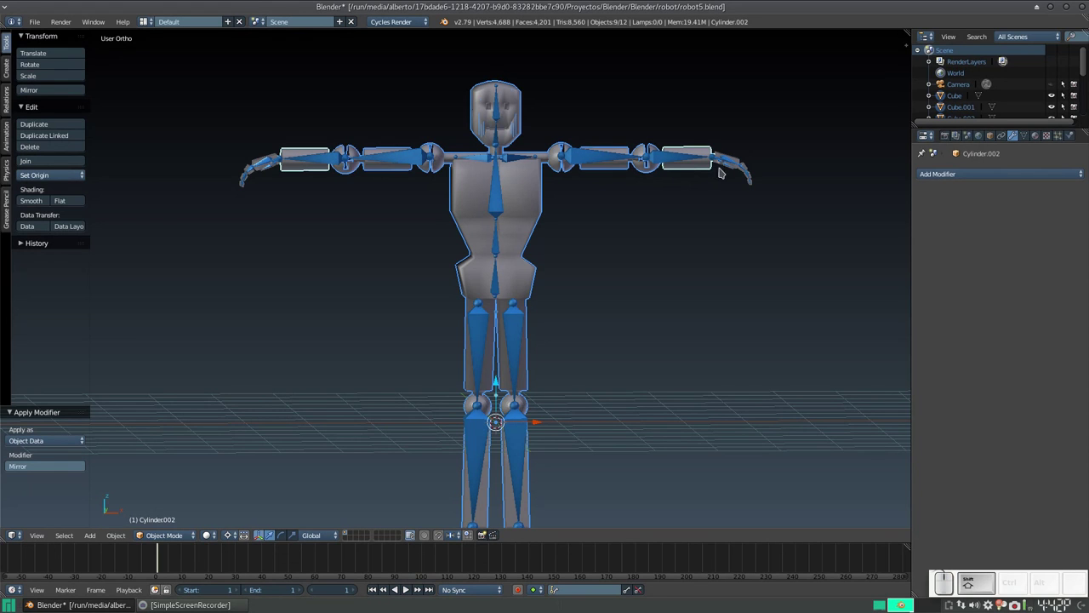
{"action": "right_click", "coordinate": [744, 162]}
Make the metarig the active object again while all the mesh pieces stay selected
{"action": "scroll", "scroll_direction": "down", "scroll_amount": 3}
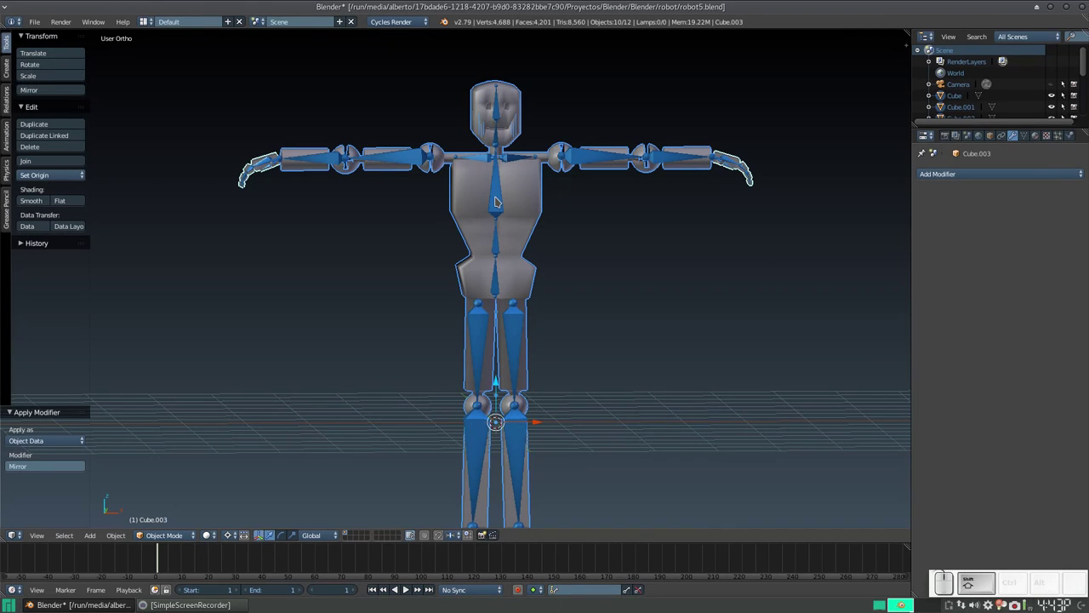
{"action": "right_click", "coordinate": [501, 200]}
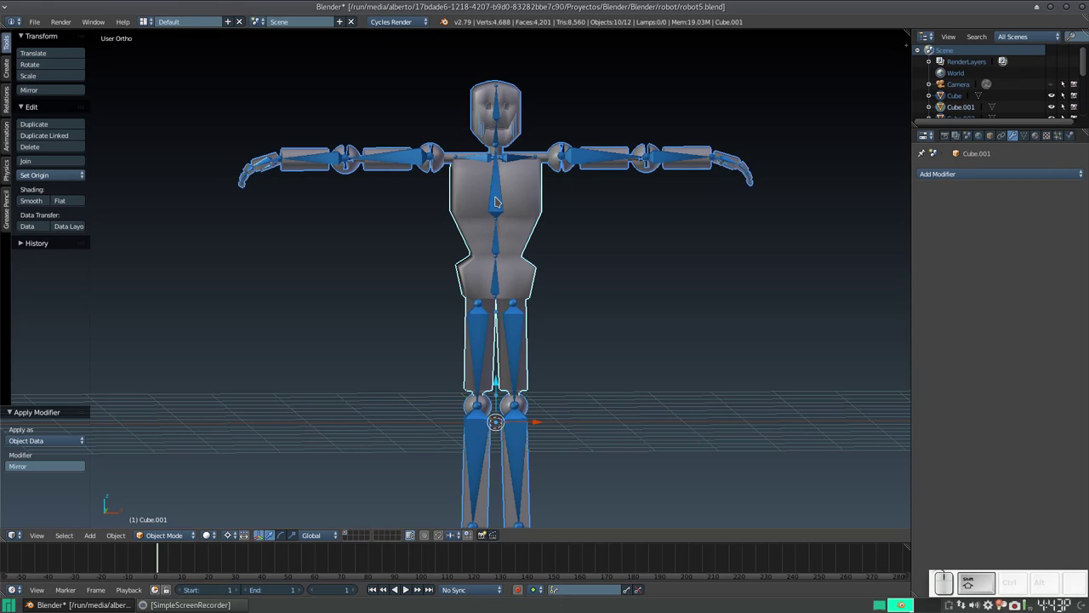
{"action": "right_click", "coordinate": [501, 200]}
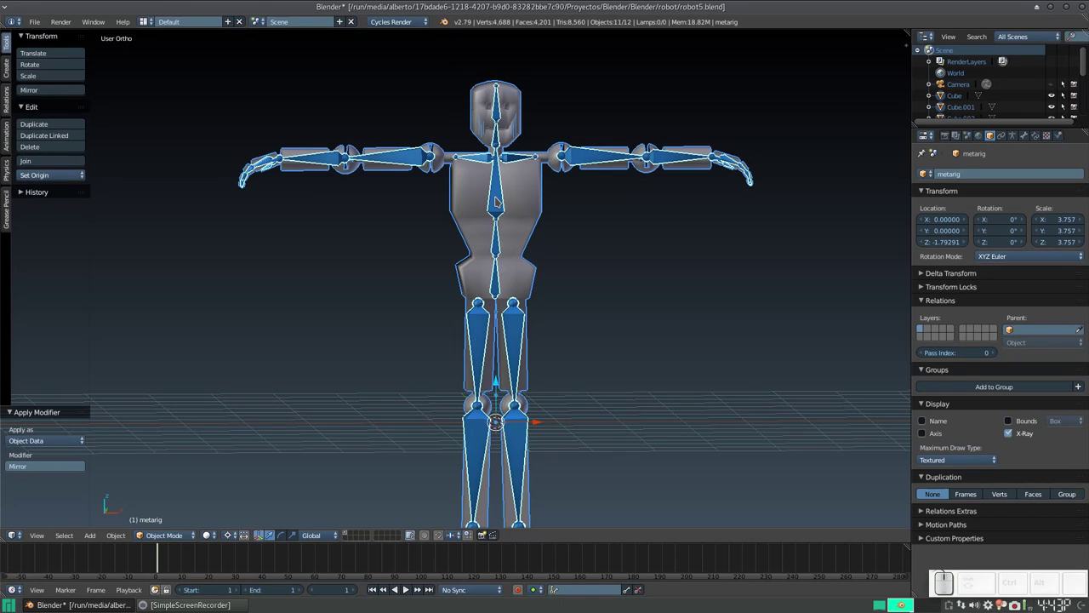
Save the scene as a new file named 'robot5 huesos no generados.blend'
{"action": "key", "text": "ctrl+shift+s"}
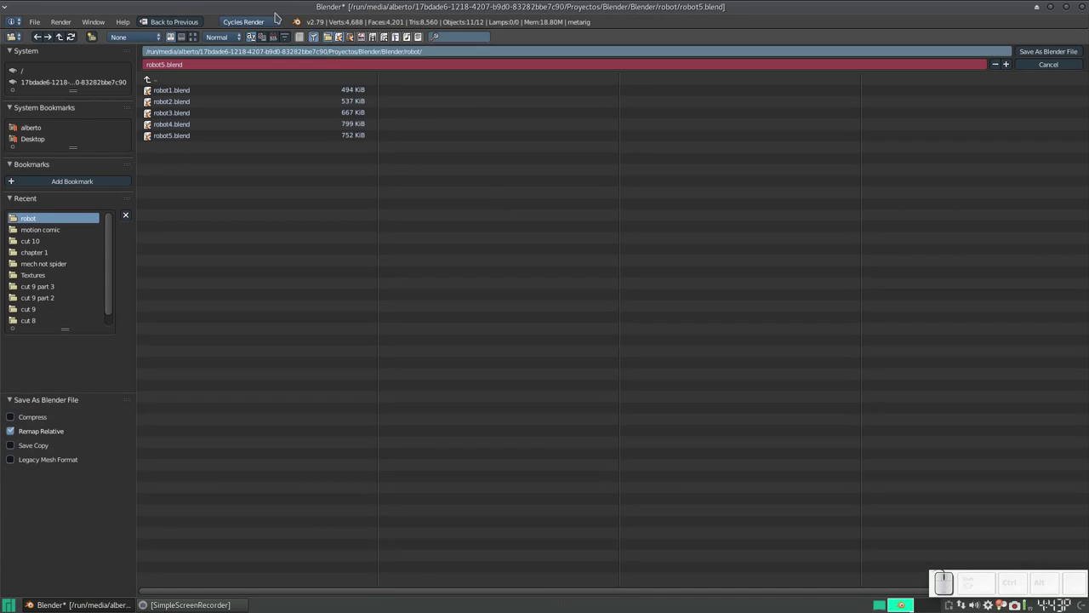
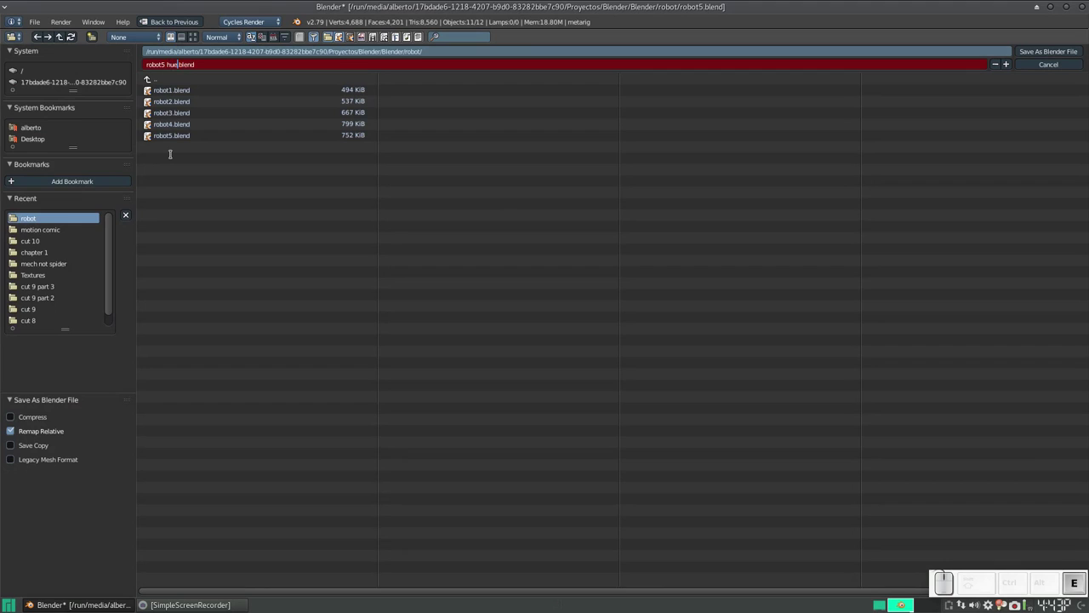
{"action": "key", "text": "s"}
{"action": "key", "text": "space"}
{"action": "key", "text": "space"}
{"action": "key", "text": "Return"}
{"action": "key", "text": "Return"}
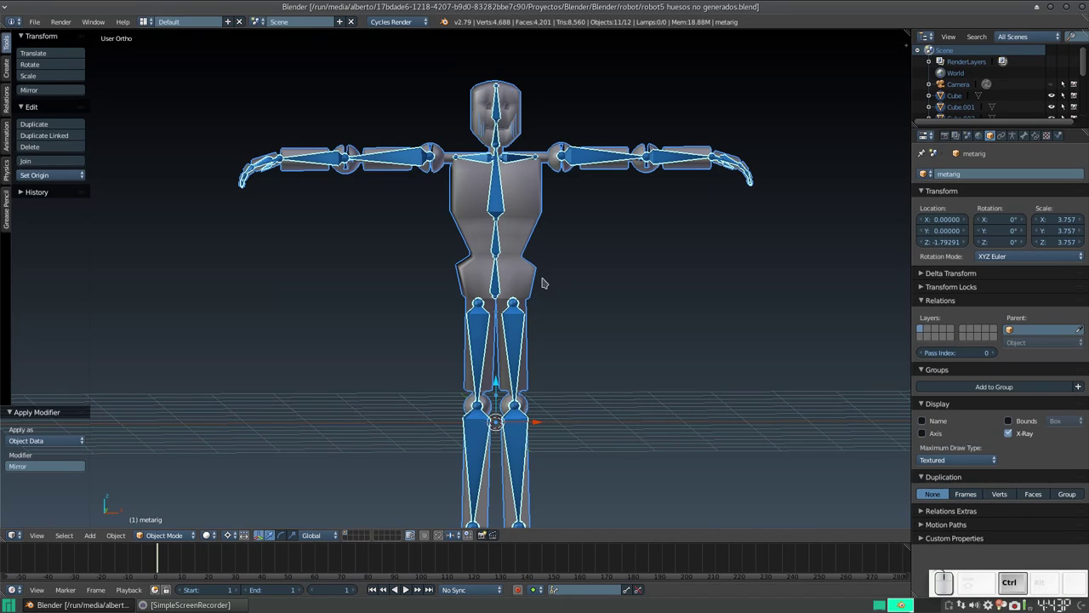
Parent the mesh pieces to the metarig with Armature Deform automatic weights, then select only the metarig
{"action": "key", "text": "ctrl+p"}
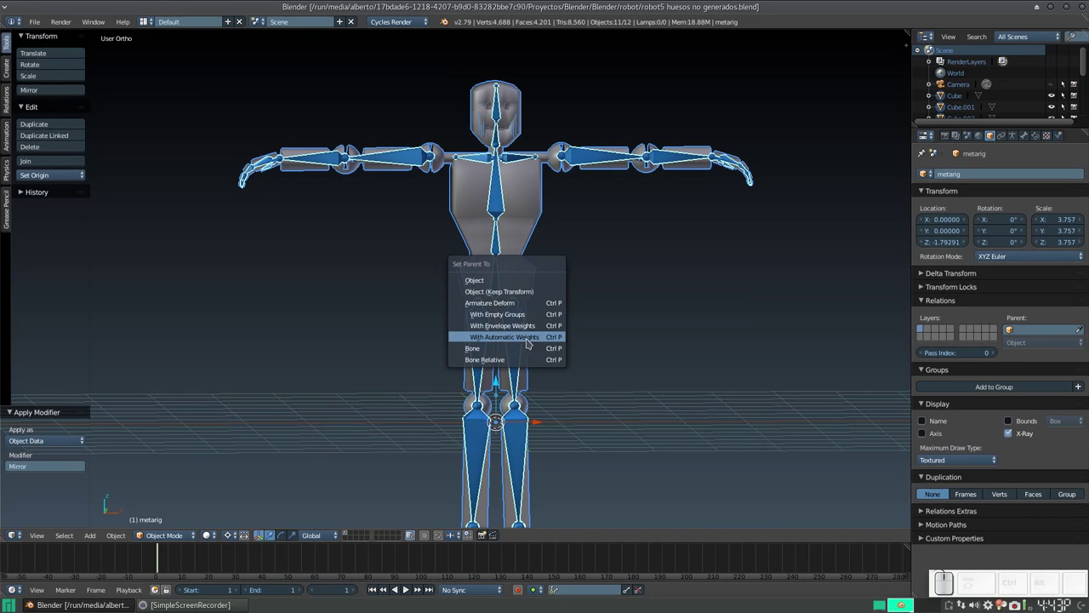
{"action": "left_click", "coordinate": [534, 341]}
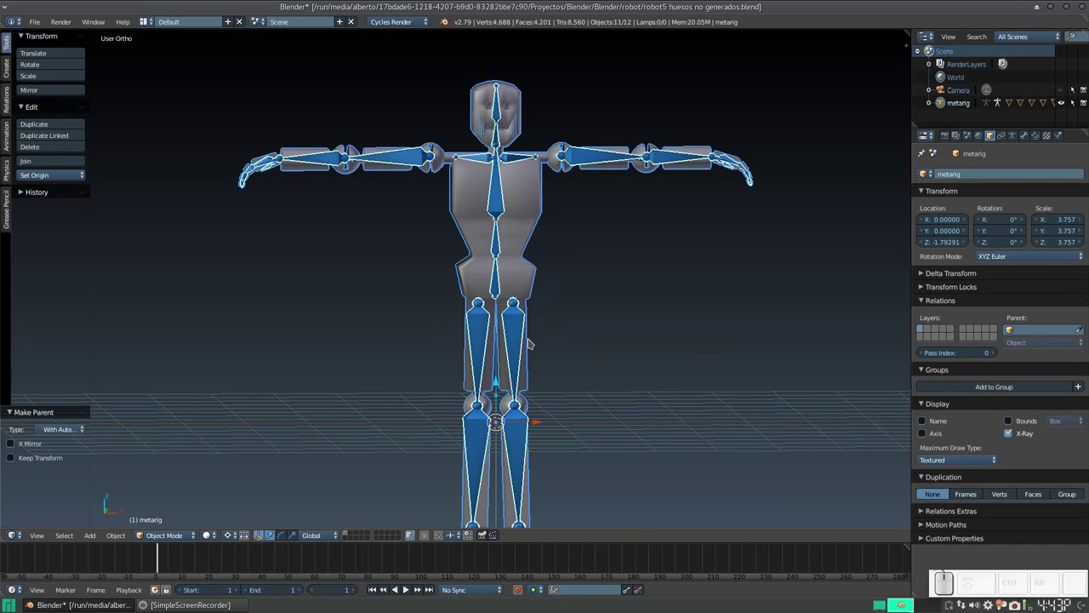
{"action": "left_click_drag", "start_coordinate": [500, 200], "coordinate": [572, 187]}
{"action": "left_click", "coordinate": [589, 155]}
{"action": "left_click", "coordinate": [589, 156]}
{"action": "left_click_drag", "start_coordinate": [575, 208], "coordinate": [562, 228]}
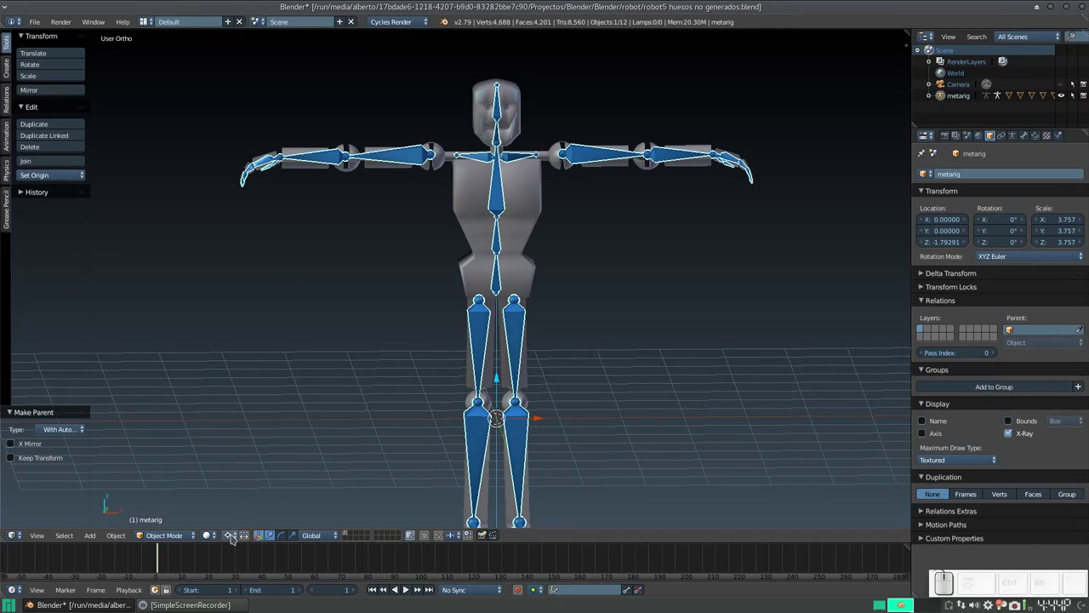
{"action": "left_click", "coordinate": [237, 539]}
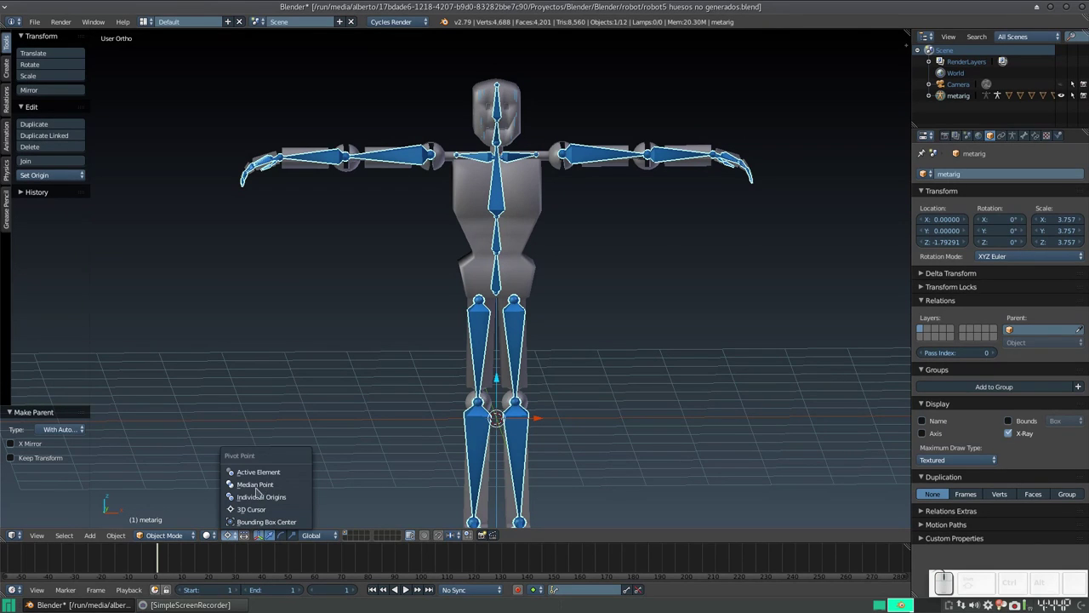
{"action": "left_click", "coordinate": [278, 488]}
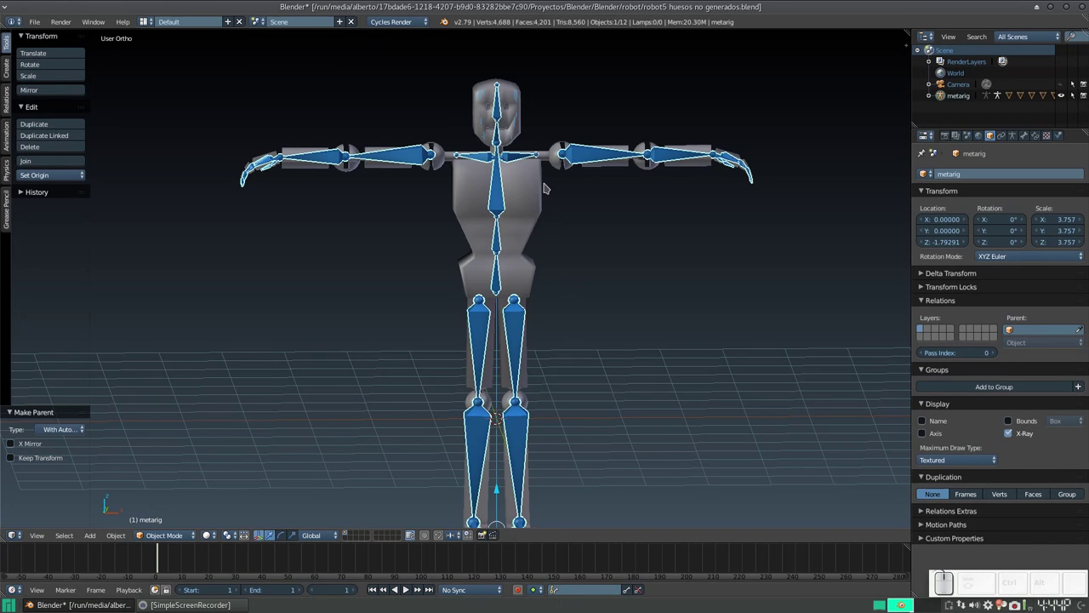
{"action": "left_click_drag", "start_coordinate": [462, 208], "coordinate": [515, 246]}
{"action": "left_click", "coordinate": [514, 263]}
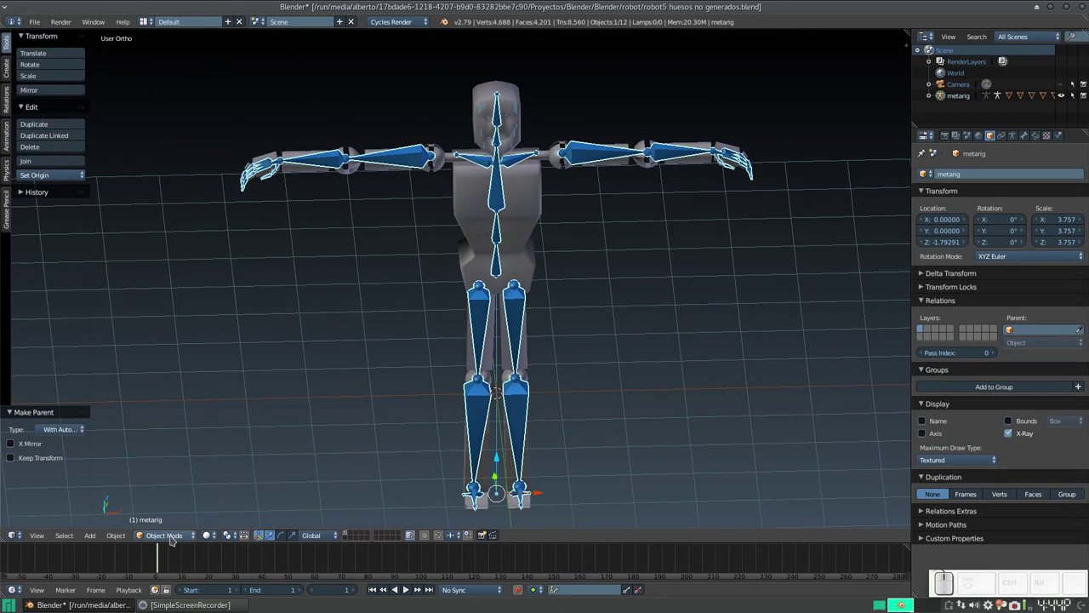
{"action": "left_click", "coordinate": [177, 539]}
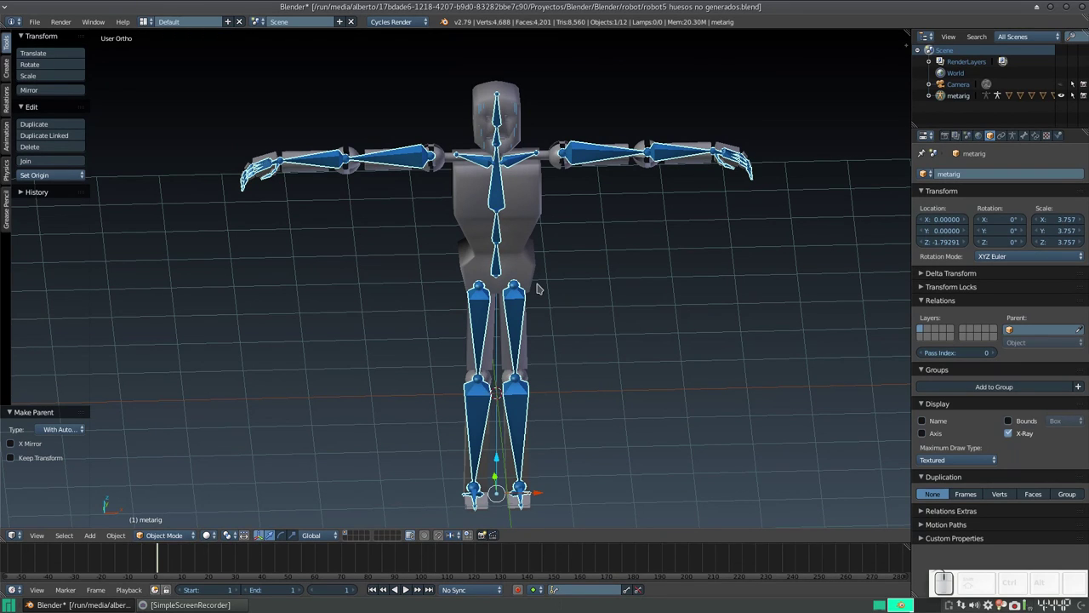
Enter Pose Mode and test-rotate the left upper arm bone, cancelling the rotation
{"action": "key", "text": "ctrl+Tab"}
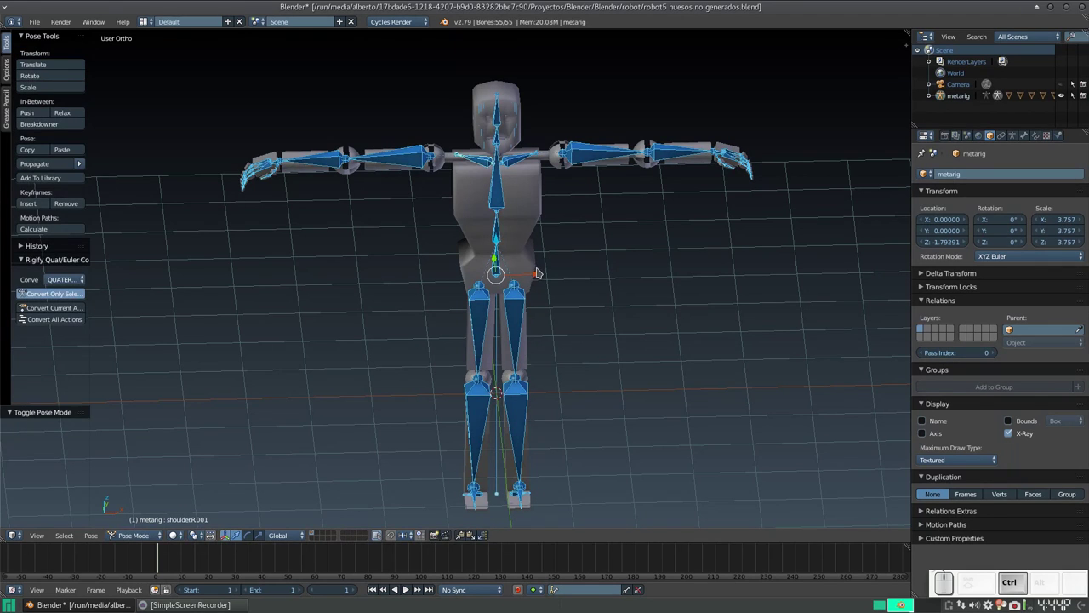
{"action": "left_click", "coordinate": [594, 158]}
{"action": "left_click_drag", "start_coordinate": [590, 153], "coordinate": [583, 234]}
{"action": "middle_click", "coordinate": [583, 234]}
{"action": "left_click", "coordinate": [672, 230]}
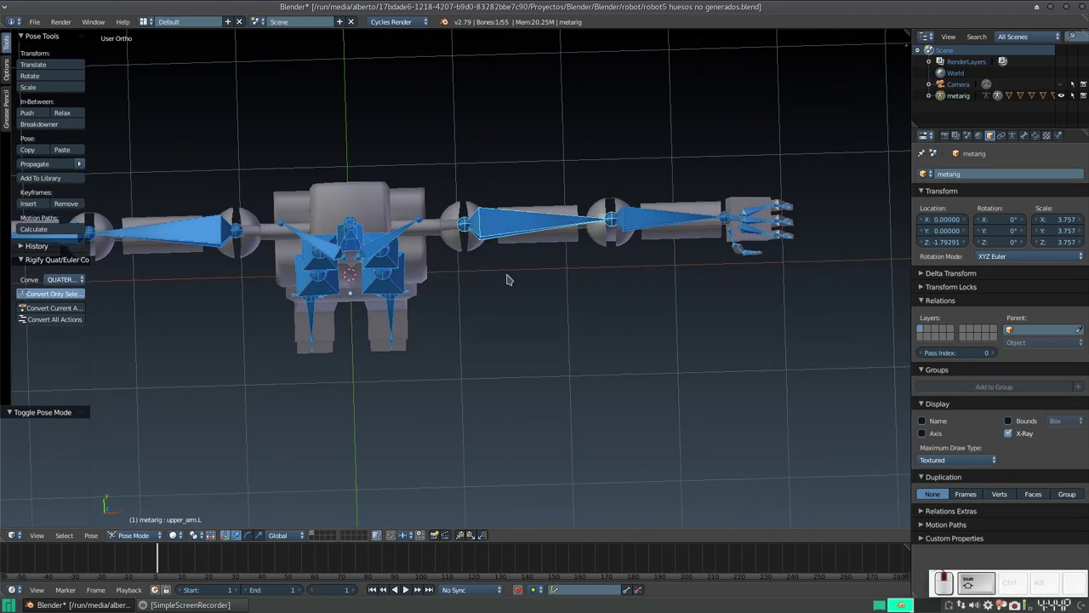
{"action": "key", "text": "r"}
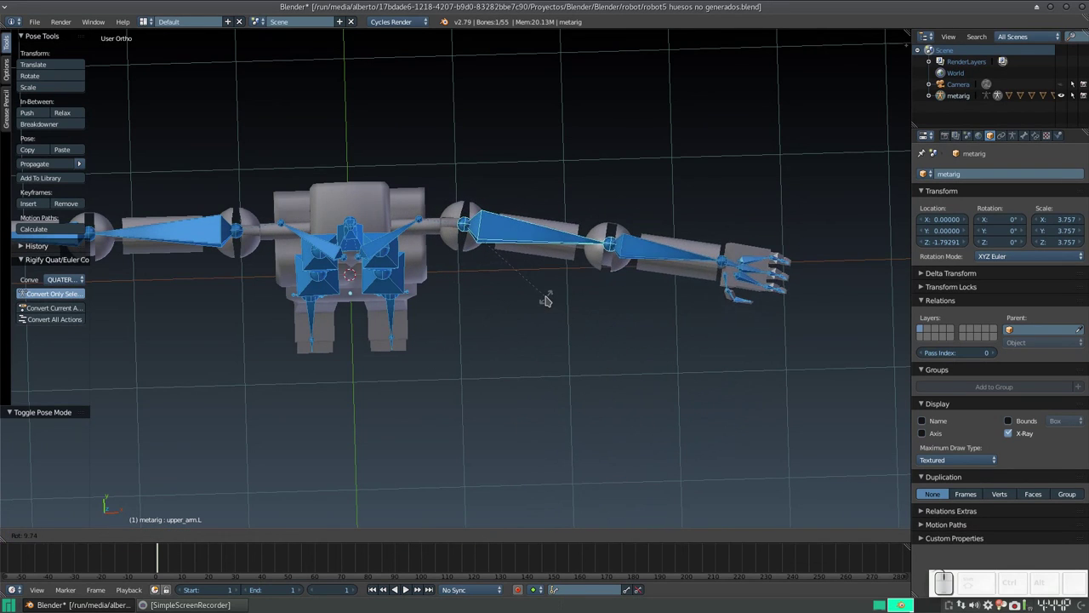
{"action": "key", "text": "Escape"}
Test-rotate the left forearm and hand bones, cancelling each rotation
{"action": "left_click", "coordinate": [647, 217]}
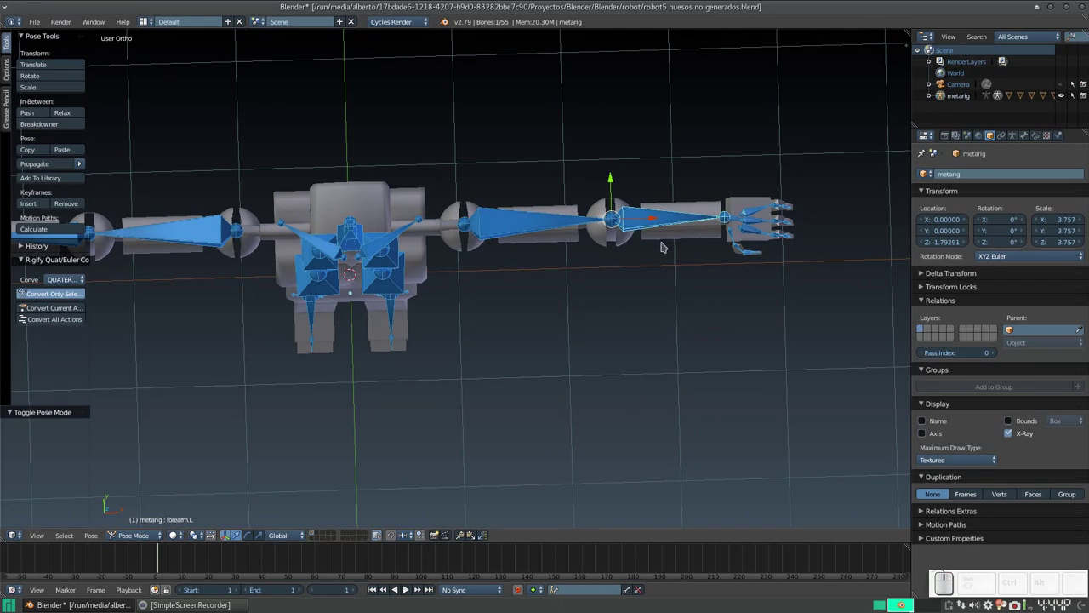
{"action": "key", "text": "r"}
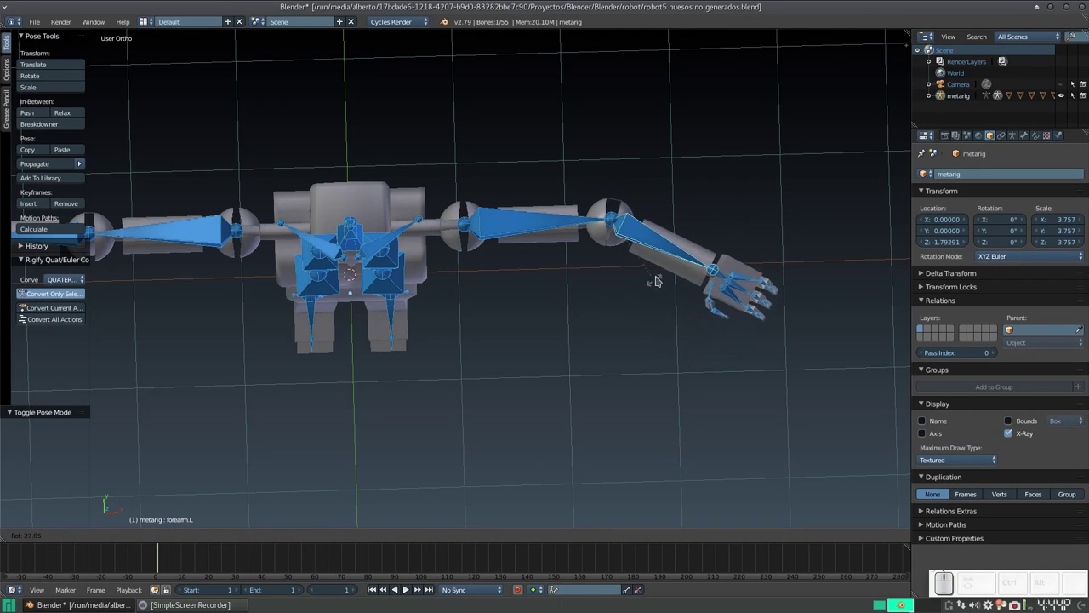
{"action": "key", "text": "Escape"}
{"action": "left_click", "coordinate": [739, 222]}
{"action": "key", "text": "r"}
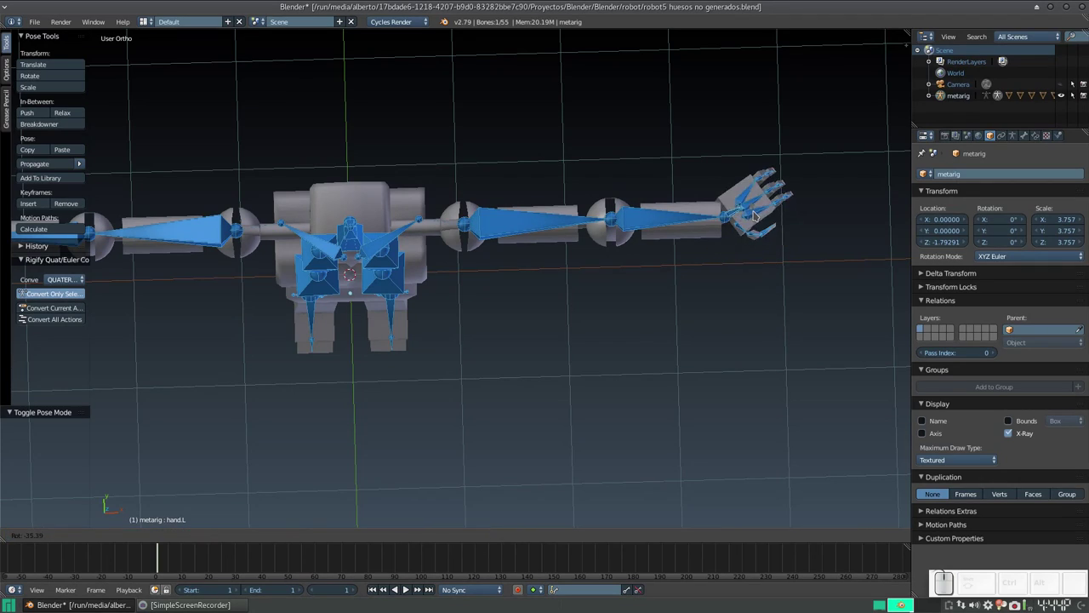
{"action": "key", "text": "Escape"}
Select an index finger bone and test-rotate it, cancelling the rotation
{"action": "left_click", "coordinate": [767, 253]}
{"action": "key", "text": "Caps_Lock"}
{"action": "left_click", "coordinate": [734, 185]}
{"action": "left_click", "coordinate": [702, 211]}
{"action": "right_click", "coordinate": [584, 248]}
{"action": "scroll", "scroll_direction": "up", "scroll_amount": 3}
{"action": "key", "text": "Caps_Lock"}
{"action": "scroll", "scroll_direction": "up", "scroll_amount": 3}
{"action": "right_click", "coordinate": [610, 261]}
{"action": "left_click", "coordinate": [606, 261]}
{"action": "right_click", "coordinate": [535, 273]}
{"action": "right_click", "coordinate": [608, 182]}
{"action": "key", "text": "r"}
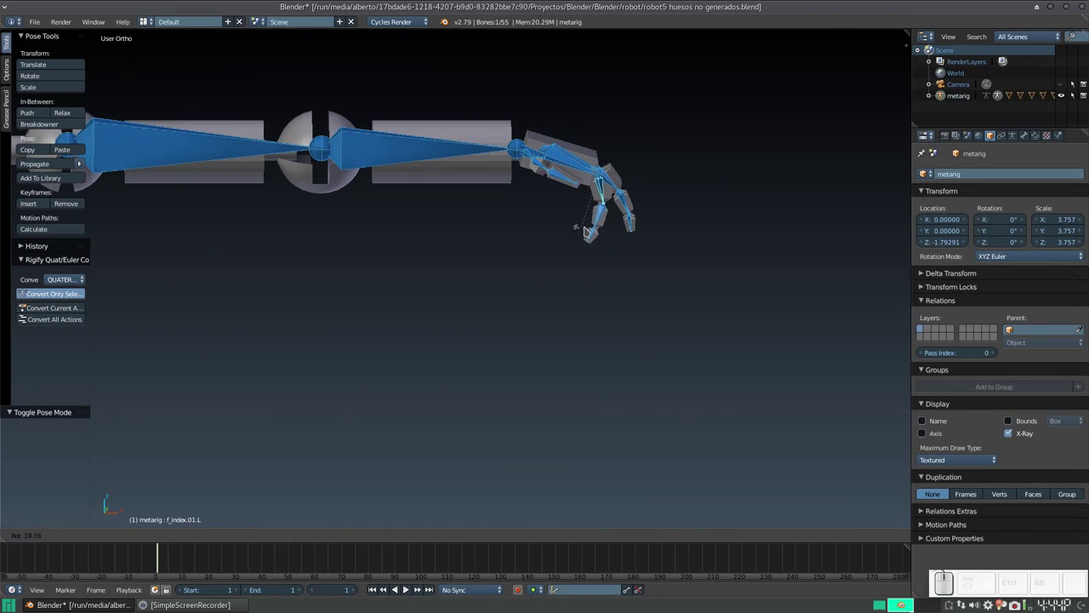
{"action": "key", "text": "Escape"}
Test-rotate the ring finger bone over the left hand, cancelling the rotation
{"action": "right_click", "coordinate": [633, 197]}
{"action": "middle_click", "coordinate": [612, 206]}
{"action": "left_click", "coordinate": [580, 218]}
{"action": "key", "text": "r"}
{"action": "key", "text": "Escape"}
{"action": "left_click", "coordinate": [590, 212]}
{"action": "left_click_drag", "start_coordinate": [612, 225], "coordinate": [332, 248]}
{"action": "key", "text": "r"}
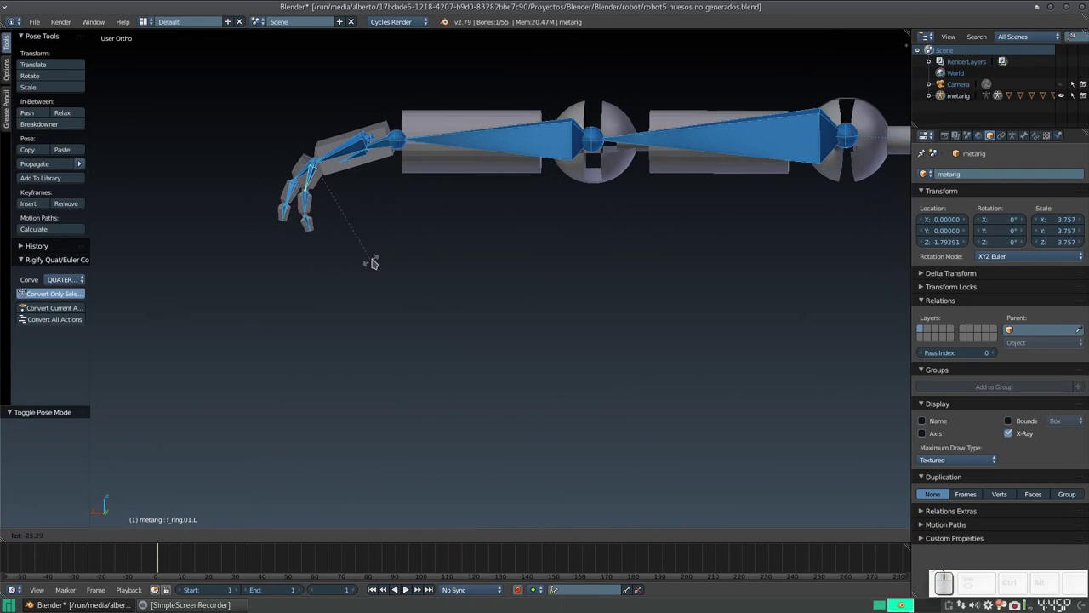
{"action": "key", "text": "Escape"}
Test-rotate a thumb bone from the thumb side and confirm the bend
{"action": "left_click_drag", "start_coordinate": [298, 265], "coordinate": [543, 264]}
{"action": "left_click", "coordinate": [550, 195]}
{"action": "right_click", "coordinate": [561, 200]}
{"action": "left_click", "coordinate": [593, 210]}
{"action": "scroll", "scroll_direction": "up", "scroll_amount": 3}
{"action": "key", "text": "r"}
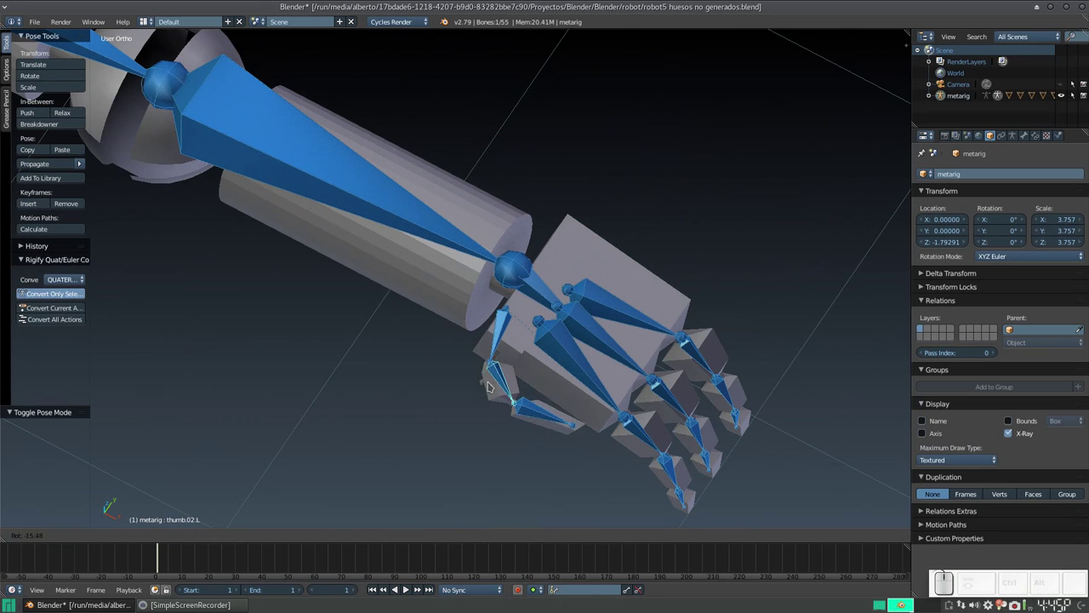
{"action": "key", "text": "Escape"}
{"action": "left_click_drag", "start_coordinate": [504, 396], "coordinate": [561, 236]}
{"action": "left_click_drag", "start_coordinate": [541, 265], "coordinate": [559, 251]}
{"action": "key", "text": "r"}
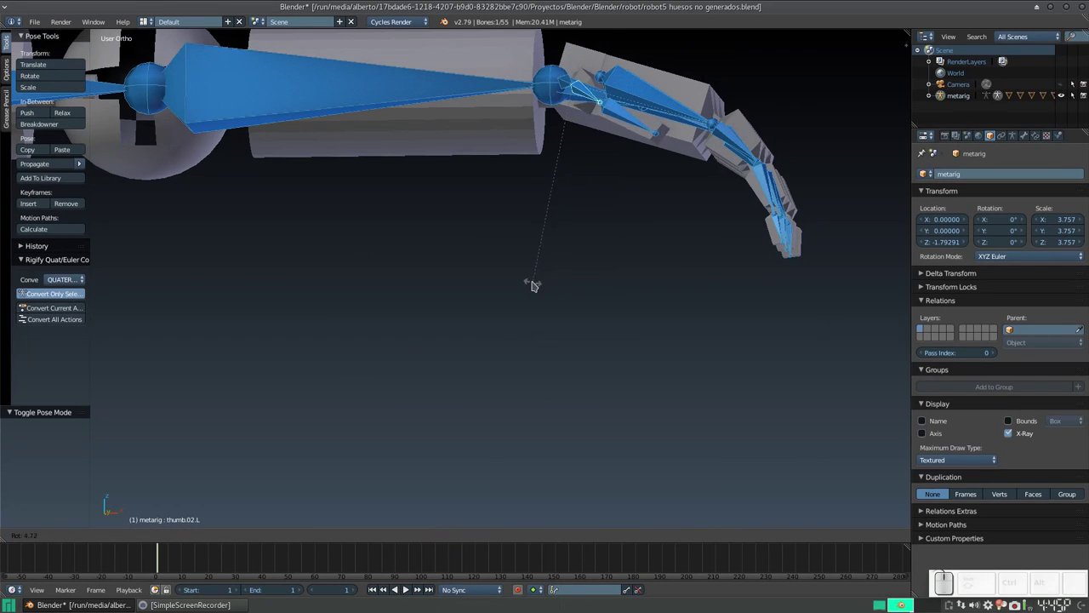
{"action": "key", "text": "Escape"}
{"action": "key", "text": "r"}
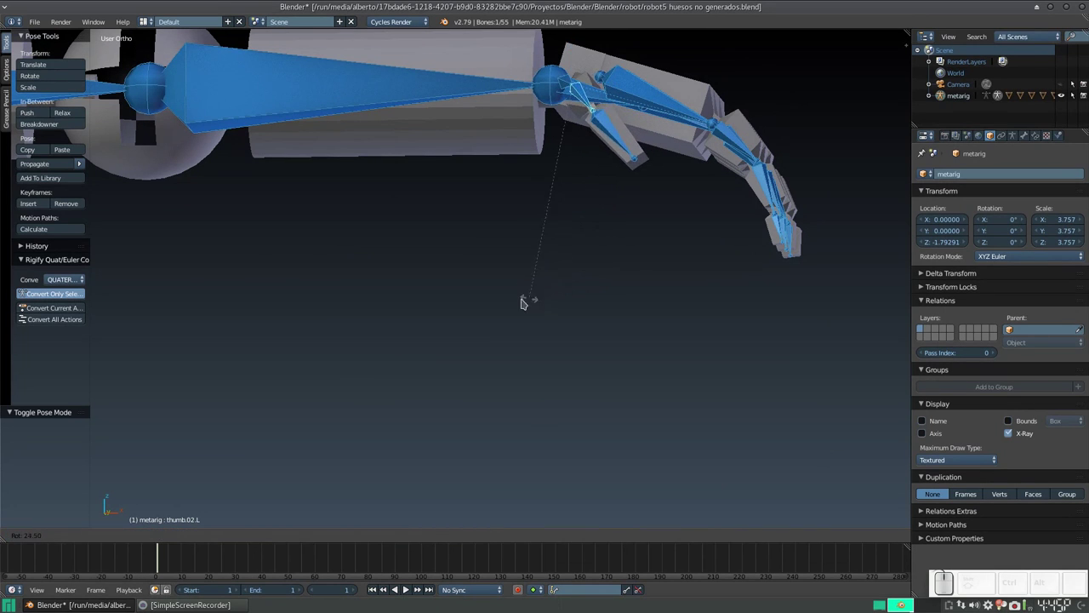
{"action": "left_click", "coordinate": [484, 322]}
{"action": "left_click", "coordinate": [590, 271]}
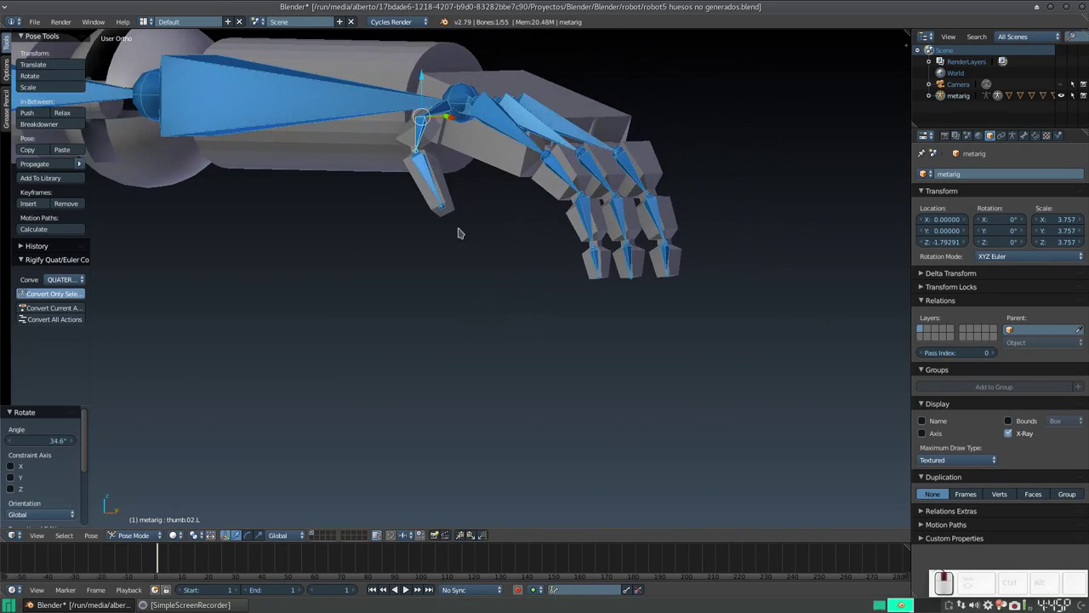
Rotate the thumb tip bone to test it, then undo the change
{"action": "left_click", "coordinate": [436, 191]}
{"action": "key", "text": "r"}
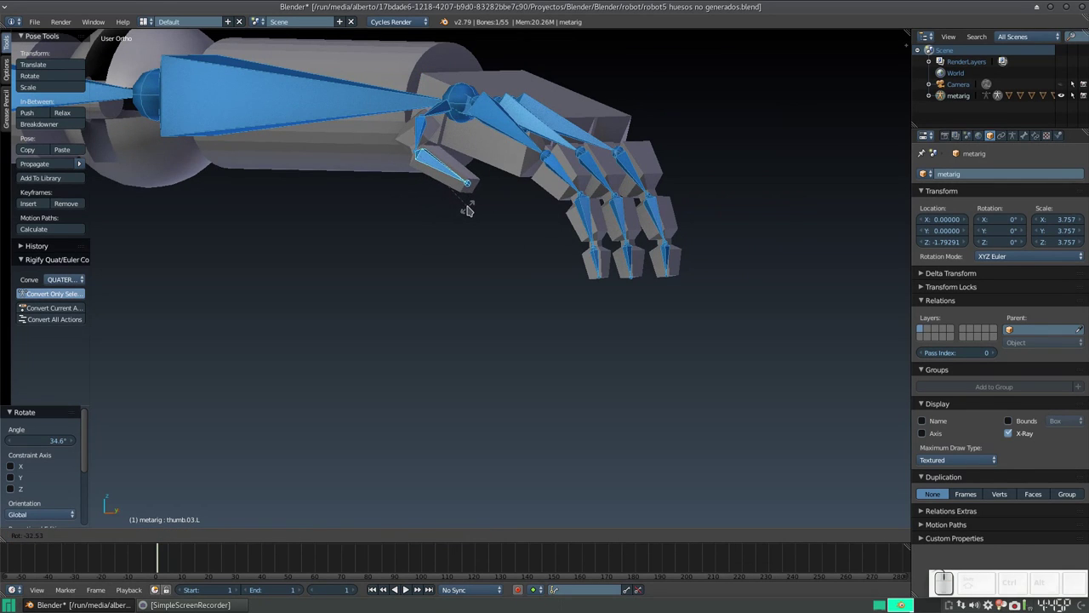
{"action": "double_click", "coordinate": [473, 209]}
{"action": "key", "text": "ctrl+z"}
{"action": "scroll", "scroll_direction": "down", "scroll_amount": 3}
{"action": "left_click", "coordinate": [275, 314]}
{"action": "left_click", "coordinate": [478, 292]}
Test-rotate the chest and lower torso bones, cancelling each rotation
{"action": "left_click", "coordinate": [455, 299]}
{"action": "key", "text": "r"}
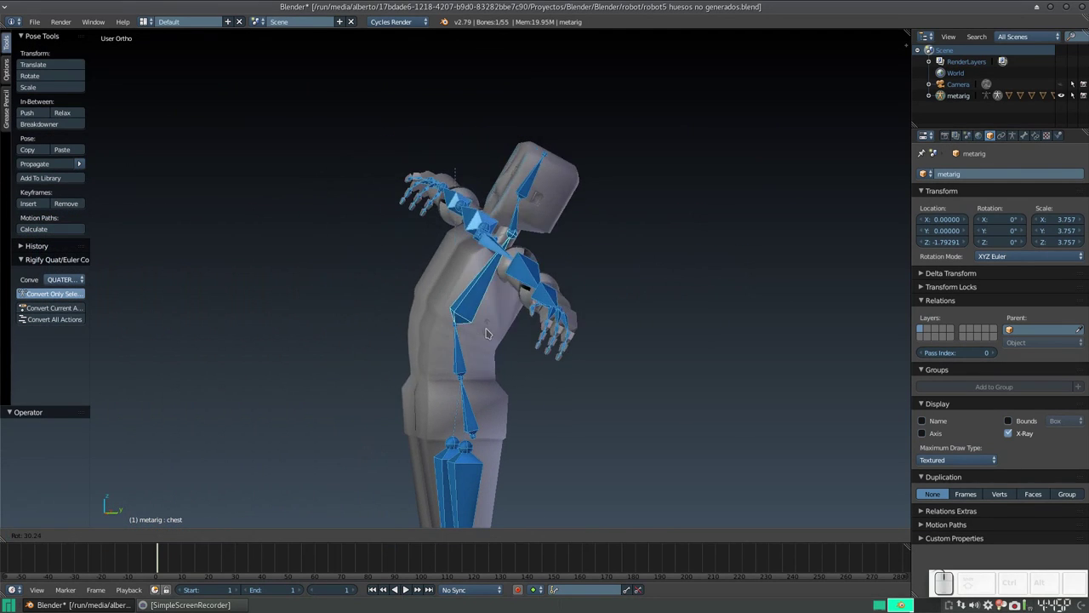
{"action": "key", "text": "Escape"}
{"action": "left_click", "coordinate": [465, 354]}
{"action": "left_click", "coordinate": [485, 350]}
{"action": "key", "text": "r"}
{"action": "key", "text": "Escape"}
{"action": "left_click", "coordinate": [496, 406]}
{"action": "key", "text": "r"}
{"action": "key", "text": "Escape"}
Rotate the head bone about 51.4° around the vertical Z axis and confirm it
{"action": "left_click", "coordinate": [466, 416]}
{"action": "middle_click", "coordinate": [467, 414]}
{"action": "key", "text": "Caps_Lock"}
{"action": "left_click", "coordinate": [416, 407]}
{"action": "middle_click", "coordinate": [523, 423]}
{"action": "right_click", "coordinate": [493, 276]}
{"action": "left_click", "coordinate": [450, 204]}
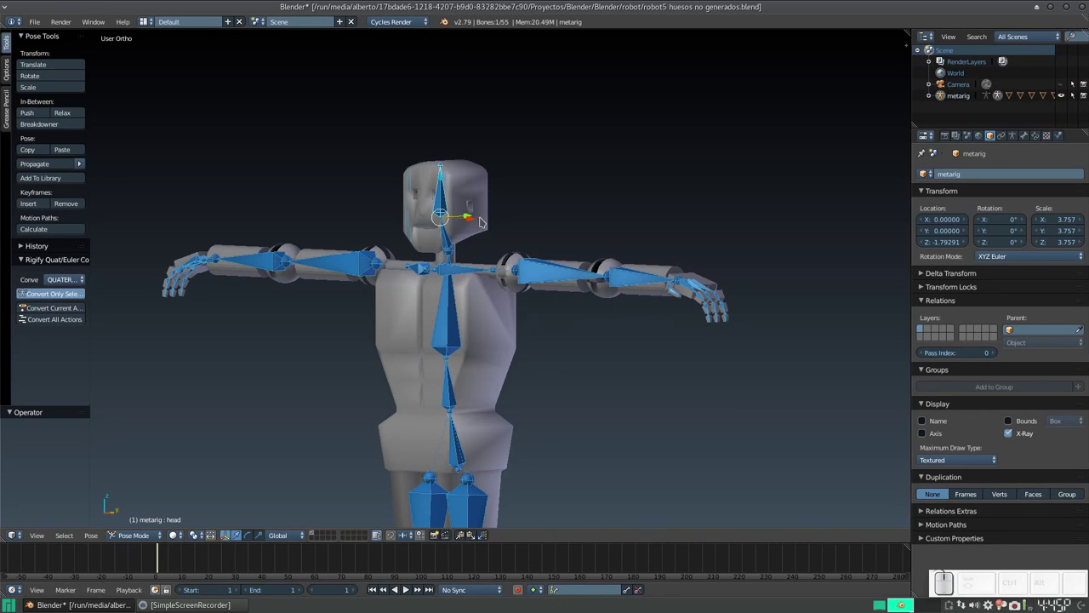
{"action": "key", "text": "r"}
{"action": "key", "text": "z"}
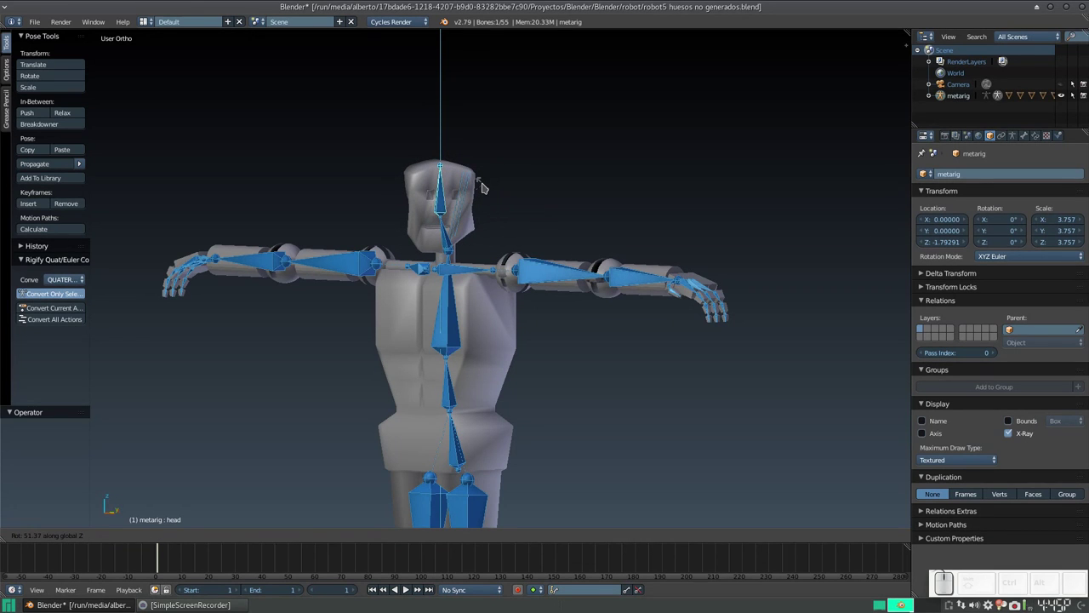
{"action": "left_click", "coordinate": [488, 187]}
Inspect the turned head, test-rotate the left upper arm, and return to the front view
{"action": "left_click_drag", "start_coordinate": [445, 218], "coordinate": [412, 232]}
{"action": "scroll", "scroll_direction": "up", "scroll_amount": 3}
{"action": "scroll", "scroll_direction": "down", "scroll_amount": 3}
{"action": "left_click_drag", "start_coordinate": [402, 225], "coordinate": [343, 234]}
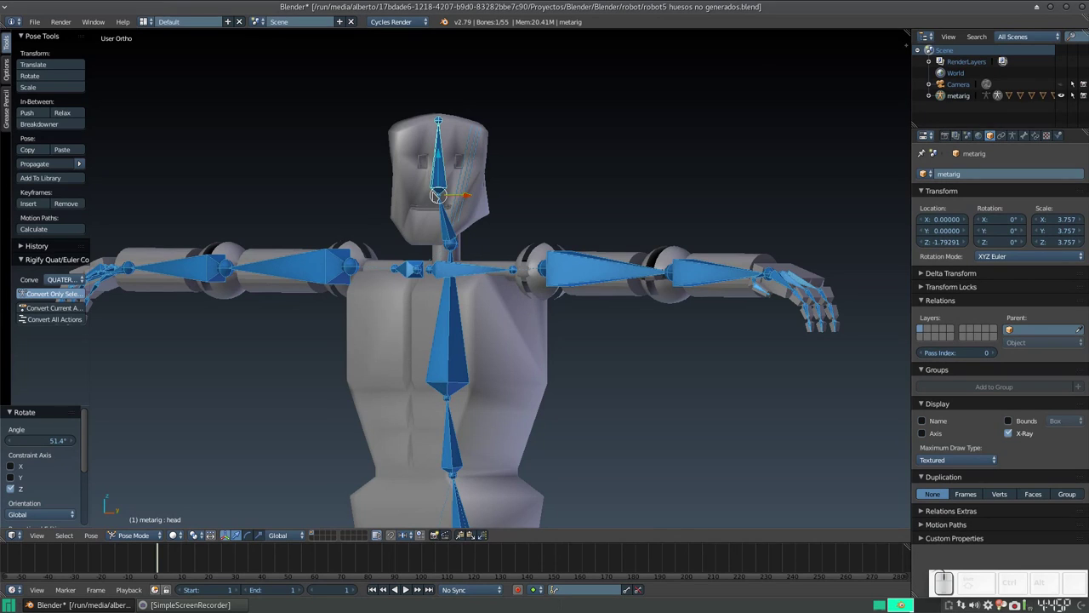
{"action": "left_click_drag", "start_coordinate": [447, 202], "coordinate": [602, 241]}
{"action": "left_click", "coordinate": [568, 241]}
{"action": "left_click_drag", "start_coordinate": [532, 221], "coordinate": [441, 287]}
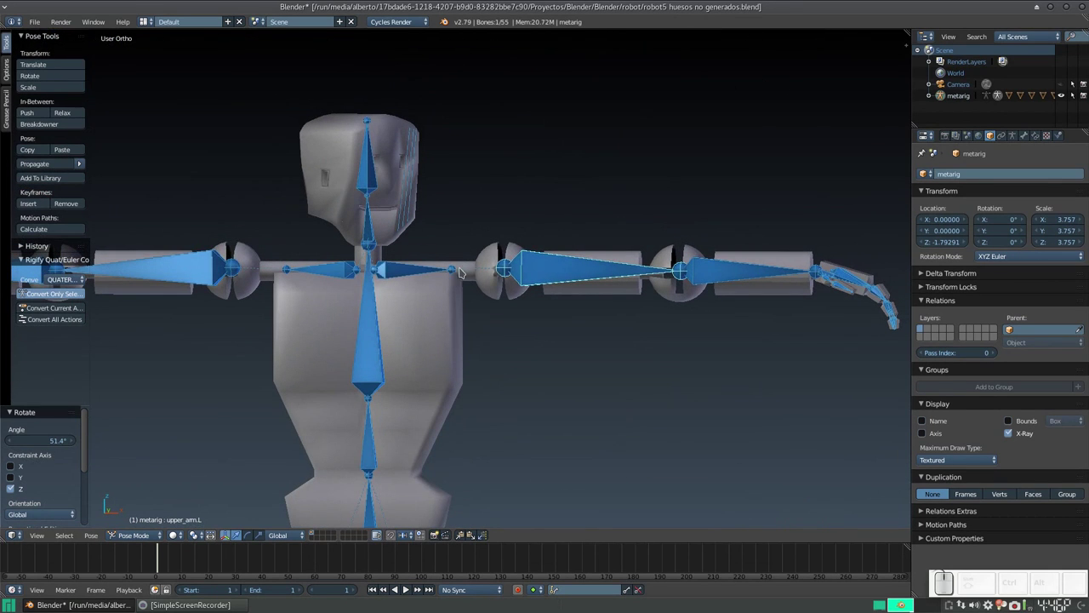
{"action": "middle_click", "coordinate": [469, 283]}
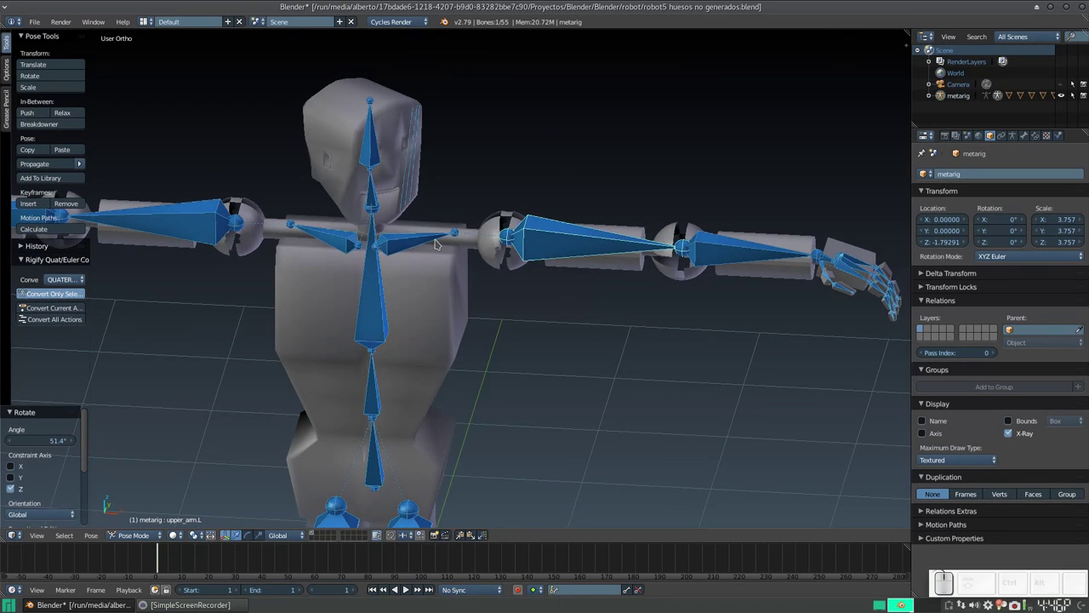
{"action": "left_click_drag", "start_coordinate": [491, 198], "coordinate": [578, 255]}
{"action": "key", "text": "r"}
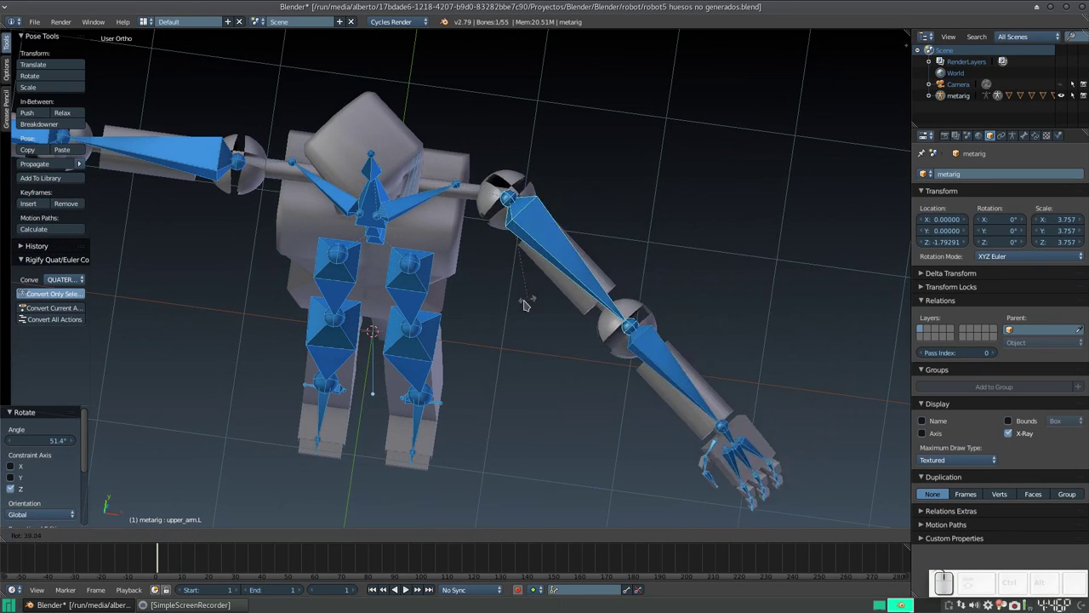
{"action": "key", "text": "Escape"}
{"action": "left_click_drag", "start_coordinate": [511, 322], "coordinate": [486, 219]}
{"action": "scroll", "scroll_direction": "up", "scroll_amount": 3}
{"action": "scroll", "scroll_direction": "down", "scroll_amount": 3}
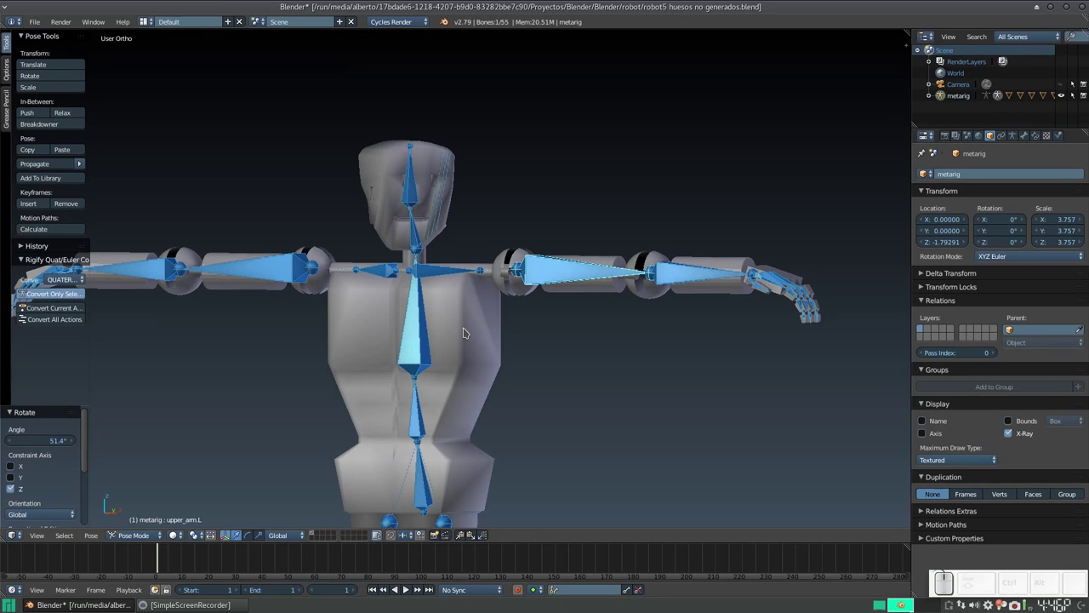
Select the head mesh Cube in Object Mode and open the interaction-mode list
{"action": "left_click", "coordinate": [469, 331]}
{"action": "left_click", "coordinate": [445, 209]}
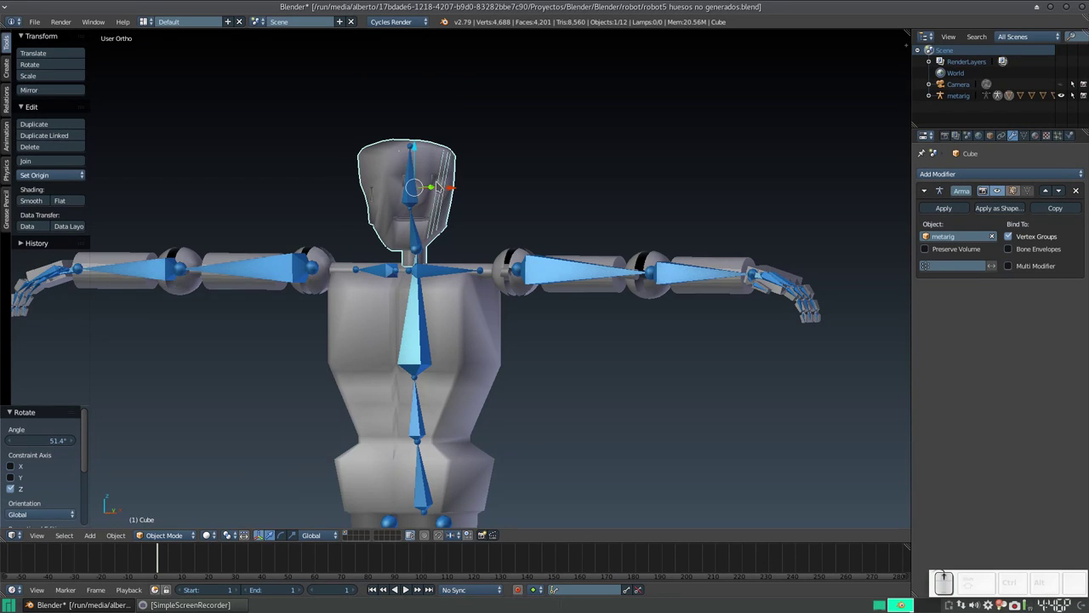
{"action": "left_click", "coordinate": [399, 210]}
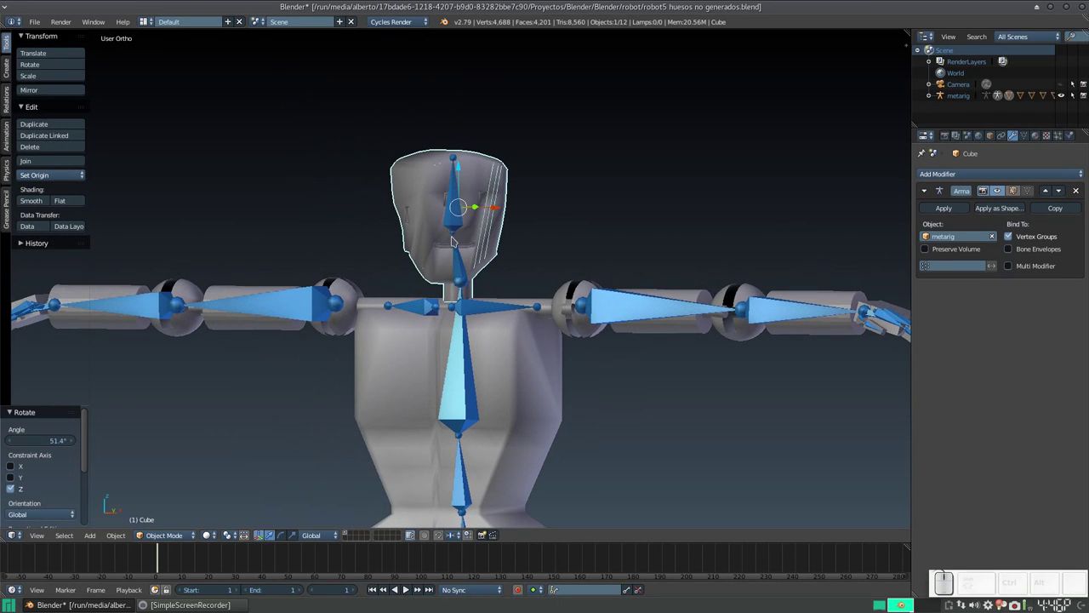
{"action": "left_click", "coordinate": [175, 538]}
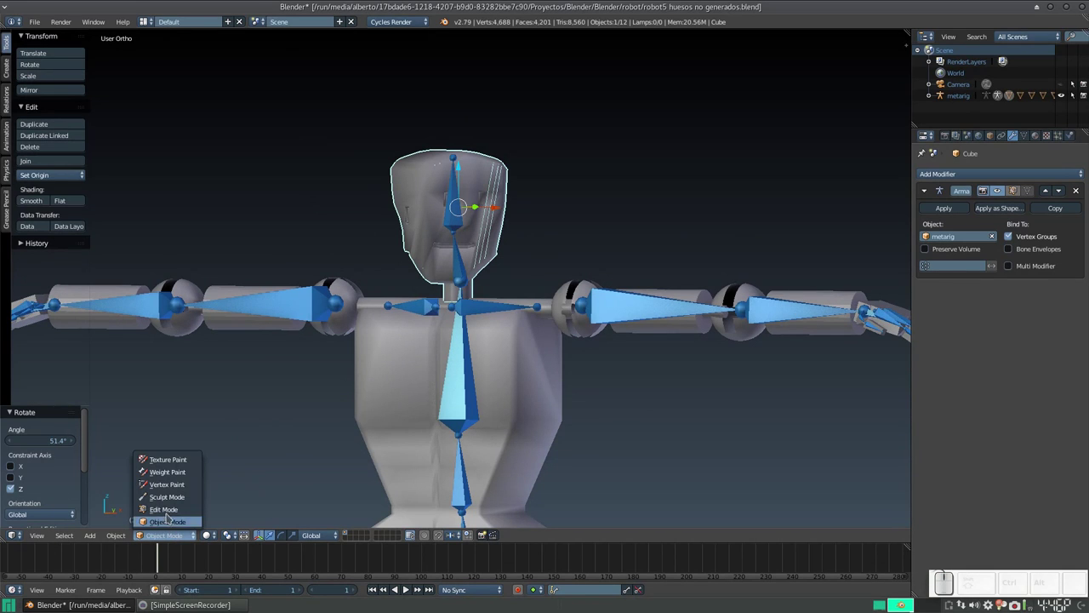
Switch the mesh to Weight Paint mode and display the head bone's vertex group weights
{"action": "left_click", "coordinate": [197, 474]}
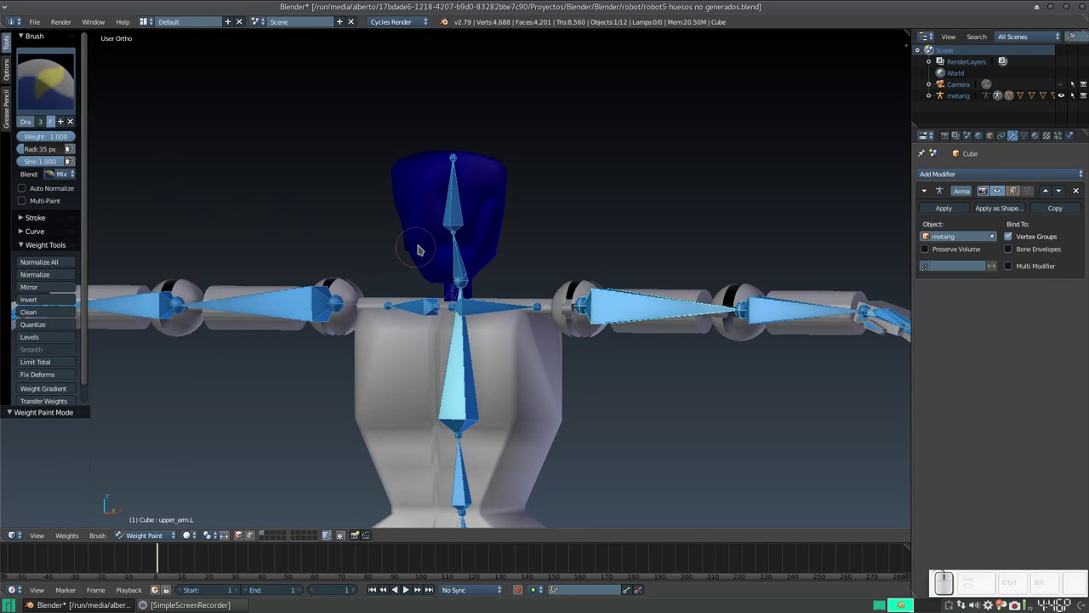
{"action": "left_click_drag", "start_coordinate": [505, 220], "coordinate": [491, 208]}
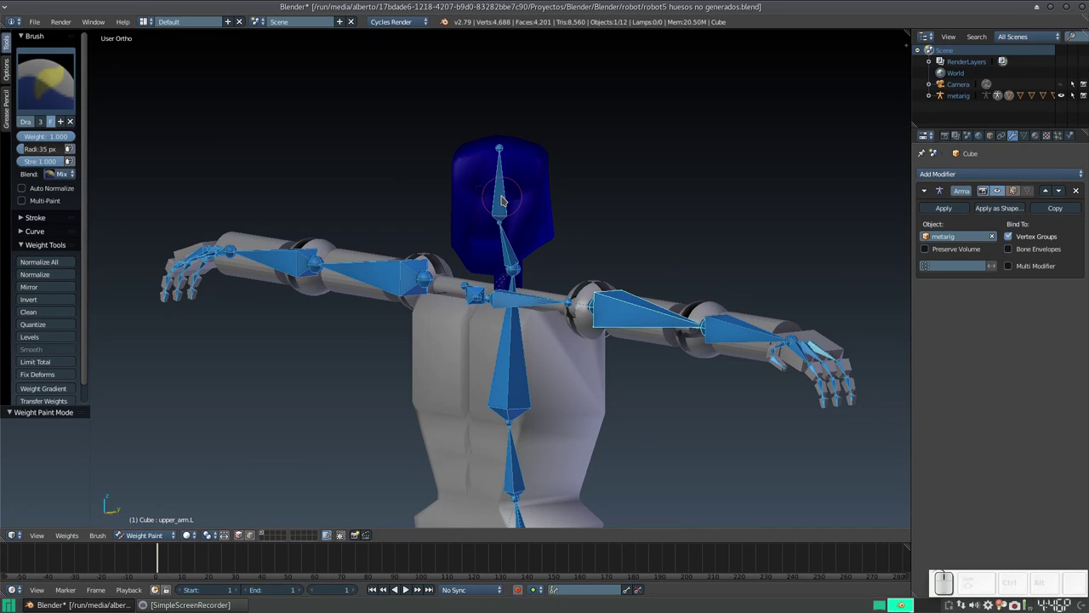
{"action": "left_click", "coordinate": [507, 198]}
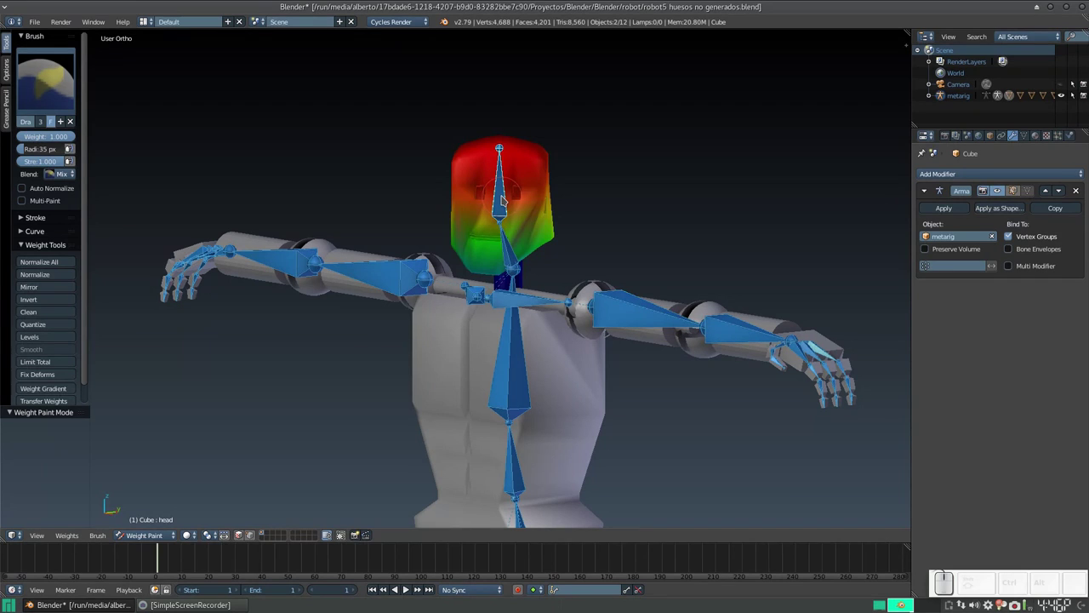
{"action": "scroll", "scroll_direction": "up", "scroll_amount": 3}
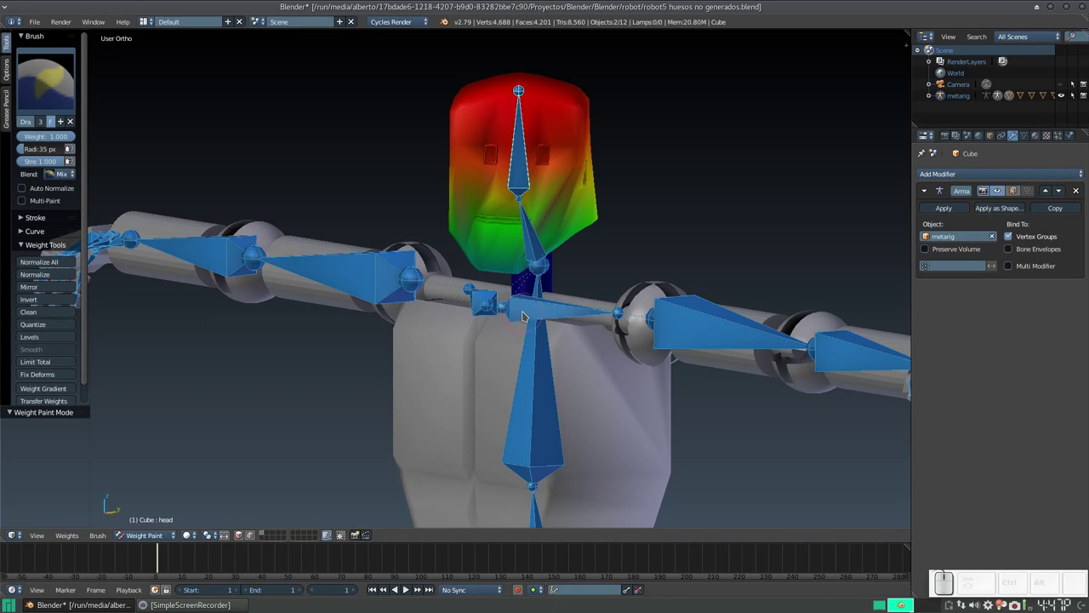
{"action": "scroll", "scroll_direction": "down", "scroll_amount": 3}
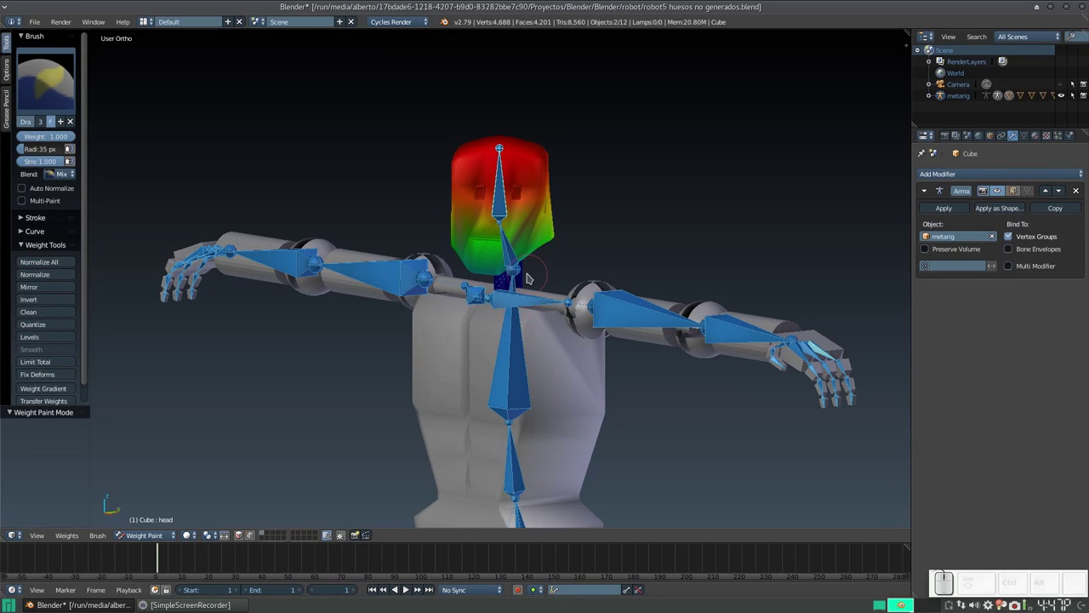
{"action": "scroll", "scroll_direction": "up", "scroll_amount": 3}
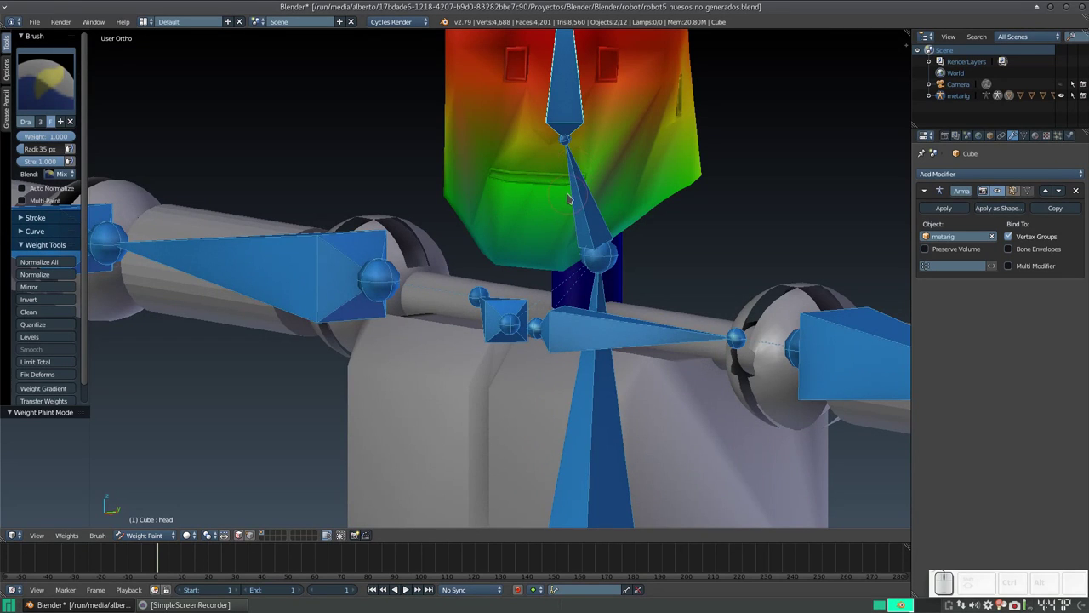
{"action": "right_click", "coordinate": [611, 177]}
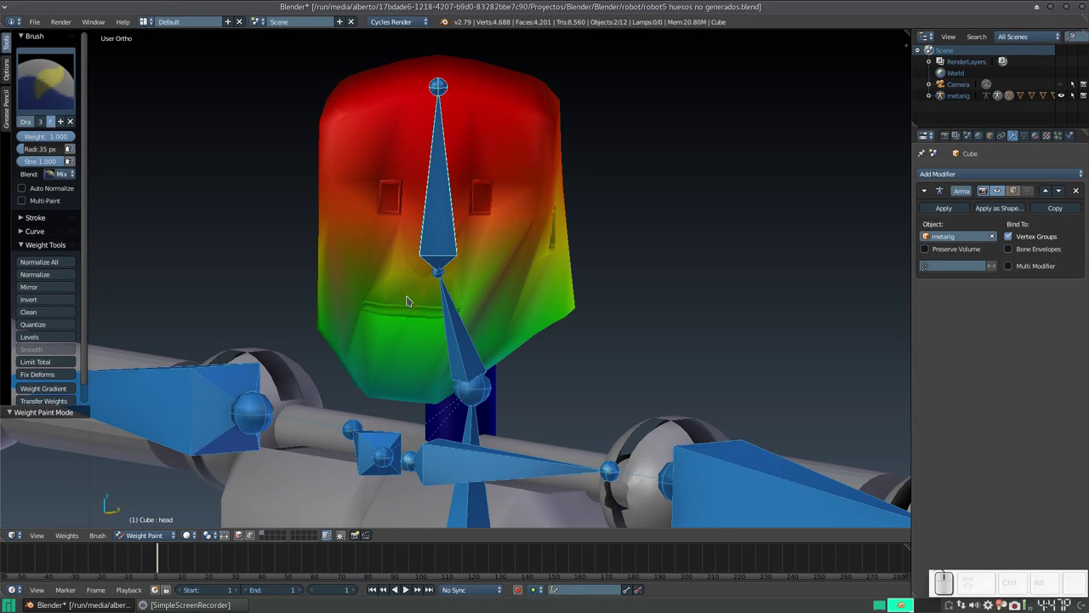
Orbit and zoom around the head to inspect its red-to-green weight gradient
{"action": "left_click_drag", "start_coordinate": [485, 364], "coordinate": [457, 370]}
{"action": "scroll", "scroll_direction": "up", "scroll_amount": 3}
{"action": "left_click", "coordinate": [436, 398]}
{"action": "scroll", "scroll_direction": "up", "scroll_amount": 3}
{"action": "scroll", "scroll_direction": "down", "scroll_amount": 3}
{"action": "left_click_drag", "start_coordinate": [499, 221], "coordinate": [493, 241]}
{"action": "scroll", "scroll_direction": "up", "scroll_amount": 3}
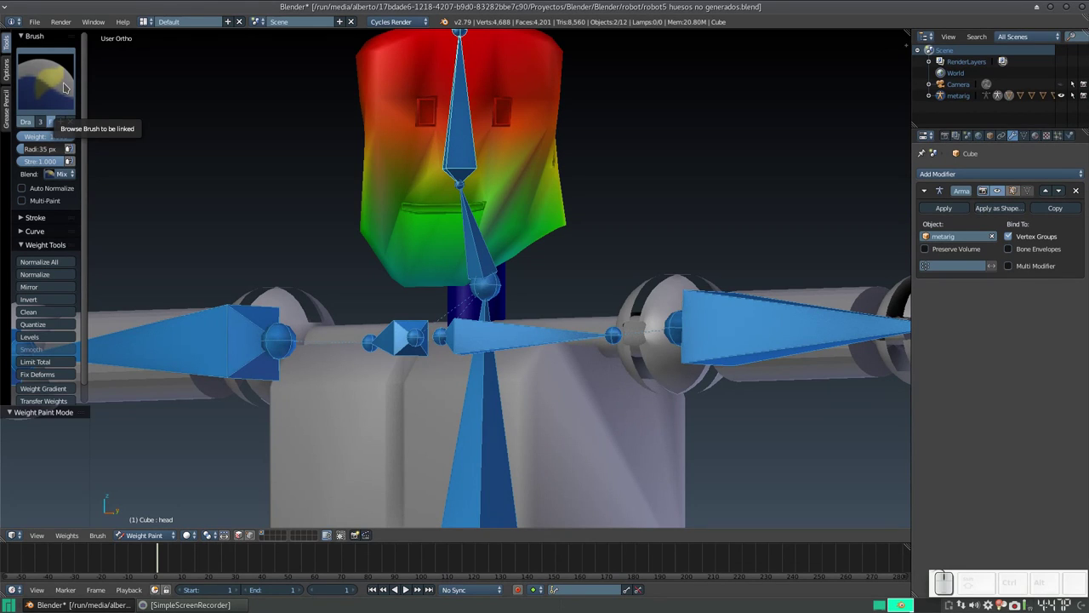
Switch to the F Add weight brush and enlarge its radius for broad strokes
{"action": "left_click", "coordinate": [69, 86]}
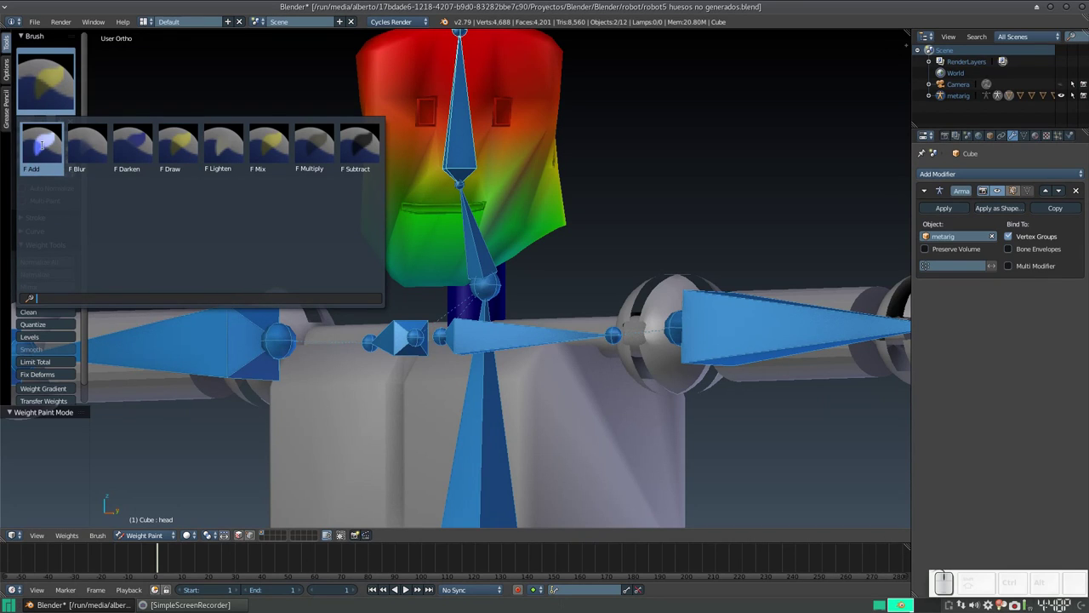
{"action": "left_click", "coordinate": [46, 148]}
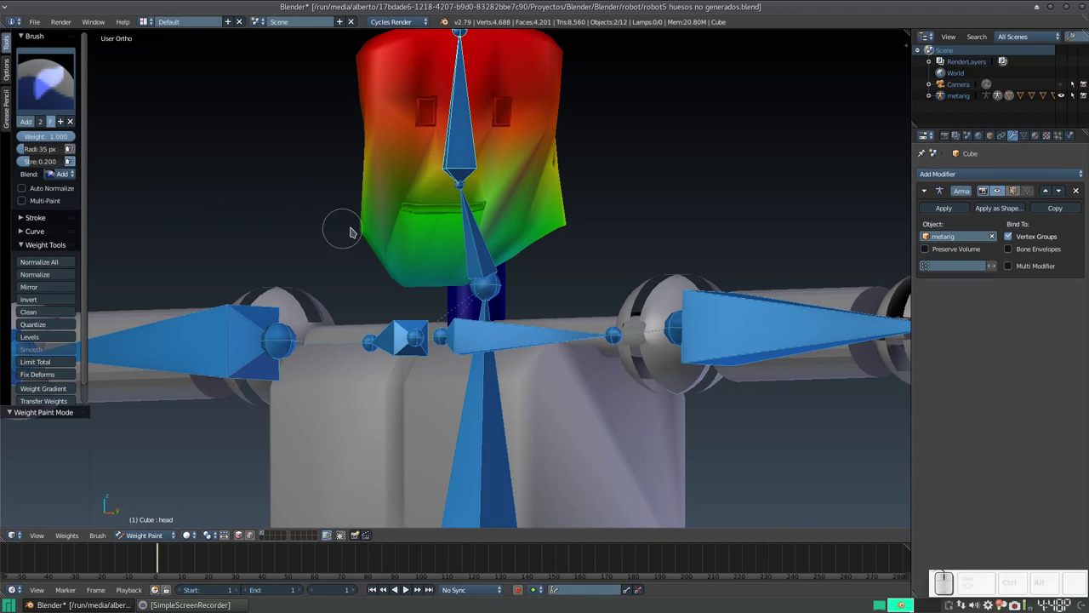
{"action": "left_click_drag", "start_coordinate": [35, 151], "coordinate": [389, 168]}
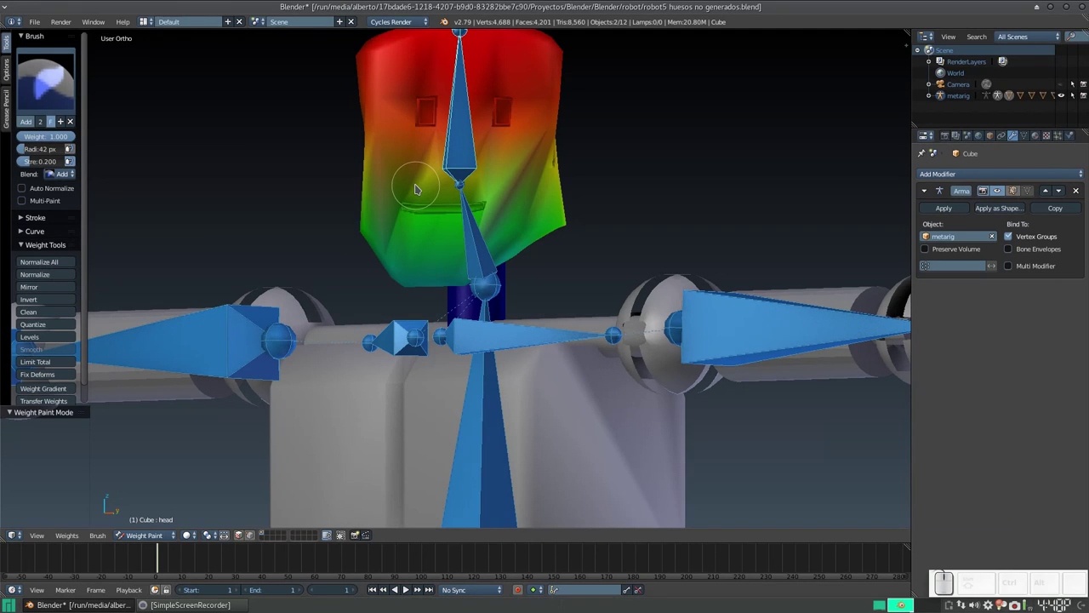
{"action": "key", "text": "f"}
{"action": "left_click", "coordinate": [429, 195]}
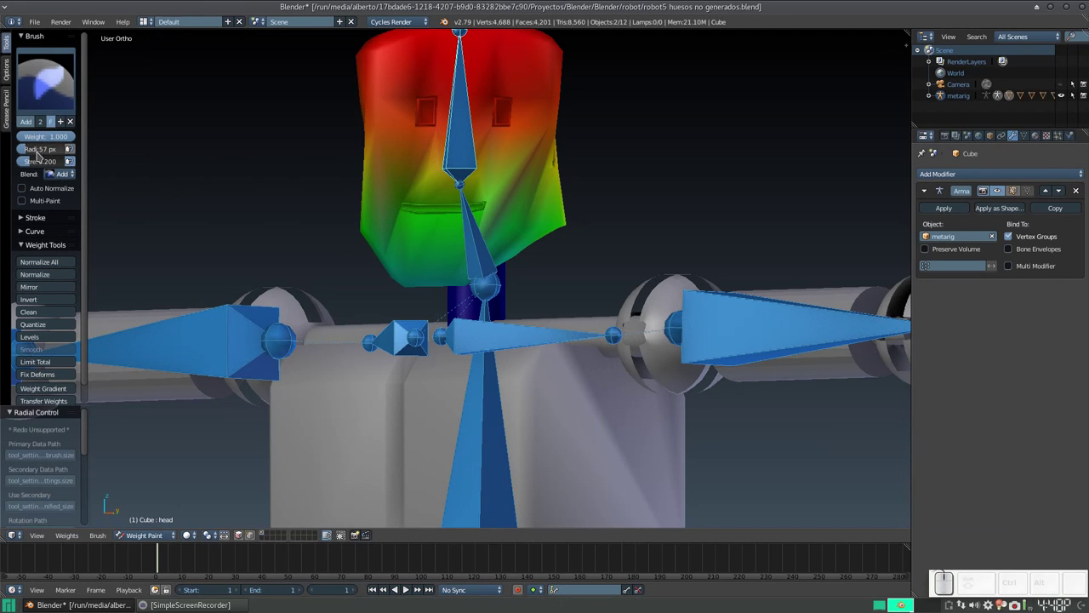
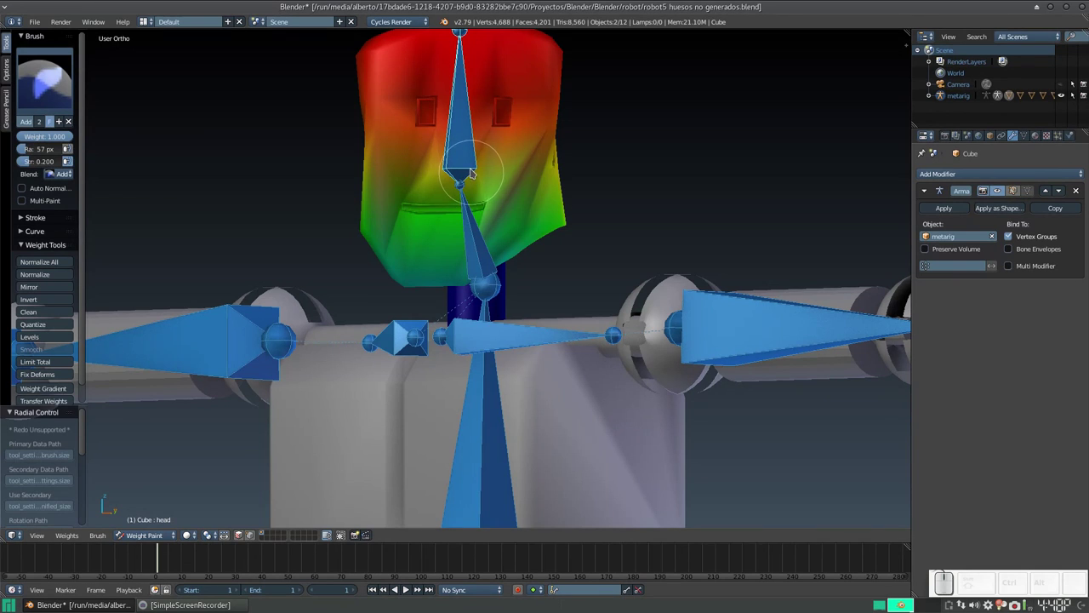
Add head-group weight over the green face and jaw so they turn red
{"action": "left_click_drag", "start_coordinate": [486, 172], "coordinate": [471, 176]}
{"action": "left_click_drag", "start_coordinate": [488, 177], "coordinate": [475, 165]}
{"action": "left_click_drag", "start_coordinate": [469, 162], "coordinate": [343, 129]}
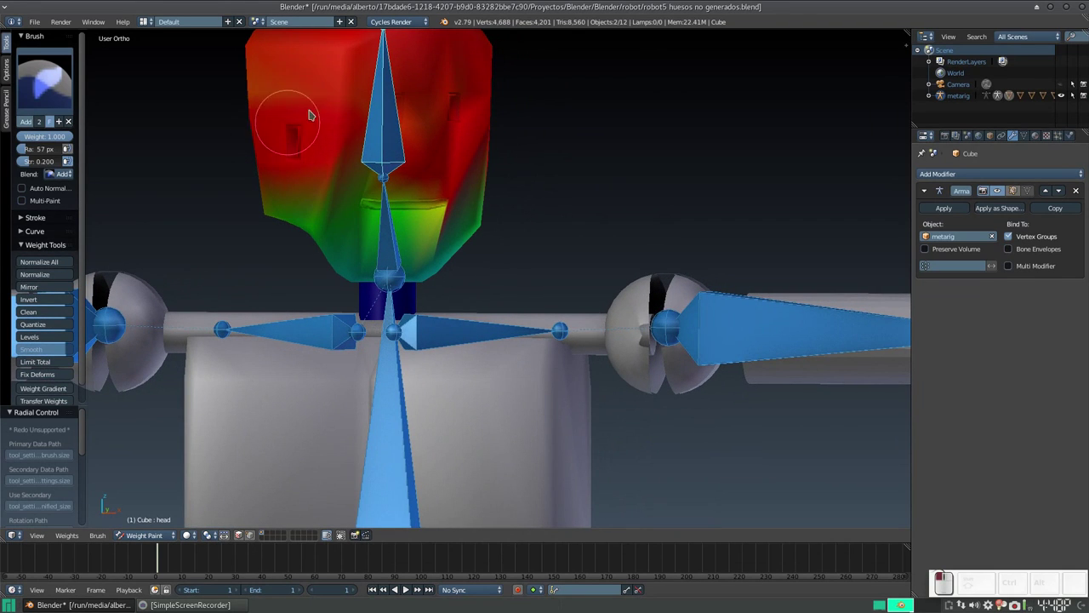
{"action": "left_click", "coordinate": [339, 113]}
{"action": "left_click_drag", "start_coordinate": [360, 158], "coordinate": [431, 166]}
{"action": "middle_click", "coordinate": [493, 204]}
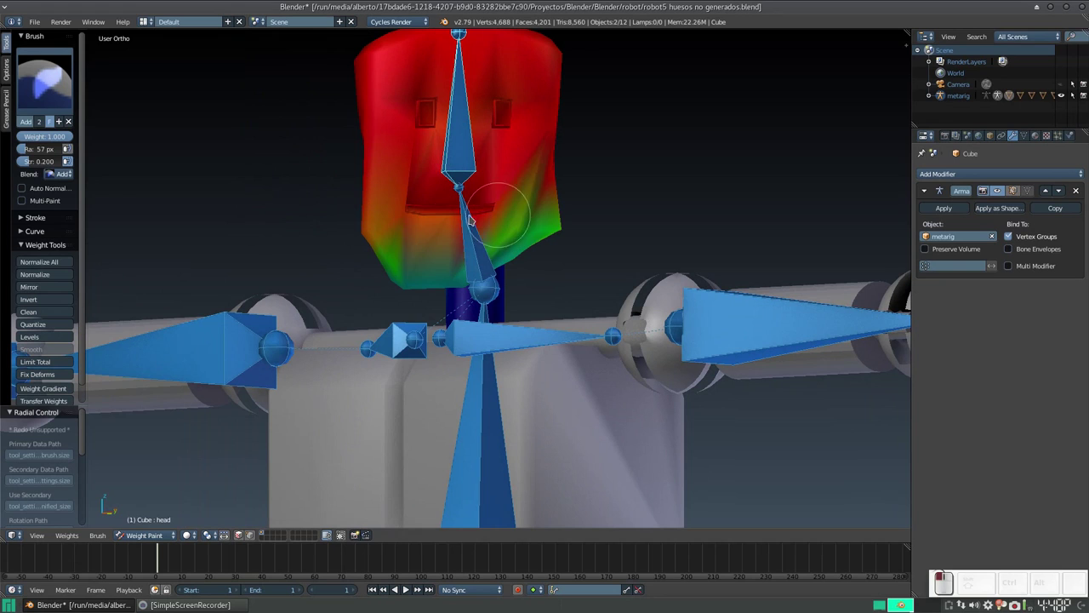
{"action": "left_click_drag", "start_coordinate": [557, 165], "coordinate": [637, 193]}
{"action": "left_click_drag", "start_coordinate": [626, 194], "coordinate": [638, 194]}
{"action": "left_click_drag", "start_coordinate": [628, 211], "coordinate": [562, 215]}
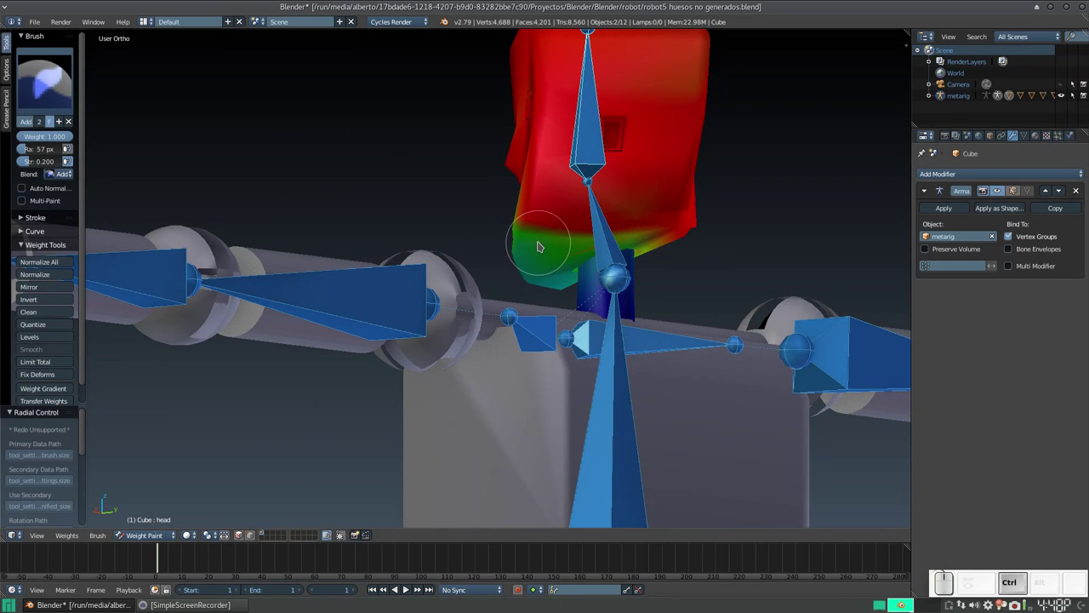
{"action": "scroll", "scroll_direction": "up", "scroll_amount": 3}
{"action": "left_click", "coordinate": [733, 280]}
{"action": "scroll", "scroll_direction": "up", "scroll_amount": 3}
{"action": "left_click", "coordinate": [569, 265]}
{"action": "key", "text": "ctrl+z"}
Paint head weight under the jaw and across the chin from several angles
{"action": "left_click_drag", "start_coordinate": [532, 192], "coordinate": [451, 165]}
{"action": "middle_click", "coordinate": [451, 165]}
{"action": "left_click_drag", "start_coordinate": [593, 70], "coordinate": [601, 82]}
{"action": "left_click", "coordinate": [568, 124]}
{"action": "left_click", "coordinate": [562, 101]}
{"action": "middle_click", "coordinate": [528, 101]}
{"action": "left_click", "coordinate": [572, 122]}
{"action": "left_click", "coordinate": [531, 173]}
{"action": "left_click_drag", "start_coordinate": [517, 193], "coordinate": [461, 162]}
{"action": "left_click", "coordinate": [456, 161]}
{"action": "middle_click", "coordinate": [432, 219]}
{"action": "scroll", "scroll_direction": "down", "scroll_amount": 3}
Cover the head's underside and lower edge with head weight, undoing an overshoot
{"action": "left_click_drag", "start_coordinate": [571, 160], "coordinate": [563, 305]}
{"action": "middle_click", "coordinate": [564, 297]}
{"action": "left_click_drag", "start_coordinate": [548, 269], "coordinate": [305, 256]}
{"action": "left_click", "coordinate": [272, 280]}
{"action": "left_click_drag", "start_coordinate": [348, 259], "coordinate": [296, 253]}
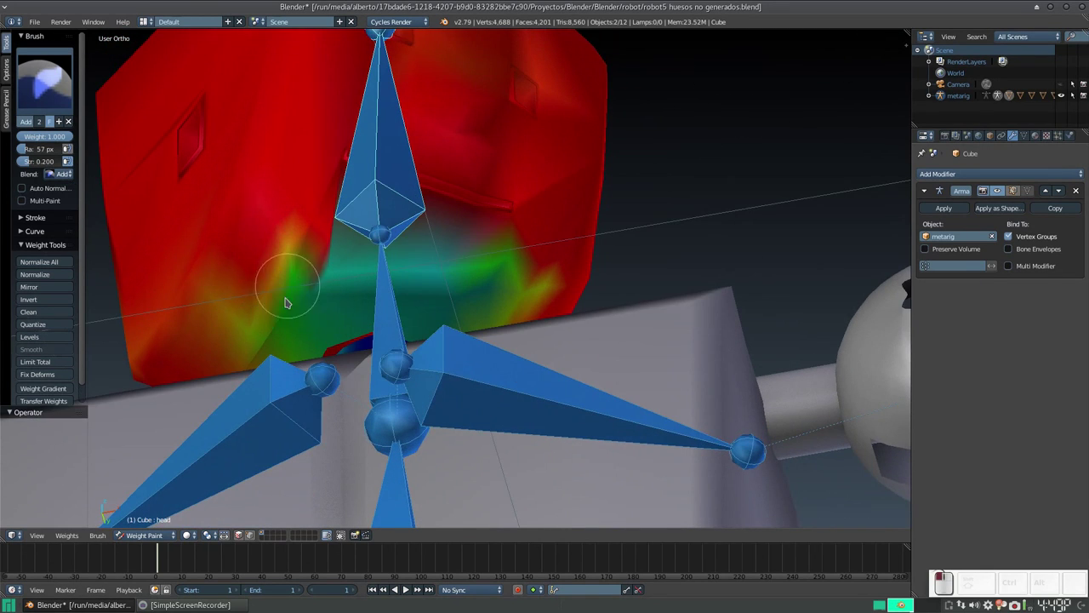
{"action": "left_click_drag", "start_coordinate": [286, 322], "coordinate": [525, 258]}
{"action": "left_click_drag", "start_coordinate": [517, 258], "coordinate": [461, 216]}
{"action": "left_click_drag", "start_coordinate": [464, 222], "coordinate": [317, 360]}
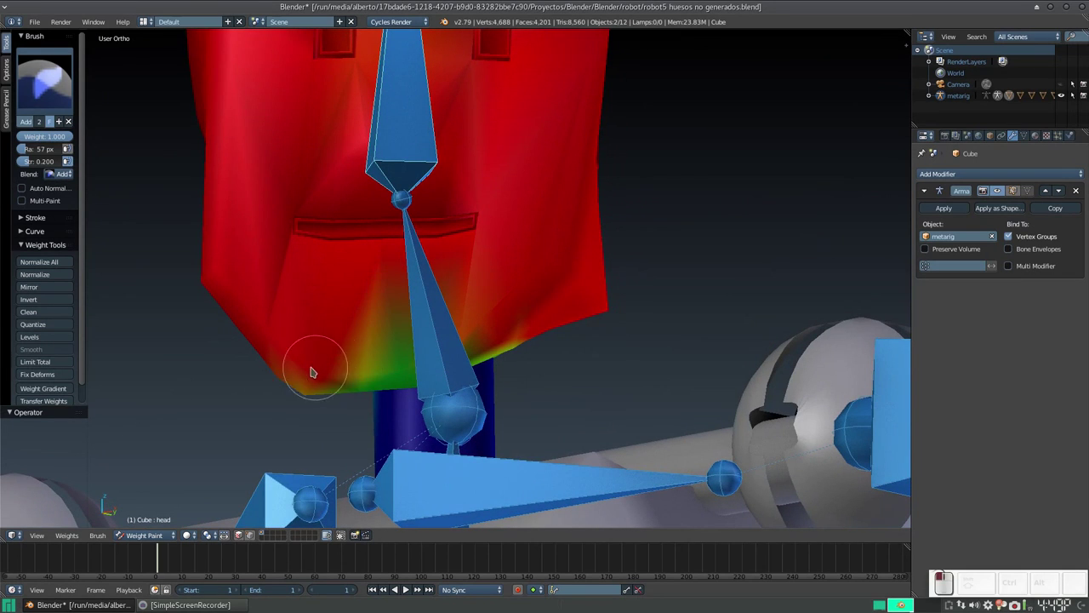
{"action": "key", "text": "ctrl+z"}
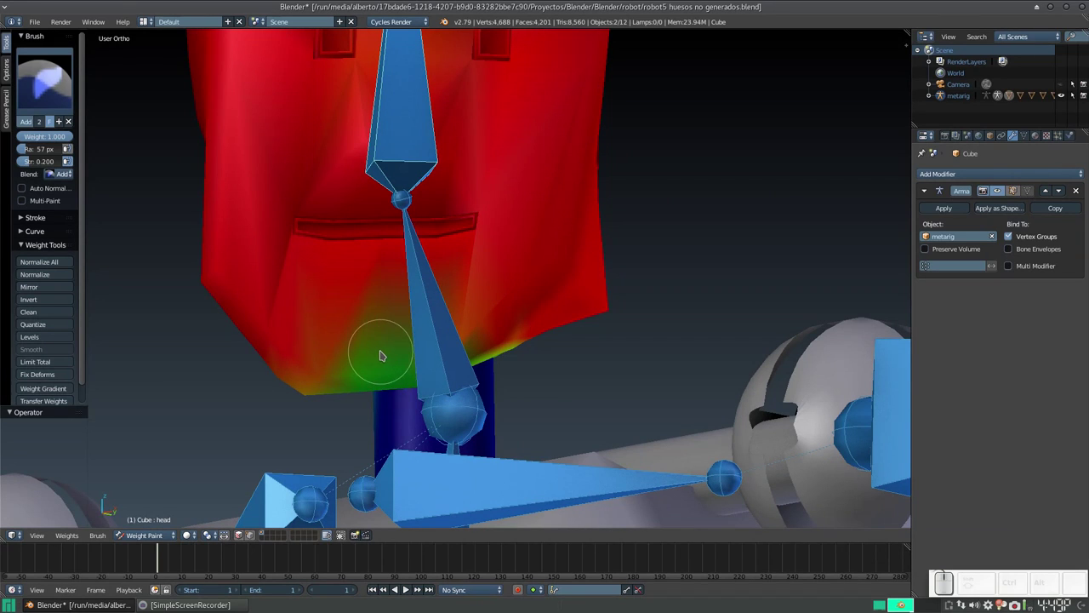
Shrink the brush radius back down, undoing repeated resize attempts
{"action": "key", "text": "f"}
{"action": "left_click", "coordinate": [384, 381]}
{"action": "left_click_drag", "start_coordinate": [316, 380], "coordinate": [403, 372]}
{"action": "key", "text": "ctrl+z"}
{"action": "left_click", "coordinate": [401, 370]}
{"action": "key", "text": "ctrl+z"}
{"action": "left_click", "coordinate": [391, 367]}
{"action": "key", "text": "ctrl+z"}
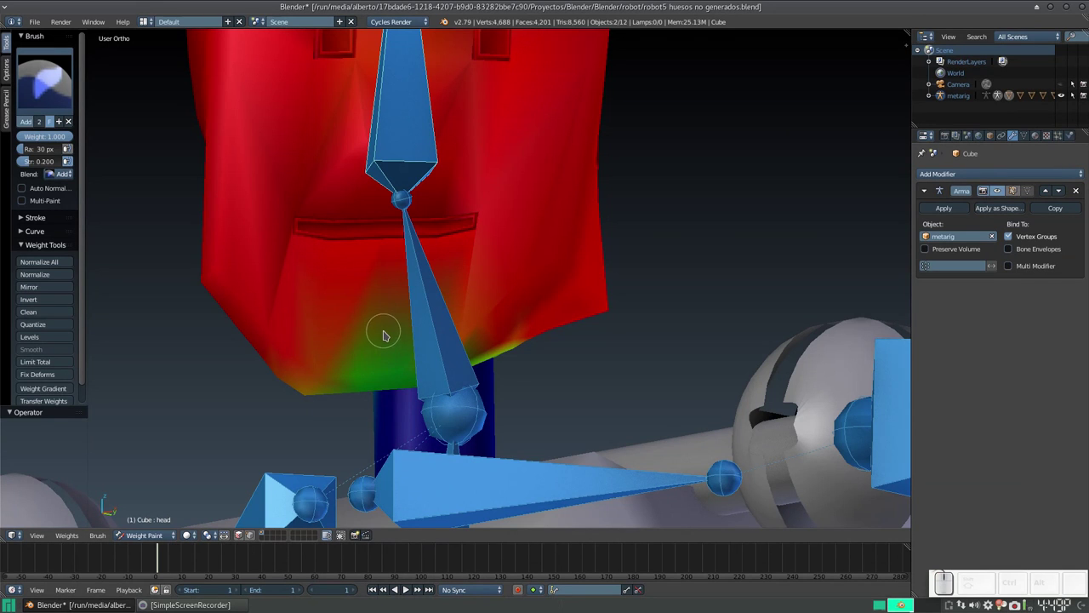
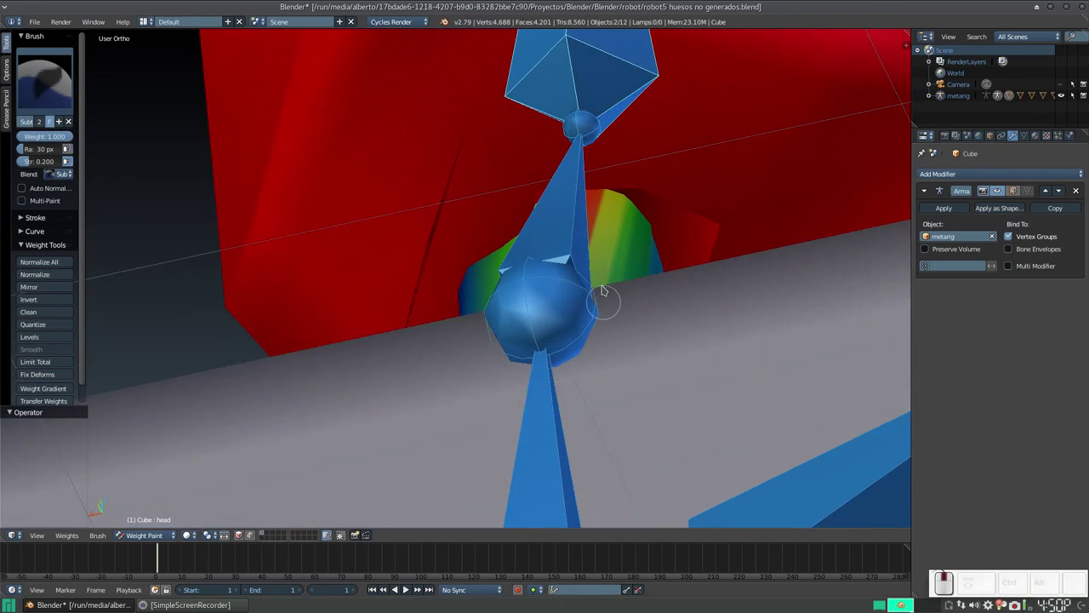
Zoom in under the head and shrink the Subtract brush to 13 px for the neck
{"action": "left_click", "coordinate": [607, 282]}
{"action": "middle_click", "coordinate": [604, 309]}
{"action": "left_click_drag", "start_coordinate": [579, 345], "coordinate": [617, 302]}
{"action": "left_click_drag", "start_coordinate": [621, 302], "coordinate": [599, 280]}
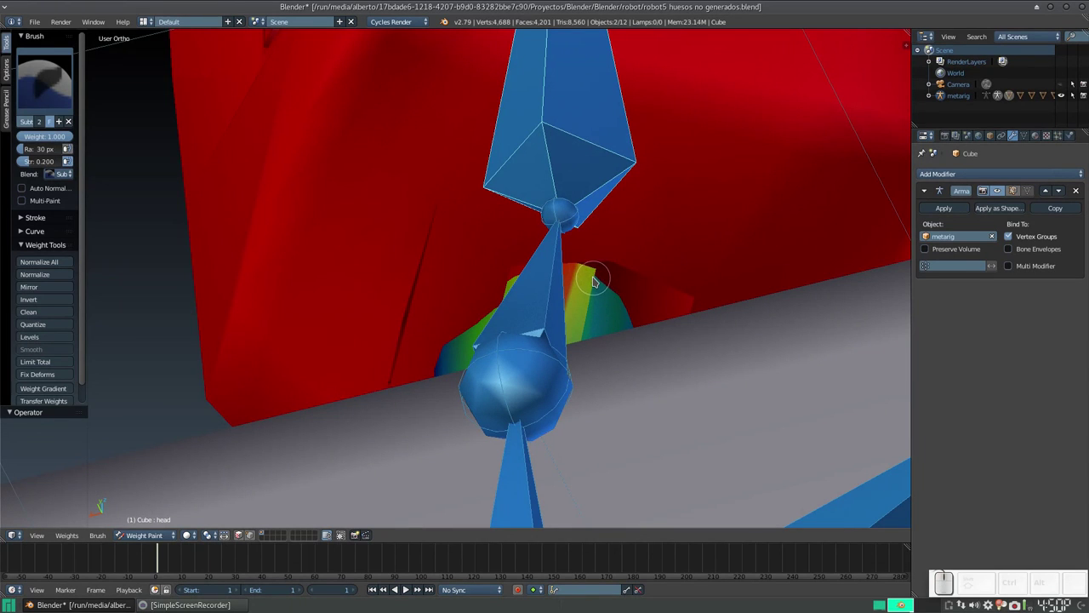
{"action": "key", "text": "f"}
{"action": "left_click", "coordinate": [593, 292]}
{"action": "scroll", "scroll_direction": "up", "scroll_amount": 3}
{"action": "middle_click", "coordinate": [732, 304]}
{"action": "scroll", "scroll_direction": "up", "scroll_amount": 3}
{"action": "left_click_drag", "start_coordinate": [738, 316], "coordinate": [701, 364]}
{"action": "middle_click", "coordinate": [698, 363]}
{"action": "middle_click", "coordinate": [630, 277]}
{"action": "left_click_drag", "start_coordinate": [615, 275], "coordinate": [613, 291]}
Subtract head weight from the neck strip so it fades from yellow toward green
{"action": "left_click", "coordinate": [631, 288]}
{"action": "left_click", "coordinate": [610, 285]}
{"action": "left_click", "coordinate": [572, 295]}
{"action": "left_click", "coordinate": [590, 316]}
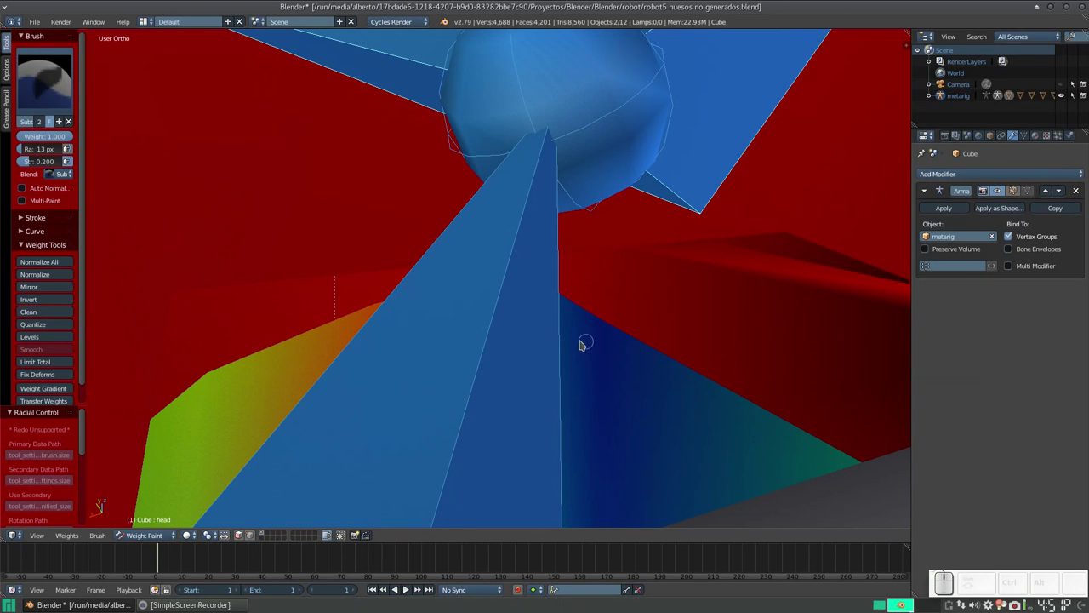
{"action": "left_click_drag", "start_coordinate": [473, 322], "coordinate": [542, 345]}
{"action": "middle_click", "coordinate": [532, 335]}
{"action": "left_click_drag", "start_coordinate": [533, 273], "coordinate": [598, 273]}
{"action": "left_click_drag", "start_coordinate": [613, 279], "coordinate": [648, 282]}
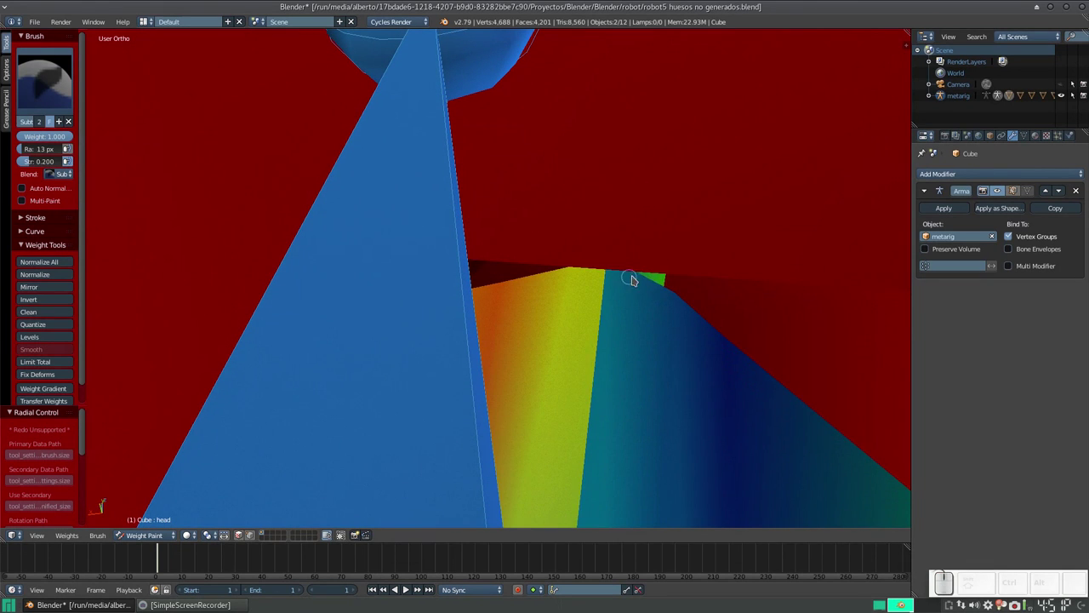
{"action": "left_click_drag", "start_coordinate": [666, 278], "coordinate": [655, 229]}
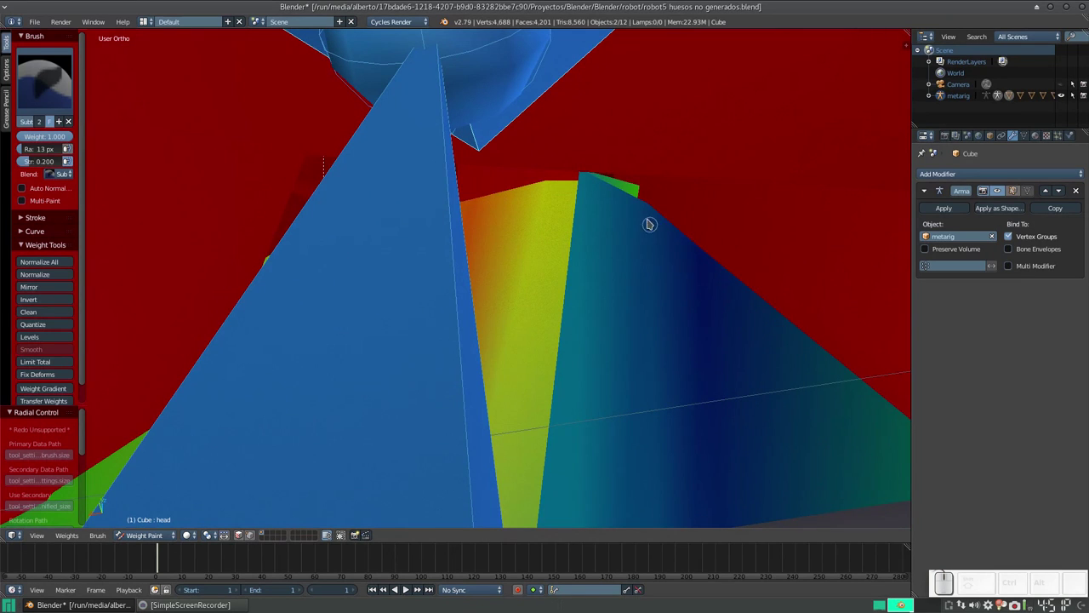
{"action": "left_click", "coordinate": [643, 191]}
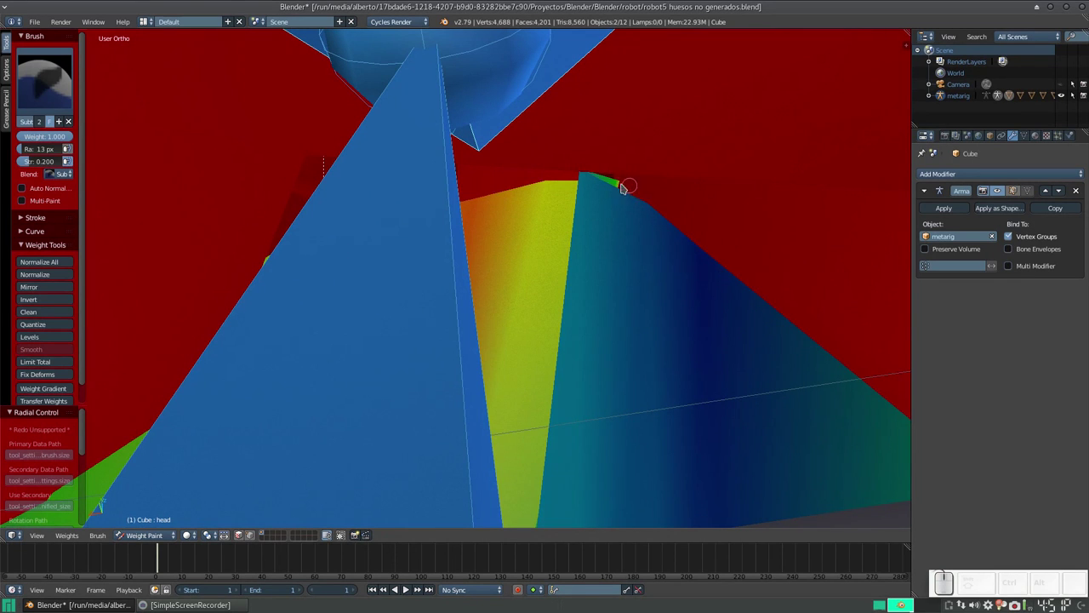
{"action": "left_click", "coordinate": [623, 185]}
From below, remove remaining head weight so most of the neck reads blue
{"action": "middle_click", "coordinate": [587, 182]}
{"action": "left_click_drag", "start_coordinate": [580, 178], "coordinate": [715, 131]}
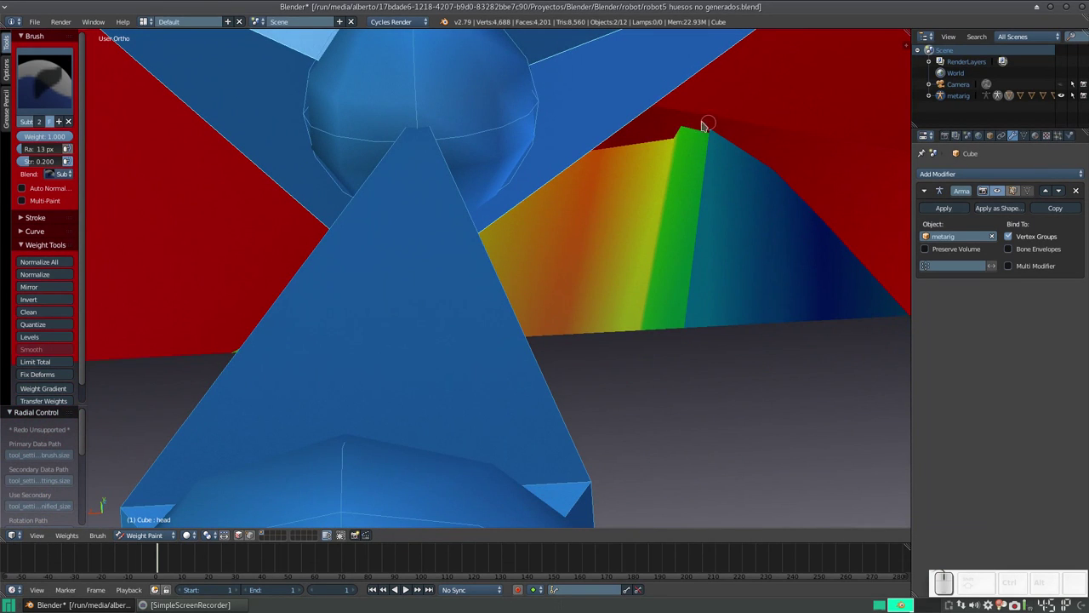
{"action": "left_click", "coordinate": [687, 132]}
{"action": "left_click", "coordinate": [659, 123]}
{"action": "left_click", "coordinate": [655, 122]}
{"action": "left_click", "coordinate": [712, 134]}
{"action": "left_click", "coordinate": [695, 125]}
{"action": "double_click", "coordinate": [711, 136]}
{"action": "left_click", "coordinate": [656, 116]}
{"action": "left_click", "coordinate": [656, 117]}
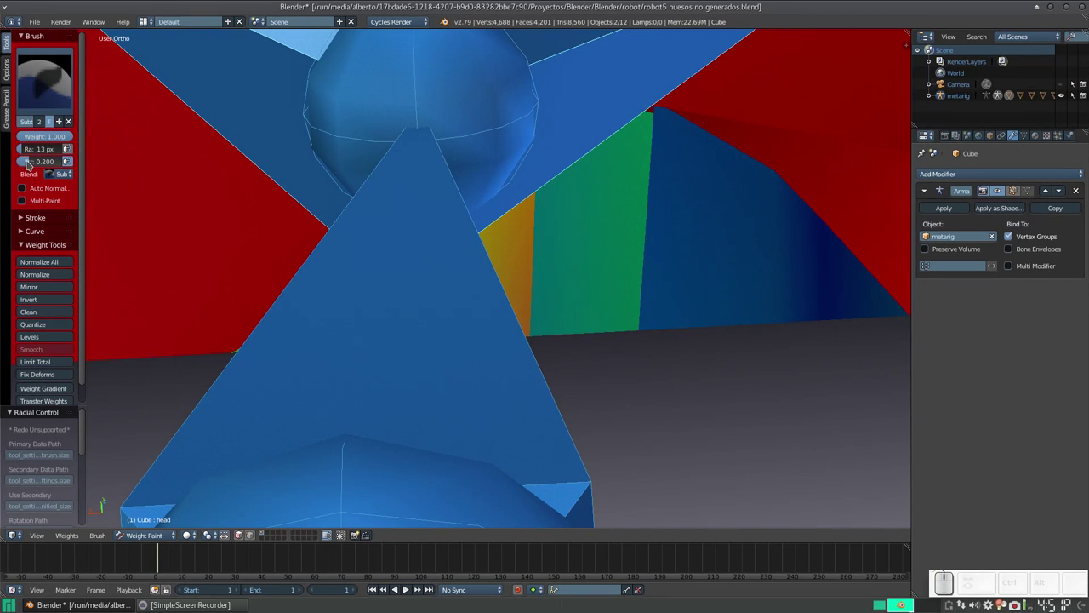
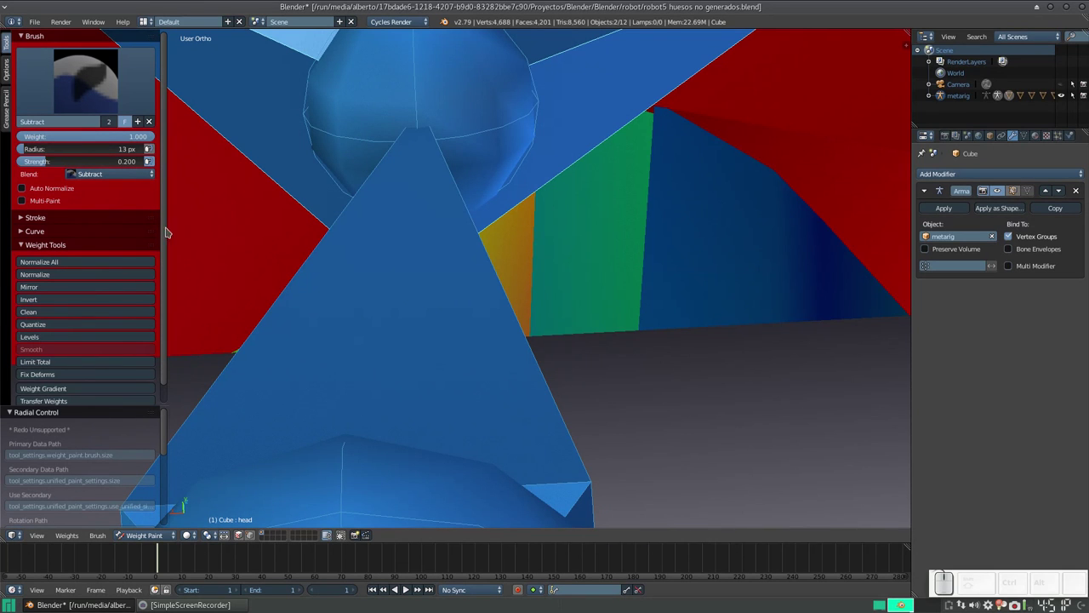
Subtract head weight along the head's lower edge where it meets the neck
{"action": "left_click_drag", "start_coordinate": [616, 222], "coordinate": [700, 246]}
{"action": "middle_click", "coordinate": [698, 245]}
{"action": "left_click_drag", "start_coordinate": [624, 207], "coordinate": [609, 188]}
{"action": "key", "text": "z"}
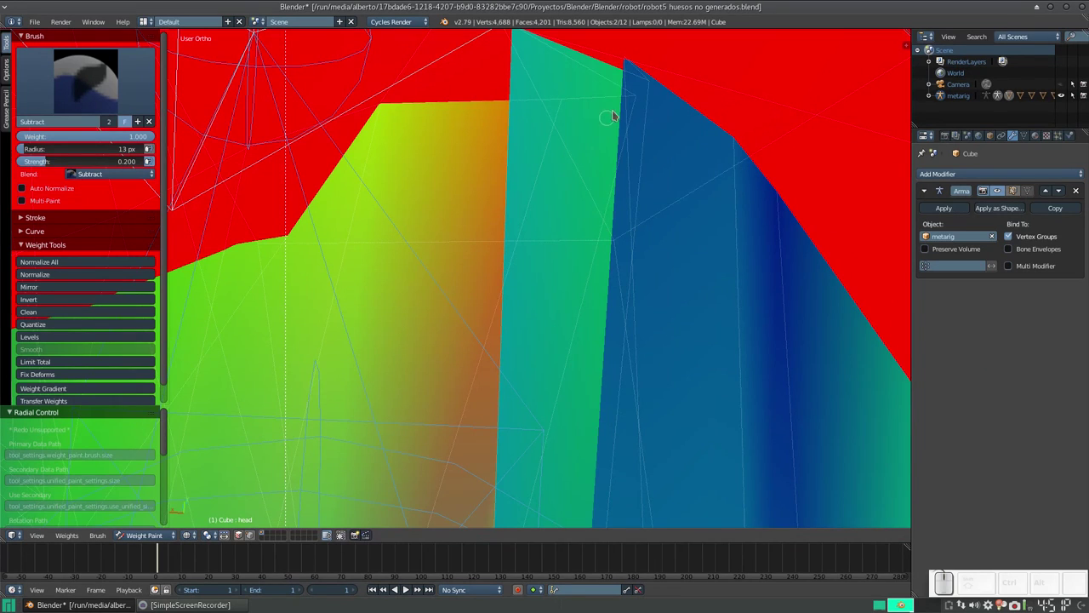
{"action": "left_click", "coordinate": [650, 83]}
{"action": "left_click", "coordinate": [645, 79]}
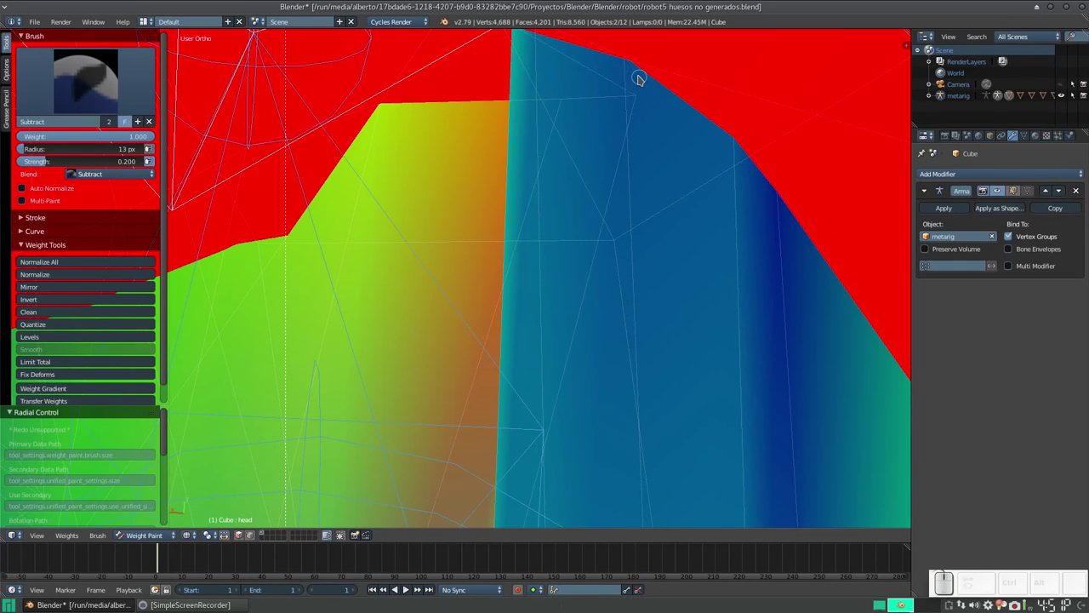
{"action": "middle_click", "coordinate": [583, 75]}
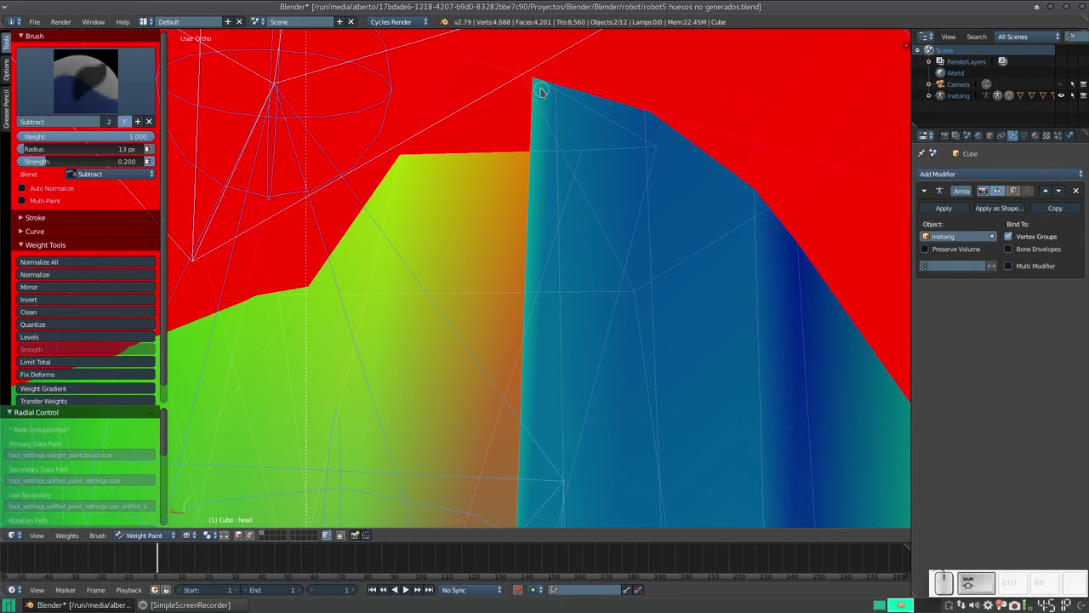
{"action": "left_click", "coordinate": [537, 80]}
{"action": "left_click", "coordinate": [657, 151]}
Strip head weight across the neck faces, removing the orange sliver
{"action": "left_click_drag", "start_coordinate": [648, 145], "coordinate": [589, 136]}
{"action": "left_click_drag", "start_coordinate": [586, 126], "coordinate": [527, 101]}
{"action": "left_click", "coordinate": [524, 132]}
{"action": "left_click", "coordinate": [476, 83]}
{"action": "left_click", "coordinate": [444, 114]}
{"action": "left_click", "coordinate": [427, 108]}
{"action": "left_click", "coordinate": [438, 203]}
{"action": "scroll", "scroll_direction": "down", "scroll_amount": 3}
{"action": "left_click", "coordinate": [475, 251]}
{"action": "right_click", "coordinate": [469, 233]}
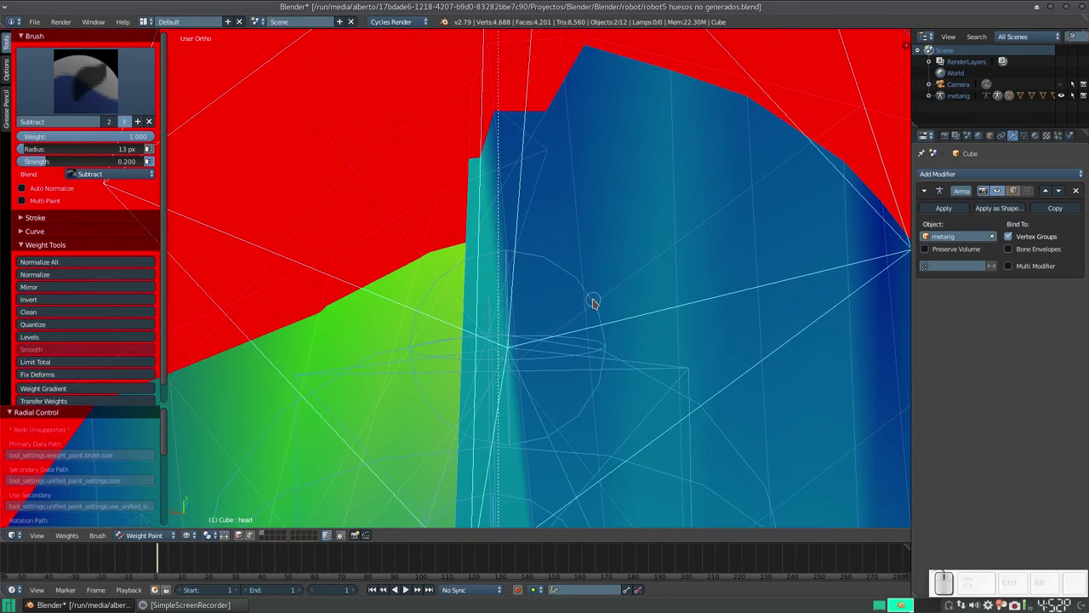
{"action": "key", "text": "z"}
{"action": "right_click", "coordinate": [576, 242]}
{"action": "scroll", "scroll_direction": "down", "scroll_amount": 3}
{"action": "right_click", "coordinate": [576, 266]}
{"action": "scroll", "scroll_direction": "down", "scroll_amount": 3}
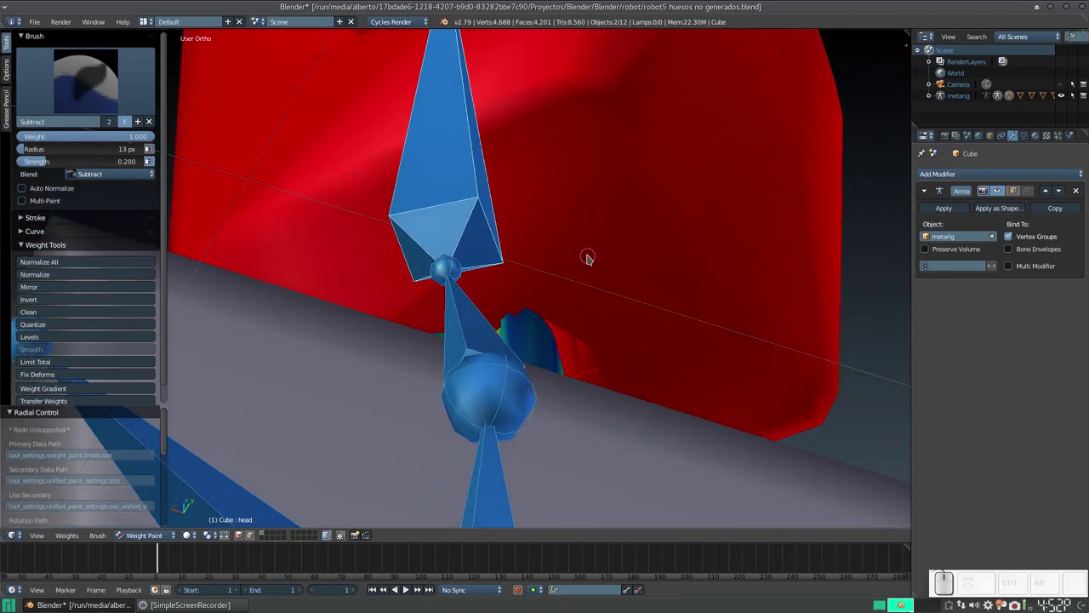
{"action": "scroll", "scroll_direction": "up", "scroll_amount": 3}
Remove head weight from the neck underside so it turns blue
{"action": "left_click_drag", "start_coordinate": [629, 312], "coordinate": [590, 378]}
{"action": "left_click", "coordinate": [598, 385]}
{"action": "left_click_drag", "start_coordinate": [597, 402], "coordinate": [608, 377]}
{"action": "left_click", "coordinate": [606, 379]}
{"action": "left_click_drag", "start_coordinate": [573, 415], "coordinate": [530, 391]}
{"action": "key", "text": "ctrl+z"}
{"action": "scroll", "scroll_direction": "up", "scroll_amount": 3}
{"action": "left_click_drag", "start_coordinate": [583, 395], "coordinate": [593, 400]}
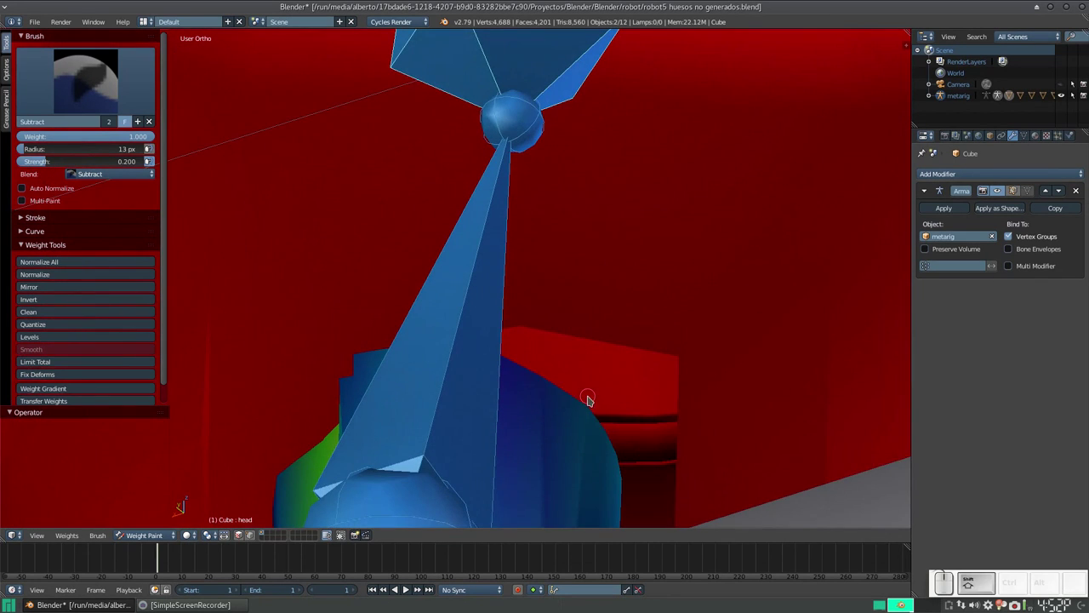
{"action": "left_click", "coordinate": [595, 406]}
{"action": "left_click", "coordinate": [611, 435]}
{"action": "left_click", "coordinate": [622, 457]}
{"action": "left_click", "coordinate": [627, 480]}
{"action": "left_click", "coordinate": [626, 501]}
{"action": "left_click", "coordinate": [545, 380]}
Clean head weight along the neck top and check the red head against the blue neck
{"action": "left_click_drag", "start_coordinate": [546, 380], "coordinate": [585, 339]}
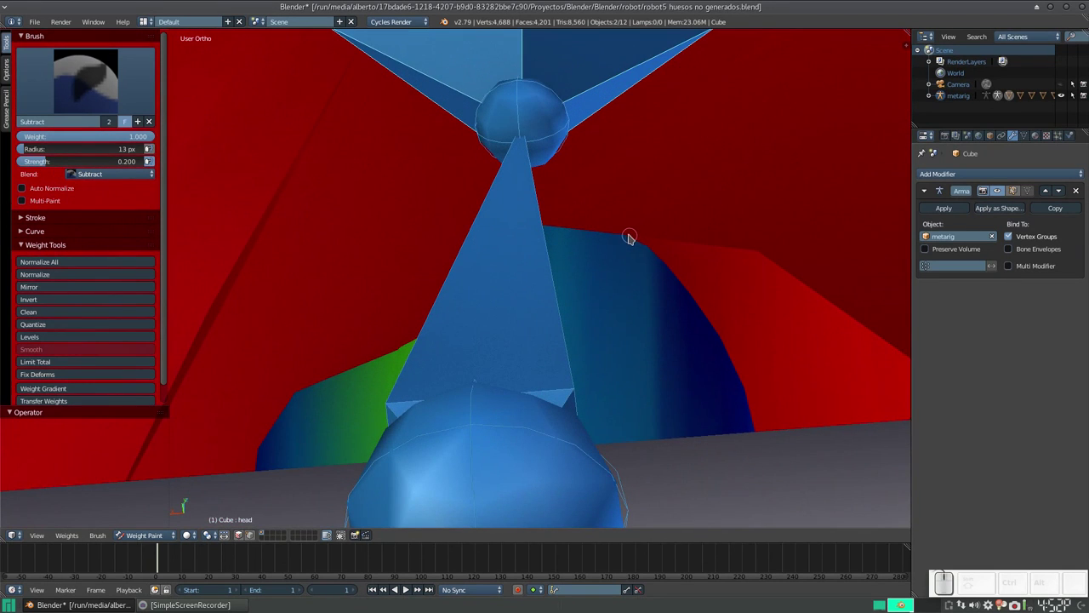
{"action": "left_click", "coordinate": [633, 238]}
{"action": "left_click_drag", "start_coordinate": [631, 239], "coordinate": [636, 246]}
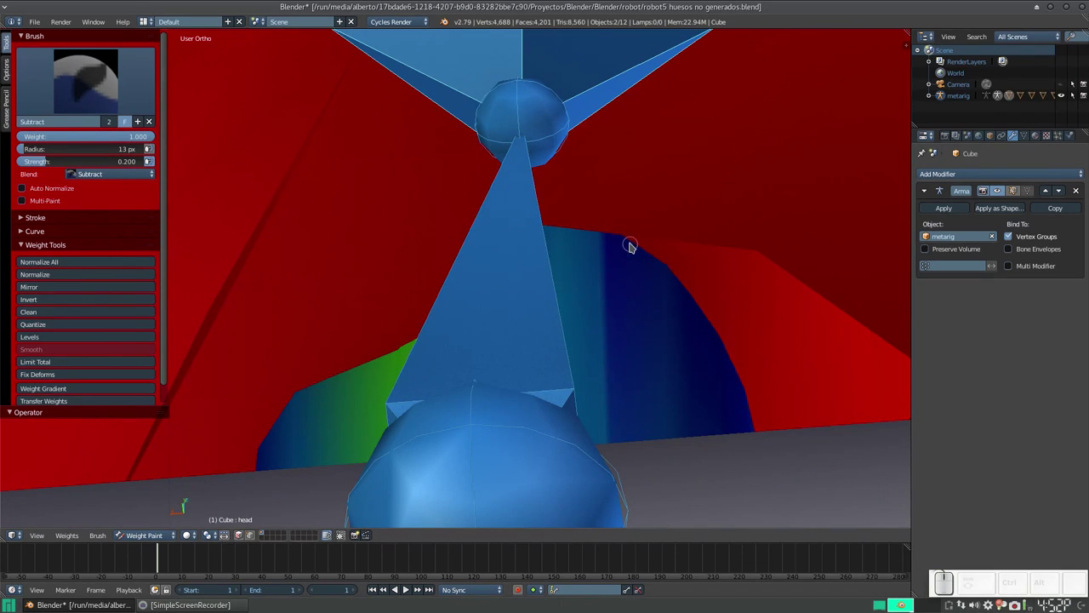
{"action": "left_click_drag", "start_coordinate": [636, 242], "coordinate": [631, 219]}
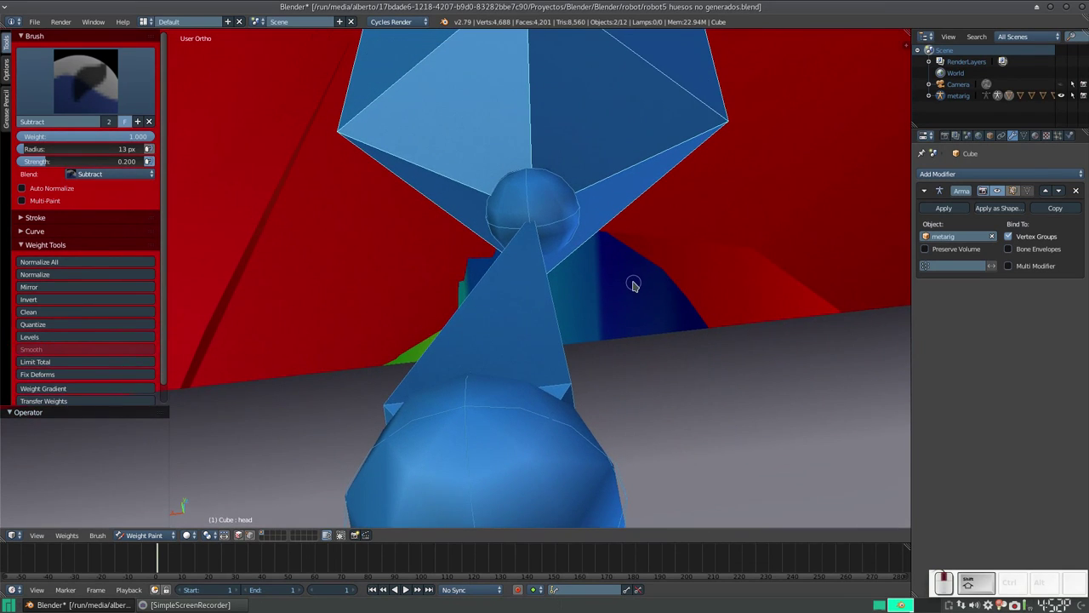
{"action": "key", "text": "z"}
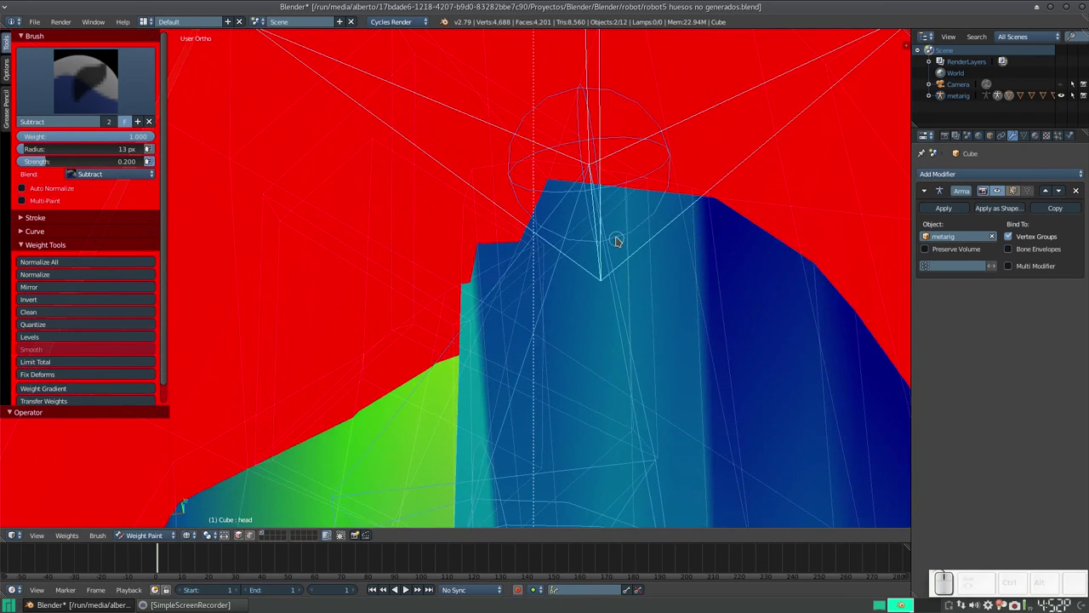
{"action": "left_click_drag", "start_coordinate": [717, 194], "coordinate": [667, 183]}
{"action": "left_click_drag", "start_coordinate": [626, 162], "coordinate": [653, 183]}
{"action": "key", "text": "ctrl+z"}
{"action": "scroll", "scroll_direction": "down", "scroll_amount": 3}
{"action": "key", "text": "z"}
{"action": "scroll", "scroll_direction": "down", "scroll_amount": 3}
{"action": "left_click_drag", "start_coordinate": [663, 228], "coordinate": [661, 291]}
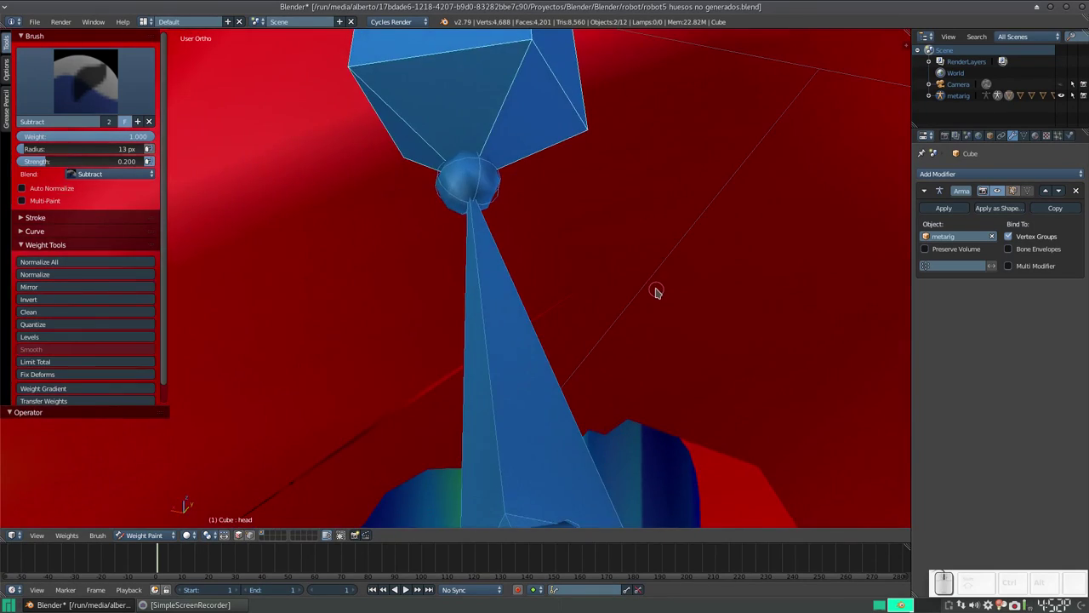
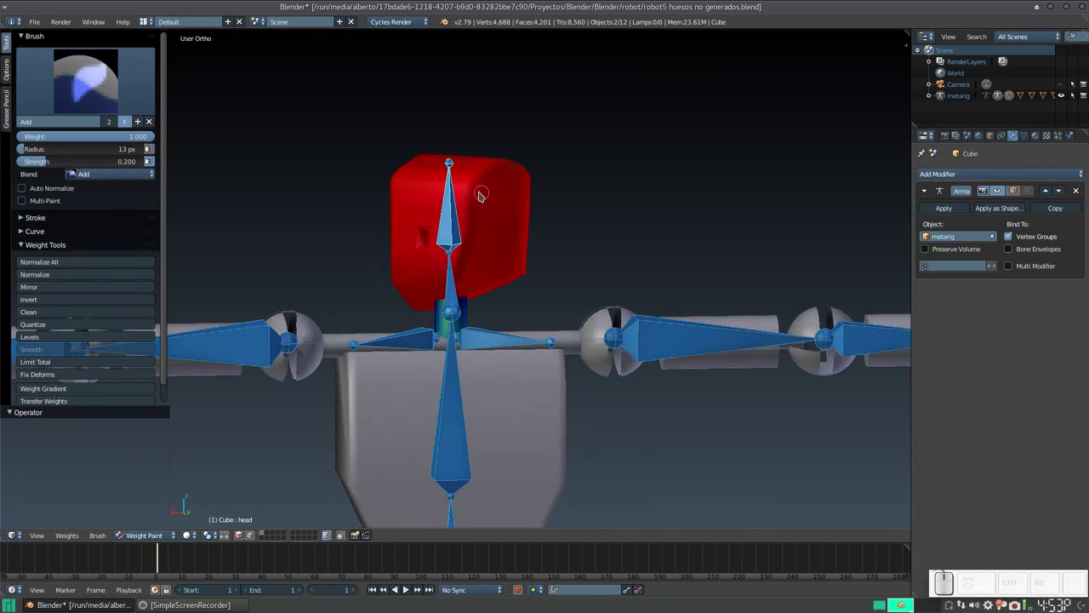
Orbit under the head and subtract the head-group weight from the lower neck
{"action": "scroll", "scroll_direction": "down", "scroll_amount": 3}
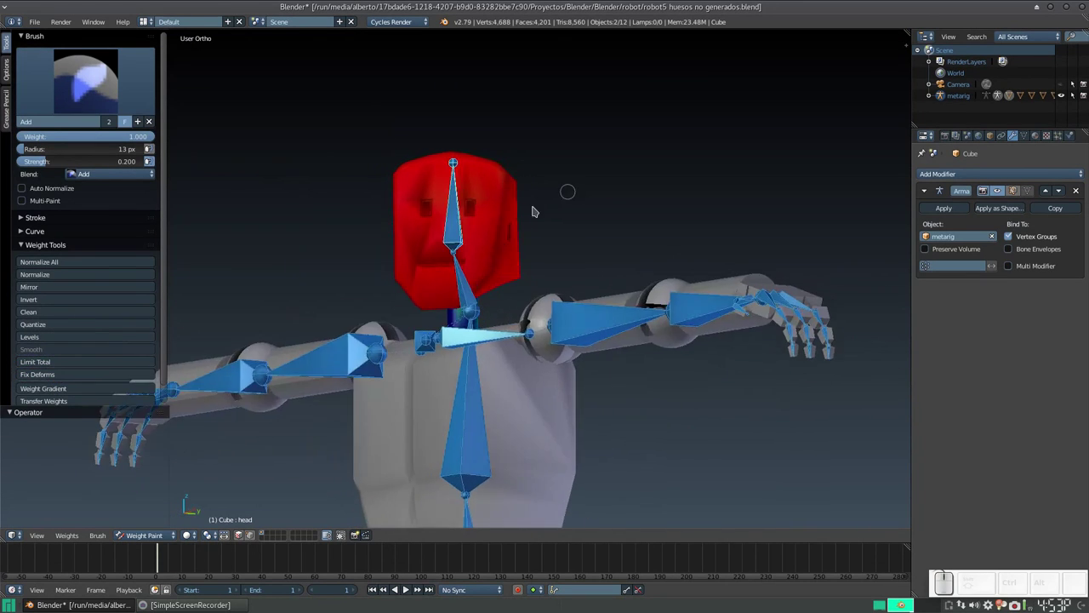
{"action": "scroll", "scroll_direction": "up", "scroll_amount": 3}
{"action": "scroll", "scroll_direction": "up", "scroll_amount": 3}
{"action": "scroll", "scroll_direction": "down", "scroll_amount": 3}
{"action": "left_click_drag", "start_coordinate": [476, 282], "coordinate": [496, 274]}
{"action": "scroll", "scroll_direction": "up", "scroll_amount": 3}
{"action": "left_click", "coordinate": [423, 361]}
{"action": "middle_click", "coordinate": [455, 334]}
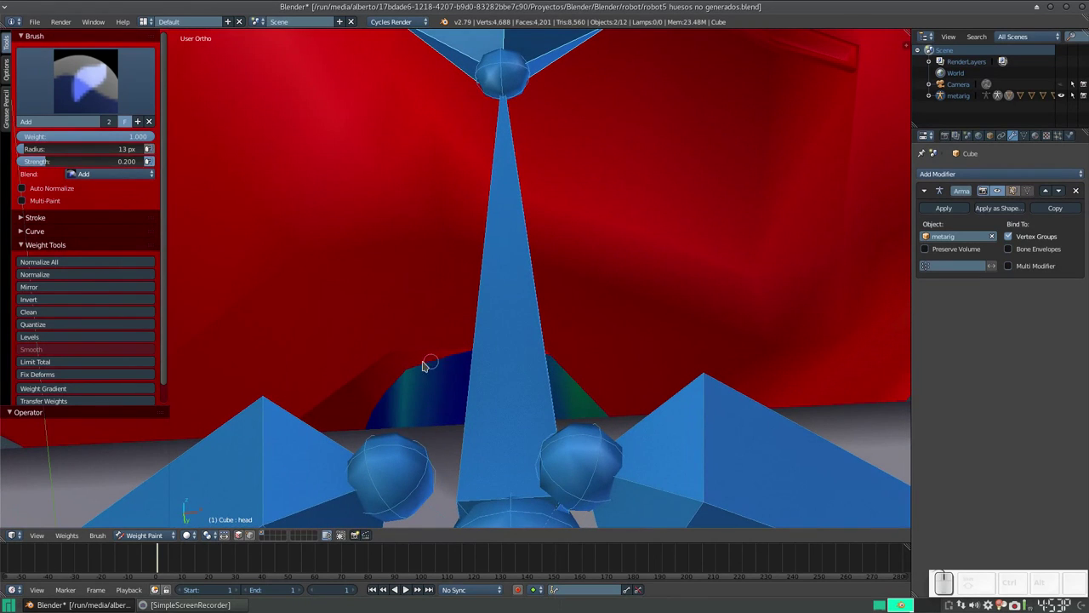
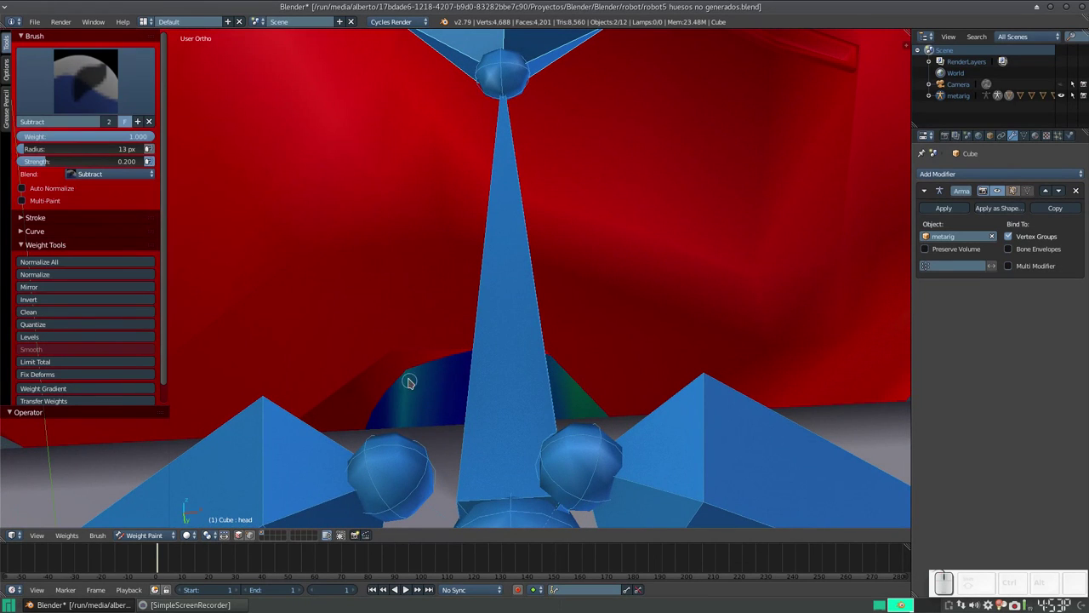
{"action": "left_click", "coordinate": [411, 374]}
{"action": "left_click", "coordinate": [434, 368]}
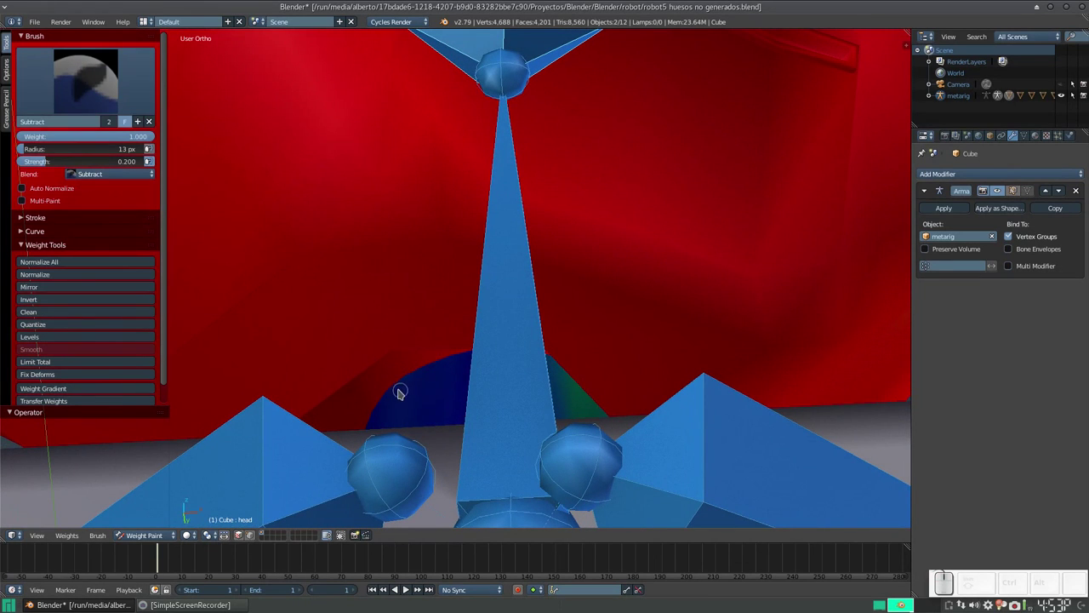
{"action": "left_click_drag", "start_coordinate": [530, 404], "coordinate": [567, 408]}
{"action": "left_click", "coordinate": [630, 405]}
{"action": "key", "text": "z"}
Subtract head weight dab by dab along the neck edge where it meets the head
{"action": "left_click", "coordinate": [425, 321]}
{"action": "left_click", "coordinate": [425, 321]}
{"action": "left_click", "coordinate": [424, 317]}
{"action": "left_click", "coordinate": [426, 311]}
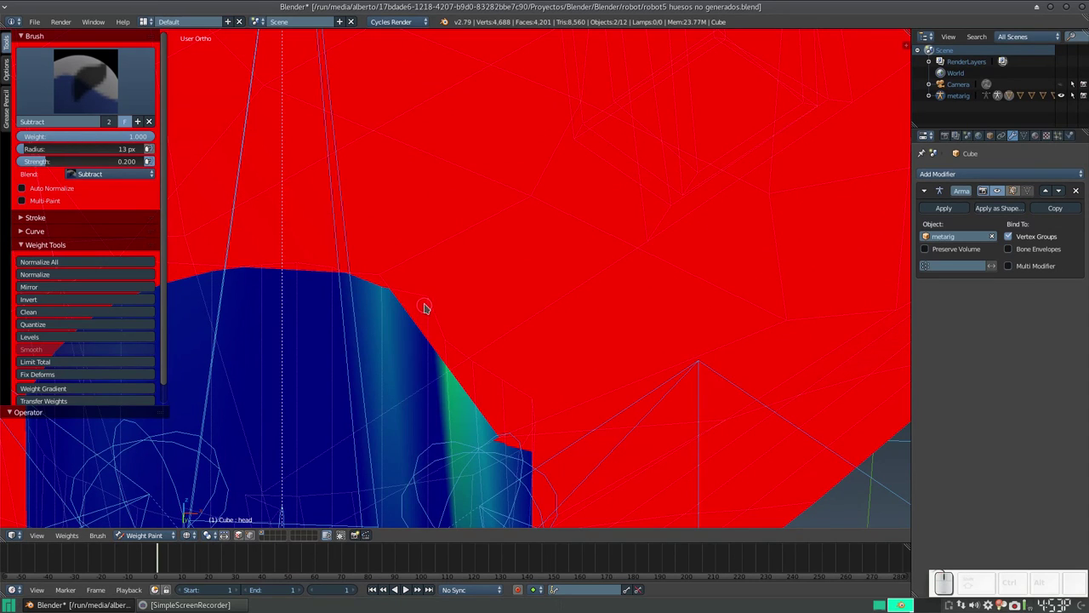
{"action": "left_click", "coordinate": [432, 301]}
{"action": "left_click", "coordinate": [390, 288]}
{"action": "left_click", "coordinate": [386, 288]}
{"action": "left_click", "coordinate": [453, 343]}
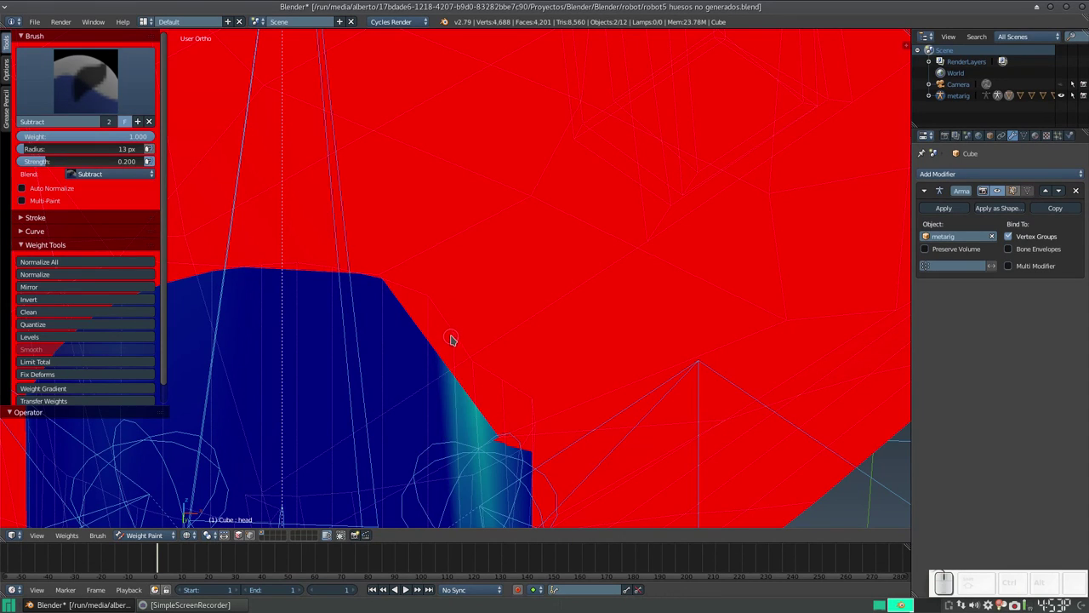
{"action": "left_click", "coordinate": [457, 337]}
{"action": "left_click", "coordinate": [464, 326]}
{"action": "left_click", "coordinate": [471, 321]}
{"action": "left_click", "coordinate": [484, 367]}
{"action": "left_click", "coordinate": [483, 365]}
{"action": "left_click", "coordinate": [490, 358]}
{"action": "left_click_drag", "start_coordinate": [489, 359], "coordinate": [495, 357]}
{"action": "left_click", "coordinate": [495, 355]}
{"action": "left_click", "coordinate": [504, 349]}
{"action": "left_click", "coordinate": [511, 382]}
{"action": "left_click", "coordinate": [519, 374]}
{"action": "left_click", "coordinate": [531, 372]}
{"action": "left_click", "coordinate": [540, 403]}
{"action": "left_click", "coordinate": [541, 403]}
{"action": "left_click_drag", "start_coordinate": [556, 386], "coordinate": [444, 396]}
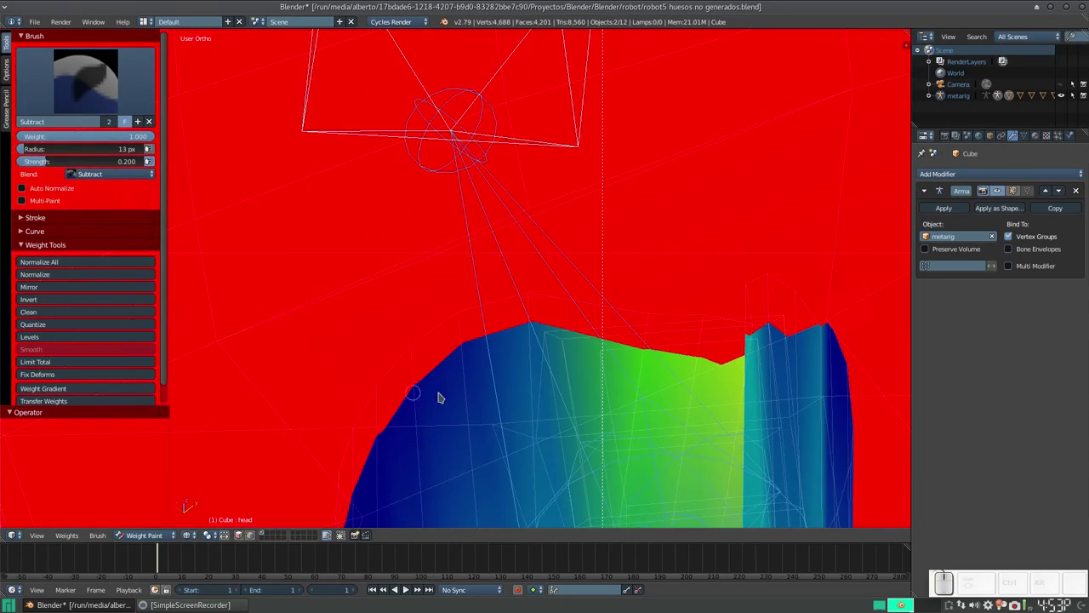
Remove the remaining green head weight across the upper neck faces
{"action": "left_click", "coordinate": [533, 292]}
{"action": "double_click", "coordinate": [496, 280]}
{"action": "left_click", "coordinate": [460, 314]}
{"action": "left_click", "coordinate": [456, 313]}
{"action": "left_click", "coordinate": [656, 313]}
{"action": "left_click", "coordinate": [635, 304]}
{"action": "left_click", "coordinate": [604, 285]}
{"action": "left_click", "coordinate": [557, 261]}
{"action": "left_click", "coordinate": [553, 258]}
{"action": "left_click", "coordinate": [710, 314]}
{"action": "left_click", "coordinate": [693, 302]}
{"action": "left_click", "coordinate": [673, 288]}
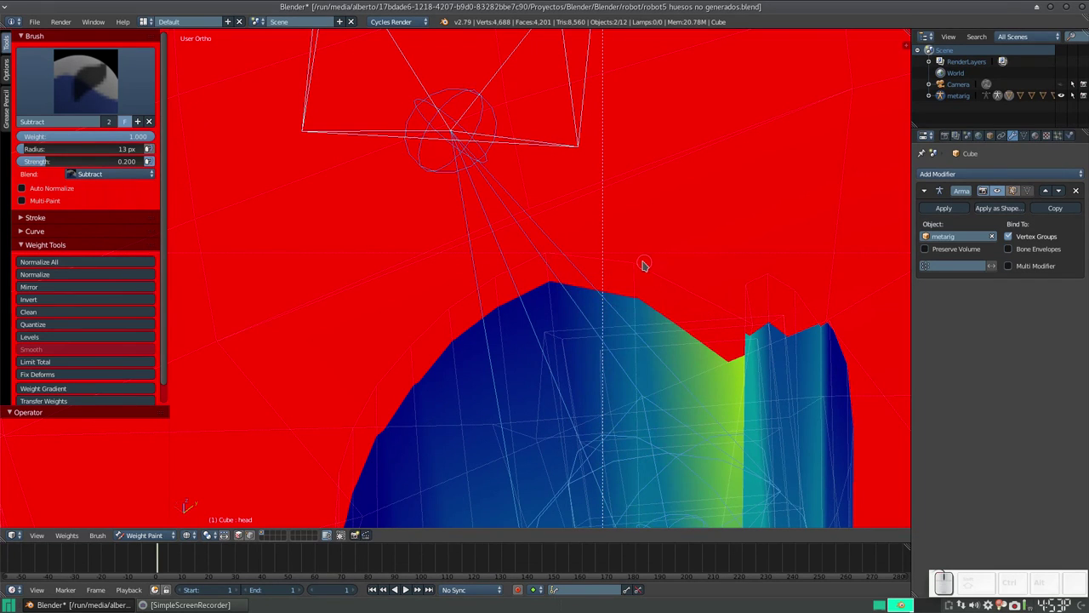
{"action": "left_click", "coordinate": [646, 263]}
{"action": "left_click", "coordinate": [641, 263]}
{"action": "left_click", "coordinate": [603, 239]}
{"action": "left_click", "coordinate": [642, 243]}
{"action": "right_click", "coordinate": [642, 242]}
{"action": "middle_click", "coordinate": [806, 336]}
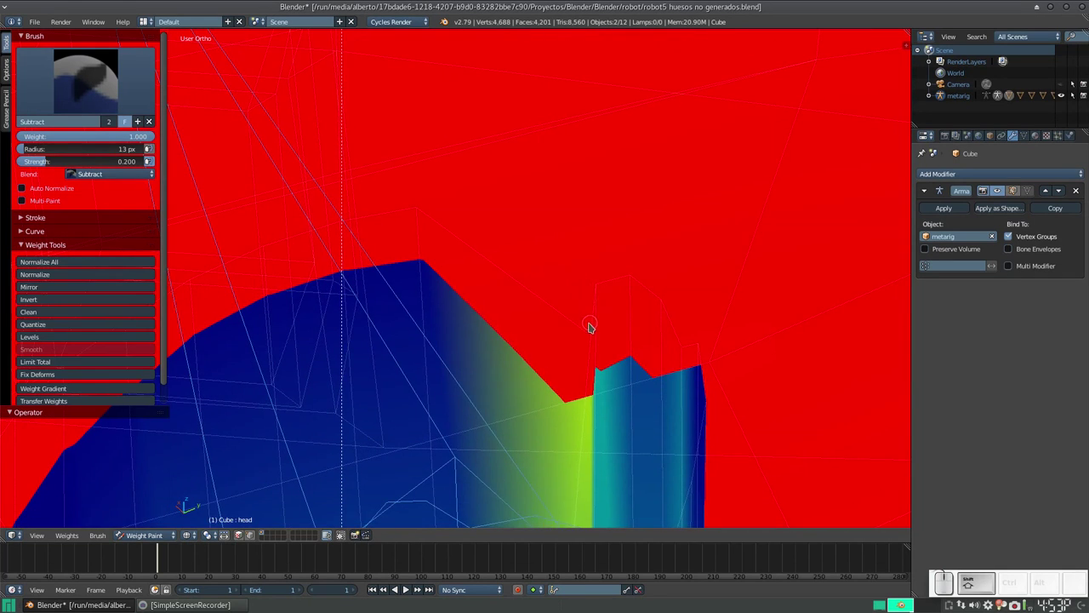
Clear the last traces of head weight so the neck cylinder reads solid blue
{"action": "left_click", "coordinate": [593, 336]}
{"action": "left_click", "coordinate": [584, 316]}
{"action": "left_click", "coordinate": [565, 295]}
{"action": "left_click", "coordinate": [548, 268]}
{"action": "left_click", "coordinate": [540, 260]}
{"action": "left_click", "coordinate": [516, 235]}
{"action": "left_click", "coordinate": [491, 202]}
{"action": "left_click", "coordinate": [604, 286]}
{"action": "left_click", "coordinate": [581, 242]}
{"action": "left_click", "coordinate": [561, 215]}
{"action": "left_click", "coordinate": [640, 278]}
{"action": "left_click", "coordinate": [630, 261]}
{"action": "left_click", "coordinate": [672, 302]}
{"action": "left_click", "coordinate": [668, 294]}
{"action": "left_click", "coordinate": [661, 271]}
{"action": "left_click", "coordinate": [619, 246]}
{"action": "left_click", "coordinate": [691, 346]}
{"action": "left_click", "coordinate": [686, 330]}
{"action": "left_click", "coordinate": [685, 296]}
{"action": "left_click", "coordinate": [708, 345]}
{"action": "scroll", "scroll_direction": "down", "scroll_amount": 3}
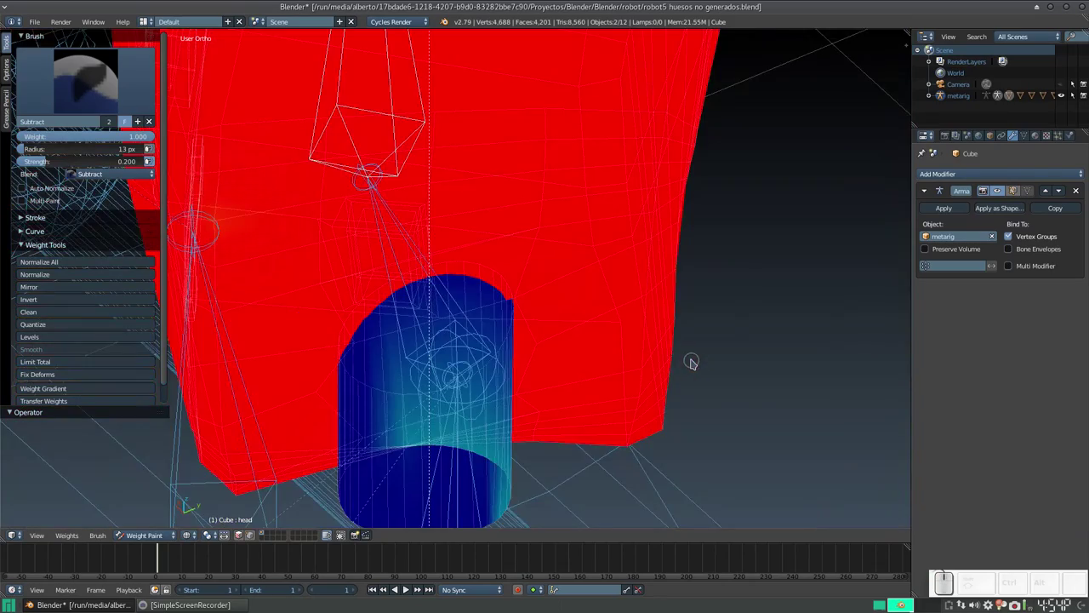
{"action": "left_click", "coordinate": [579, 405]}
{"action": "scroll", "scroll_direction": "down", "scroll_amount": 3}
{"action": "left_click", "coordinate": [533, 452]}
Orbit below the neck to check it, then back out to view the whole robot
{"action": "left_click_drag", "start_coordinate": [421, 343], "coordinate": [418, 343]}
{"action": "scroll", "scroll_direction": "down", "scroll_amount": 3}
{"action": "left_click_drag", "start_coordinate": [399, 309], "coordinate": [585, 330]}
{"action": "scroll", "scroll_direction": "down", "scroll_amount": 3}
{"action": "scroll", "scroll_direction": "down", "scroll_amount": 3}
{"action": "scroll", "scroll_direction": "up", "scroll_amount": 3}
{"action": "left_click_drag", "start_coordinate": [582, 267], "coordinate": [524, 285]}
{"action": "key", "text": "z"}
{"action": "scroll", "scroll_direction": "down", "scroll_amount": 3}
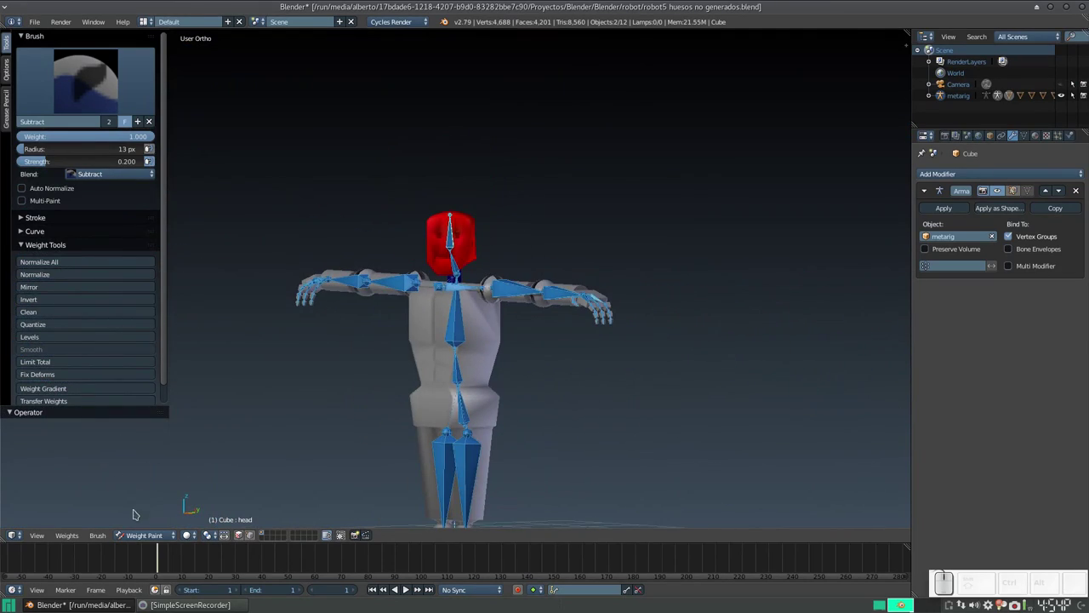
Select the metarig armature and clear its pose rotation with Alt+R
{"action": "left_click", "coordinate": [150, 535]}
{"action": "left_click", "coordinate": [154, 526]}
{"action": "left_click", "coordinate": [354, 388]}
{"action": "scroll", "scroll_direction": "up", "scroll_amount": 3}
{"action": "left_click", "coordinate": [457, 191]}
{"action": "key", "text": "alt+r"}
Face the robot, toggle through Edit and Object Mode, and zoom in on the head bone
{"action": "scroll", "scroll_direction": "down", "scroll_amount": 3}
{"action": "scroll", "scroll_direction": "up", "scroll_amount": 3}
{"action": "scroll", "scroll_direction": "down", "scroll_amount": 3}
{"action": "left_click_drag", "start_coordinate": [478, 248], "coordinate": [473, 308]}
{"action": "key", "text": "Tab"}
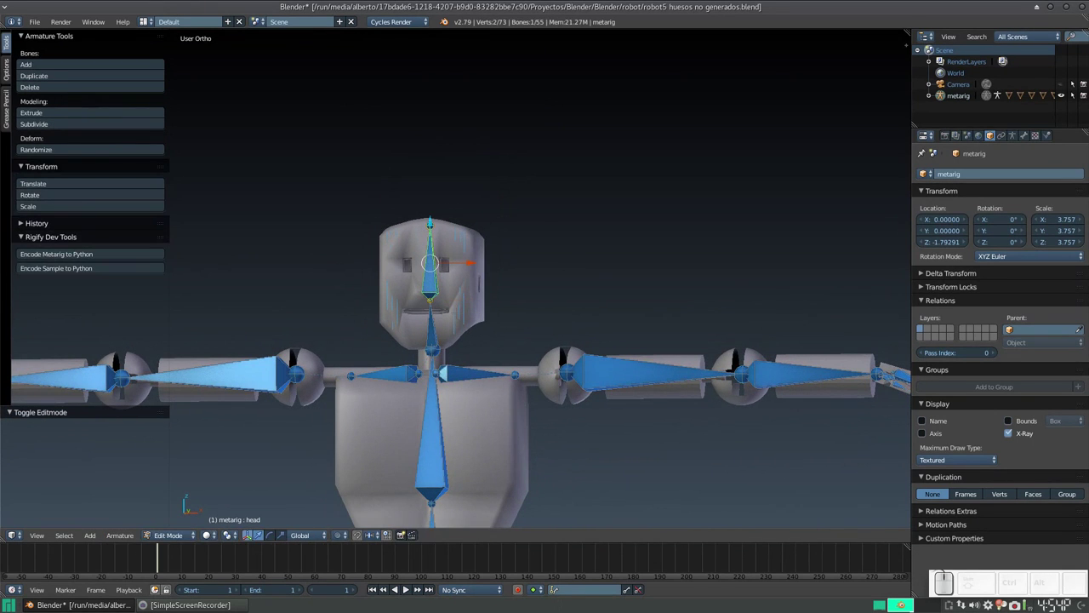
{"action": "key", "text": "ctrl+Tab"}
{"action": "scroll", "scroll_direction": "down", "scroll_amount": 3}
{"action": "left_click_drag", "start_coordinate": [496, 324], "coordinate": [477, 316]}
In Pose Mode rotate the head bone about Z roughly 78 degrees so the head turns
{"action": "key", "text": "ctrl+Tab"}
{"action": "left_click", "coordinate": [417, 292]}
{"action": "key", "text": "r"}
{"action": "key", "text": "z"}
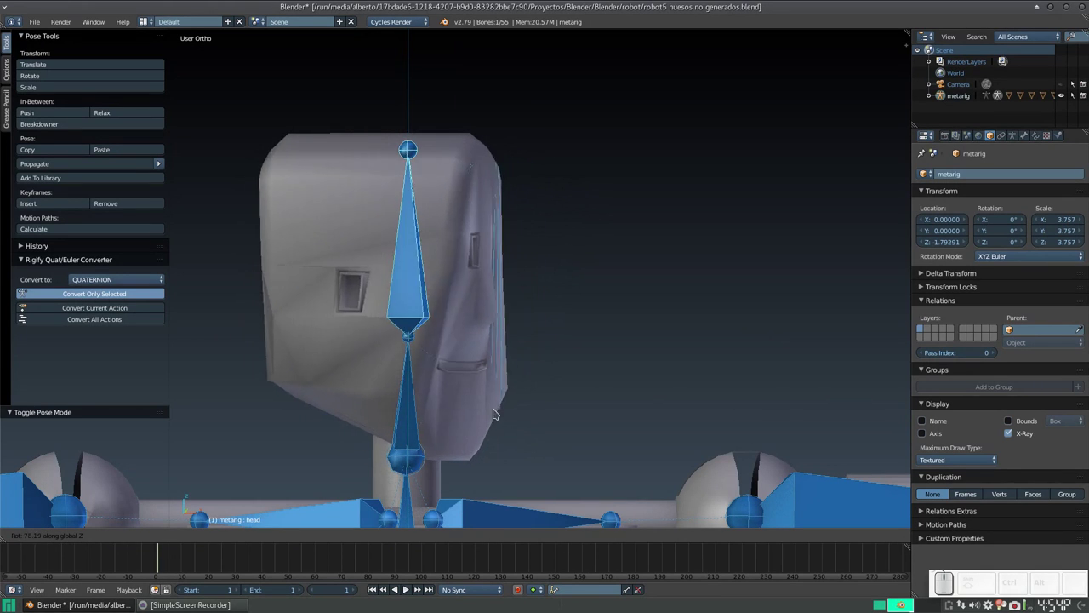
{"action": "key", "text": "Escape"}
{"action": "left_click_drag", "start_coordinate": [520, 334], "coordinate": [455, 315]}
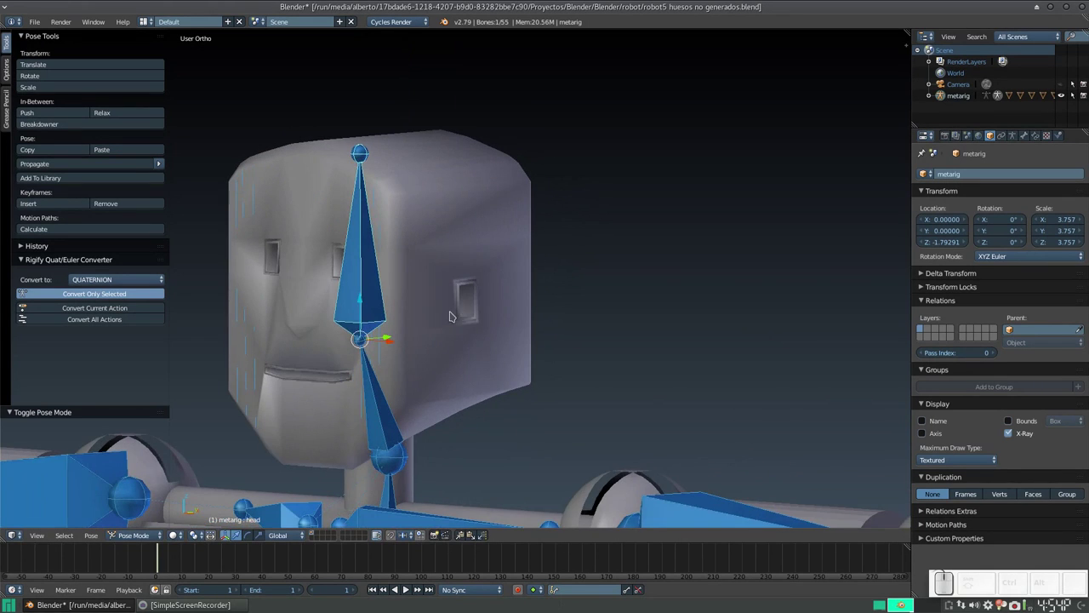
Select the robot mesh and bring up its interaction-mode list
{"action": "left_click", "coordinate": [431, 368]}
{"action": "left_click", "coordinate": [178, 528]}
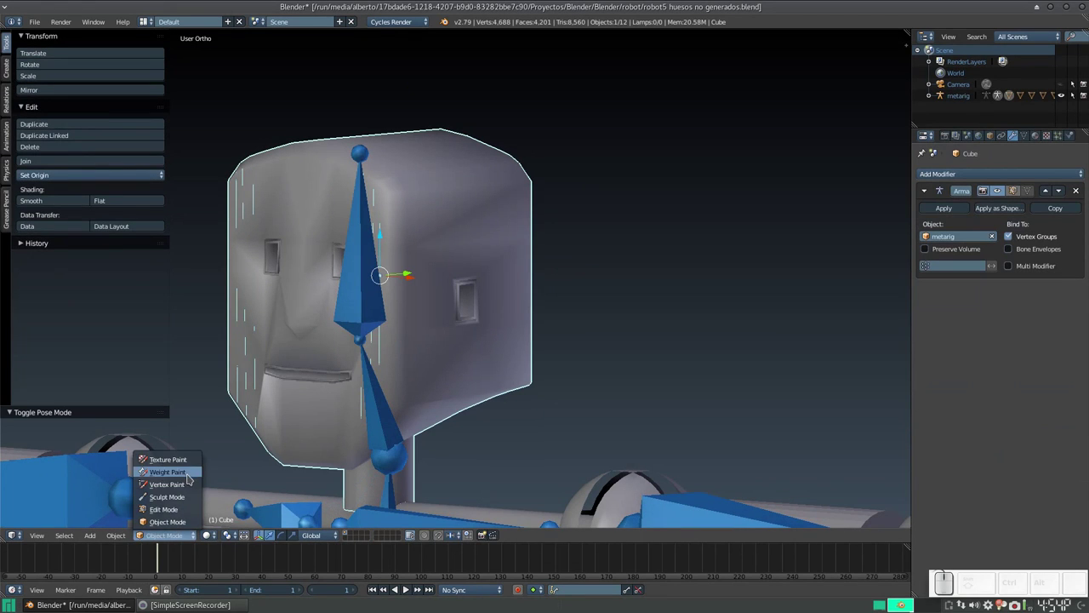
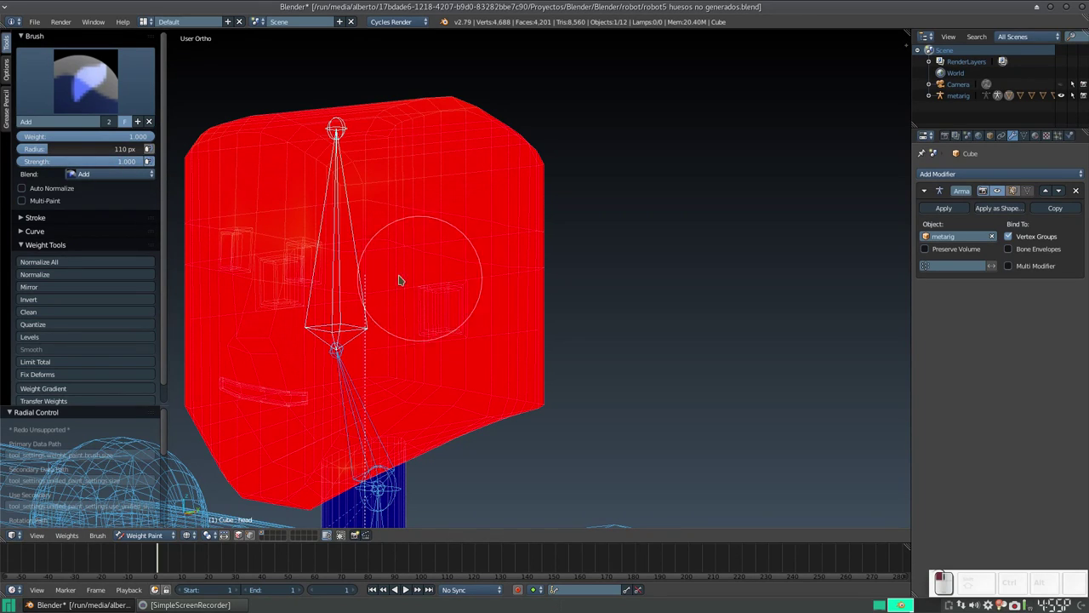
Paint weight 1.0 for the head group over the head top, face, sides and underside
{"action": "middle_click", "coordinate": [388, 268]}
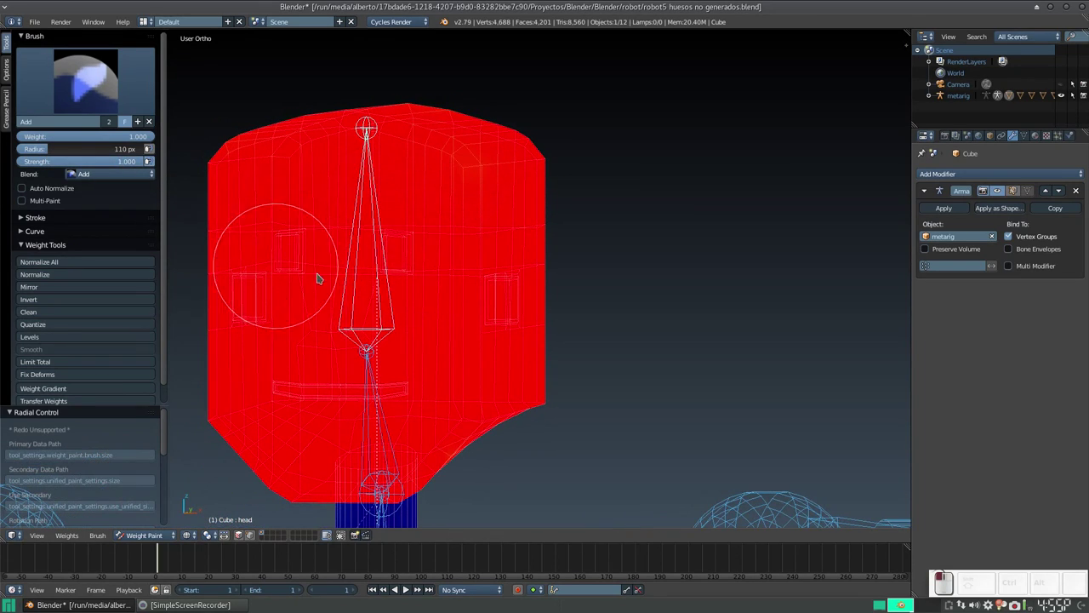
{"action": "left_click_drag", "start_coordinate": [366, 264], "coordinate": [401, 256]}
{"action": "left_click_drag", "start_coordinate": [393, 261], "coordinate": [280, 235]}
{"action": "middle_click", "coordinate": [282, 234]}
{"action": "left_click", "coordinate": [497, 226]}
{"action": "left_click", "coordinate": [435, 153]}
{"action": "scroll", "scroll_direction": "down", "scroll_amount": 3}
{"action": "left_click_drag", "start_coordinate": [571, 210], "coordinate": [552, 256]}
{"action": "left_click", "coordinate": [537, 250]}
{"action": "scroll", "scroll_direction": "up", "scroll_amount": 3}
{"action": "left_click", "coordinate": [368, 212]}
{"action": "left_click", "coordinate": [579, 192]}
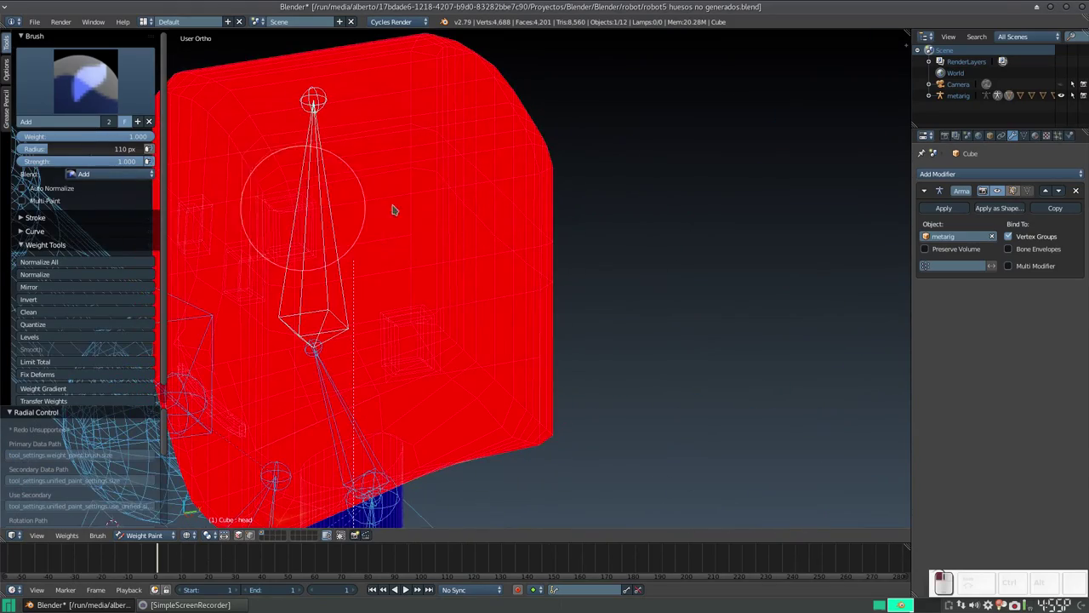
{"action": "middle_click", "coordinate": [480, 285]}
{"action": "left_click", "coordinate": [381, 236]}
Orbit and zoom out to check the solid red head above the blue neck
{"action": "middle_click", "coordinate": [482, 326]}
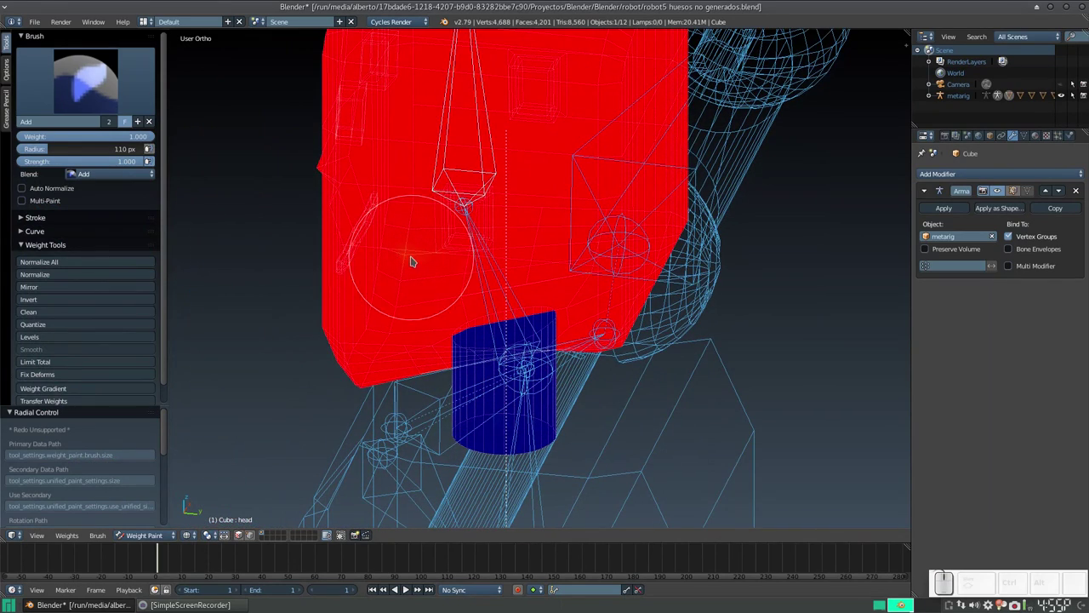
{"action": "left_click_drag", "start_coordinate": [409, 259], "coordinate": [377, 253]}
{"action": "left_click_drag", "start_coordinate": [377, 253], "coordinate": [435, 212]}
{"action": "left_click_drag", "start_coordinate": [418, 217], "coordinate": [279, 285]}
{"action": "left_click_drag", "start_coordinate": [302, 288], "coordinate": [433, 249]}
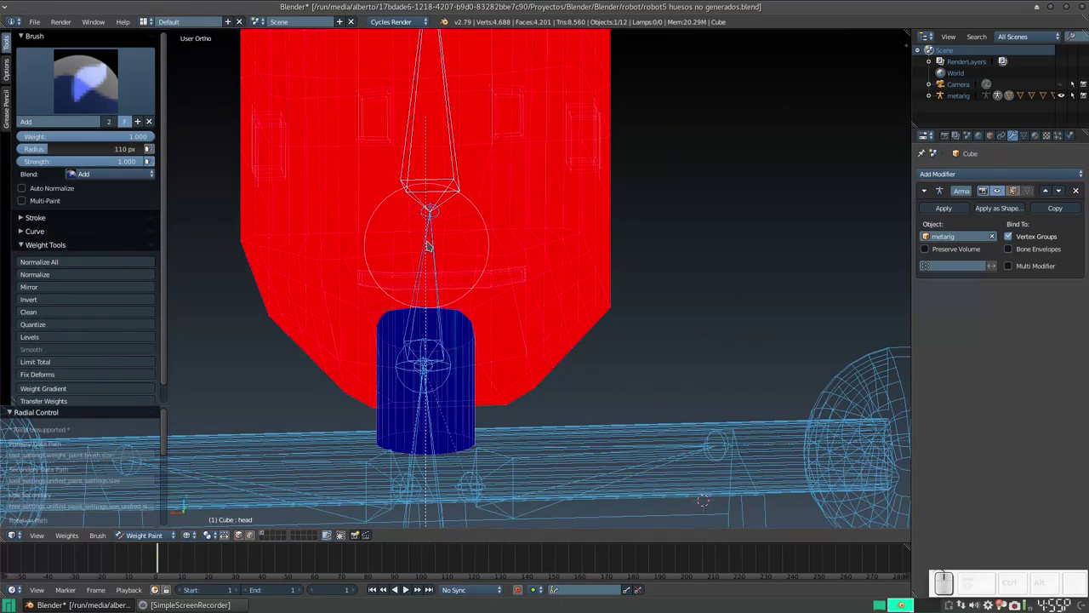
{"action": "left_click_drag", "start_coordinate": [475, 218], "coordinate": [502, 197]}
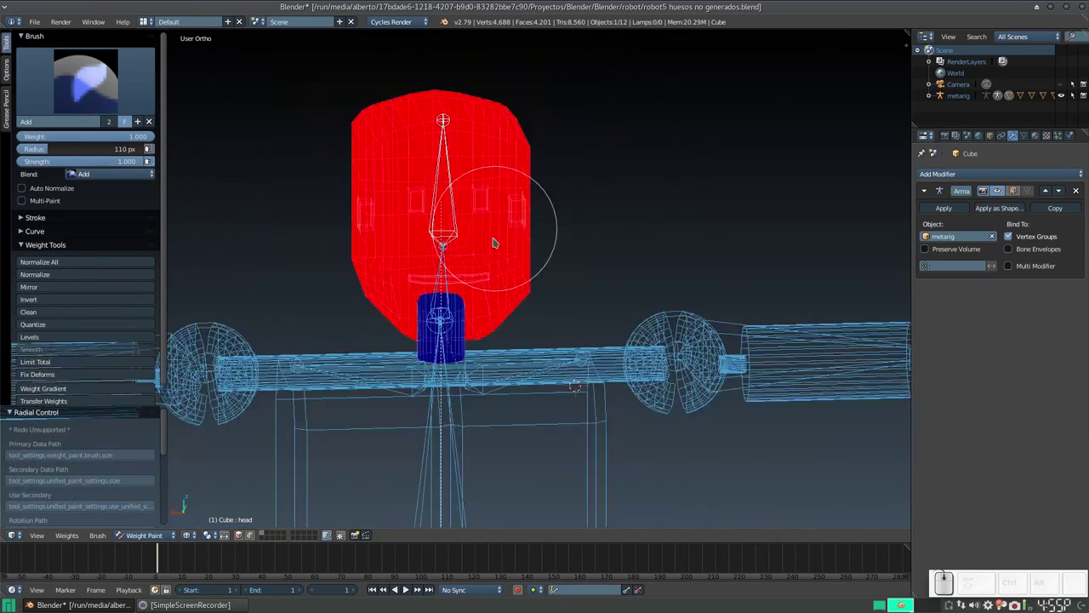
{"action": "left_click_drag", "start_coordinate": [636, 243], "coordinate": [426, 270]}
Leave Weight Paint, select the metarig and switch it into Pose Mode
{"action": "key", "text": "ctrl+Tab"}
{"action": "key", "text": "z"}
{"action": "scroll", "scroll_direction": "up", "scroll_amount": 3}
{"action": "left_click", "coordinate": [469, 228]}
{"action": "key", "text": "r"}
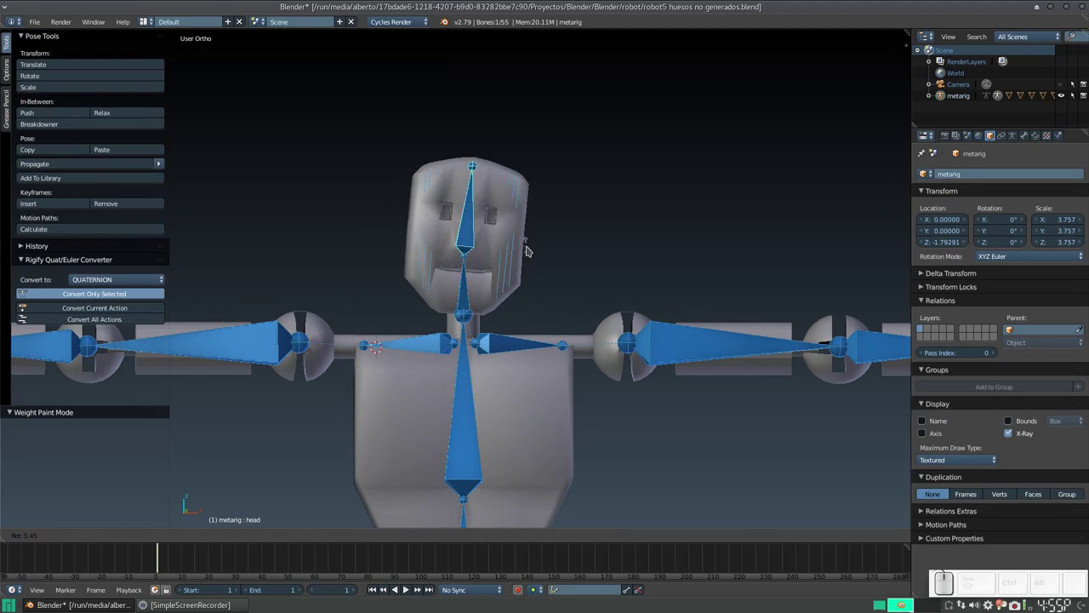
Rotate the head bone to test the head deformation, then cancel the rotation
{"action": "key", "text": "Escape"}
{"action": "scroll", "scroll_direction": "down", "scroll_amount": 3}
{"action": "left_click", "coordinate": [538, 247]}
{"action": "key", "text": "r"}
{"action": "key", "text": "z"}
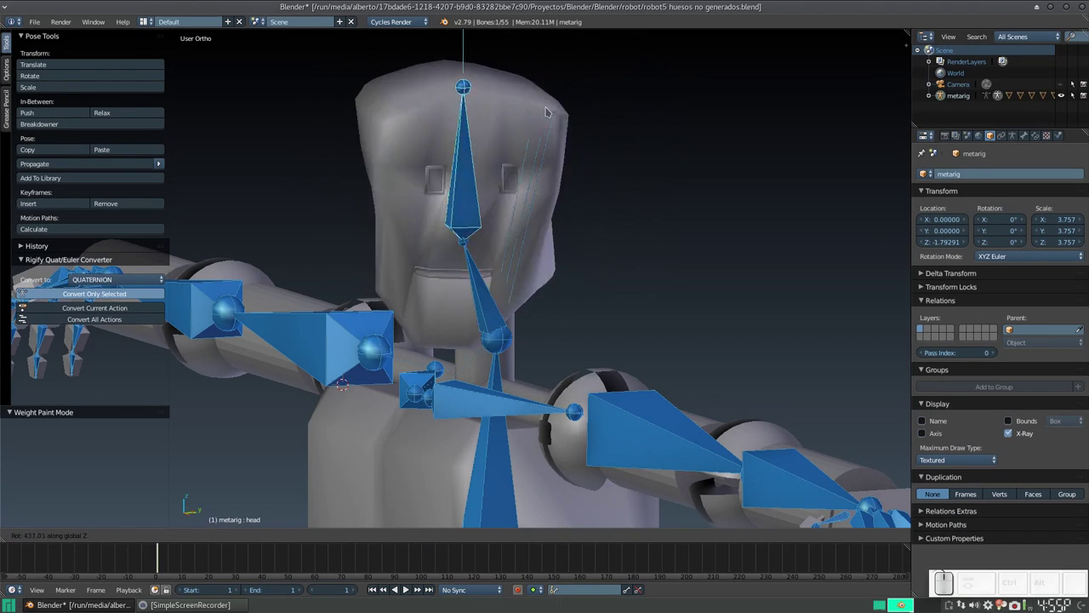
{"action": "key", "text": "Escape"}
Reselect the robot mesh Cube and return to Weight Paint Mode, viewing the face up close
{"action": "left_click", "coordinate": [521, 217]}
{"action": "left_click", "coordinate": [552, 159]}
{"action": "left_click", "coordinate": [668, 311]}
{"action": "key", "text": "ctrl+Tab"}
{"action": "left_click", "coordinate": [636, 289]}
{"action": "left_click_drag", "start_coordinate": [648, 345], "coordinate": [659, 320]}
In see-through wireframe, brush full 1.0 head-group weight across the front of the head
{"action": "key", "text": "z"}
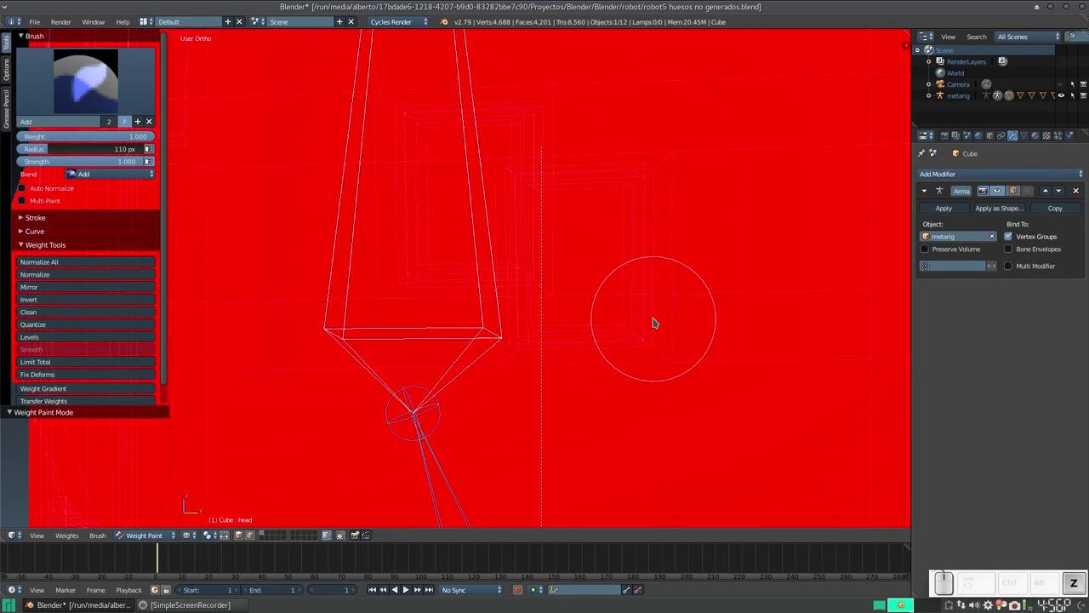
{"action": "left_click_drag", "start_coordinate": [657, 324], "coordinate": [600, 286]}
{"action": "scroll", "scroll_direction": "down", "scroll_amount": 3}
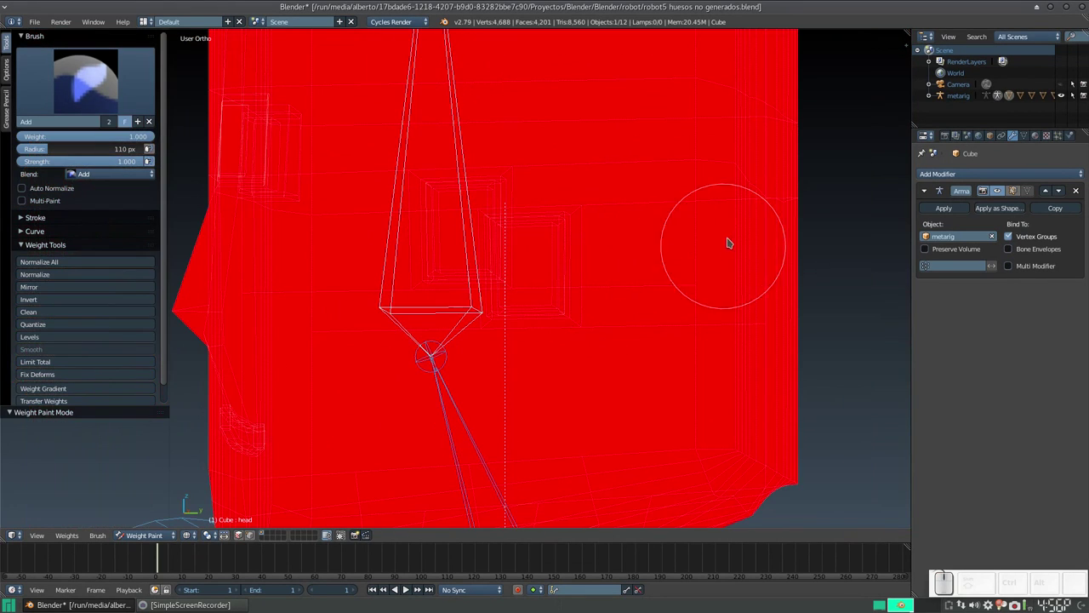
{"action": "left_click", "coordinate": [745, 225]}
{"action": "left_click_drag", "start_coordinate": [356, 227], "coordinate": [552, 201]}
{"action": "left_click", "coordinate": [544, 313]}
{"action": "scroll", "scroll_direction": "up", "scroll_amount": 3}
{"action": "scroll", "scroll_direction": "down", "scroll_amount": 3}
{"action": "left_click", "coordinate": [348, 272]}
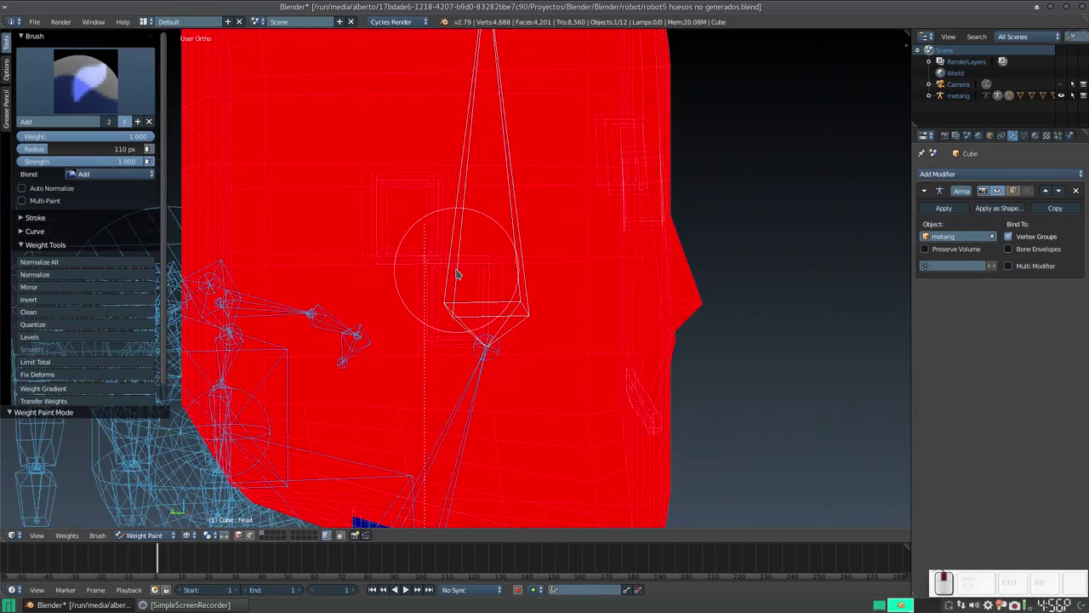
Paint full head-group weight over the sides of the head
{"action": "left_click_drag", "start_coordinate": [410, 191], "coordinate": [425, 188]}
{"action": "scroll", "scroll_direction": "down", "scroll_amount": 3}
{"action": "left_click_drag", "start_coordinate": [405, 179], "coordinate": [485, 154]}
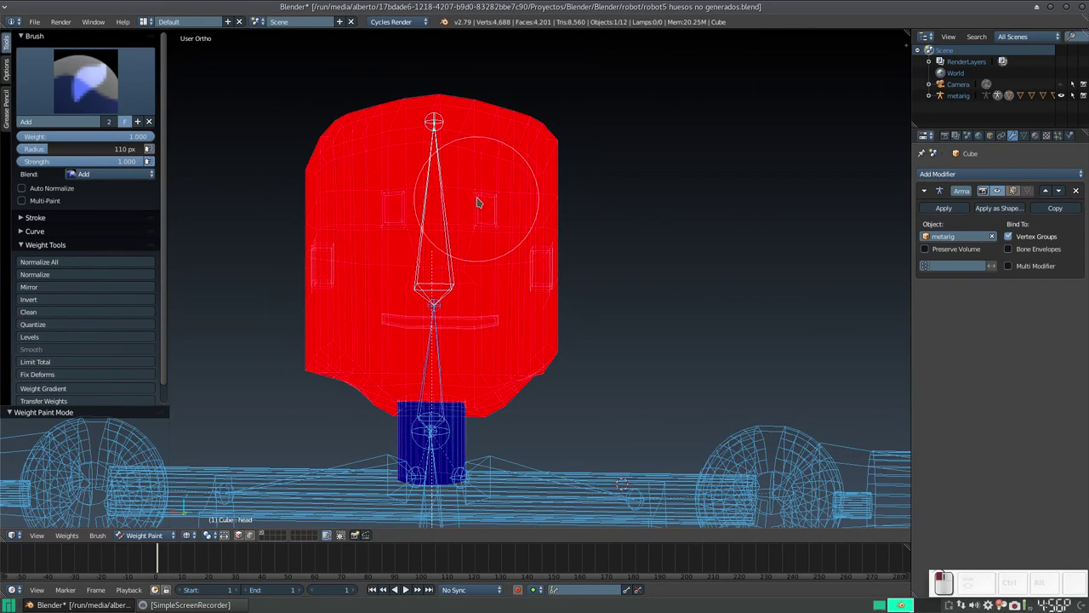
{"action": "middle_click", "coordinate": [493, 209]}
{"action": "left_click_drag", "start_coordinate": [465, 273], "coordinate": [324, 278]}
{"action": "left_click_drag", "start_coordinate": [323, 279], "coordinate": [638, 223]}
{"action": "left_click_drag", "start_coordinate": [632, 223], "coordinate": [415, 161]}
{"action": "middle_click", "coordinate": [510, 161]}
Paint full head-group weight over the front again and the lower back of the head
{"action": "left_click", "coordinate": [604, 212]}
{"action": "scroll", "scroll_direction": "down", "scroll_amount": 3}
{"action": "left_click_drag", "start_coordinate": [512, 250], "coordinate": [470, 215]}
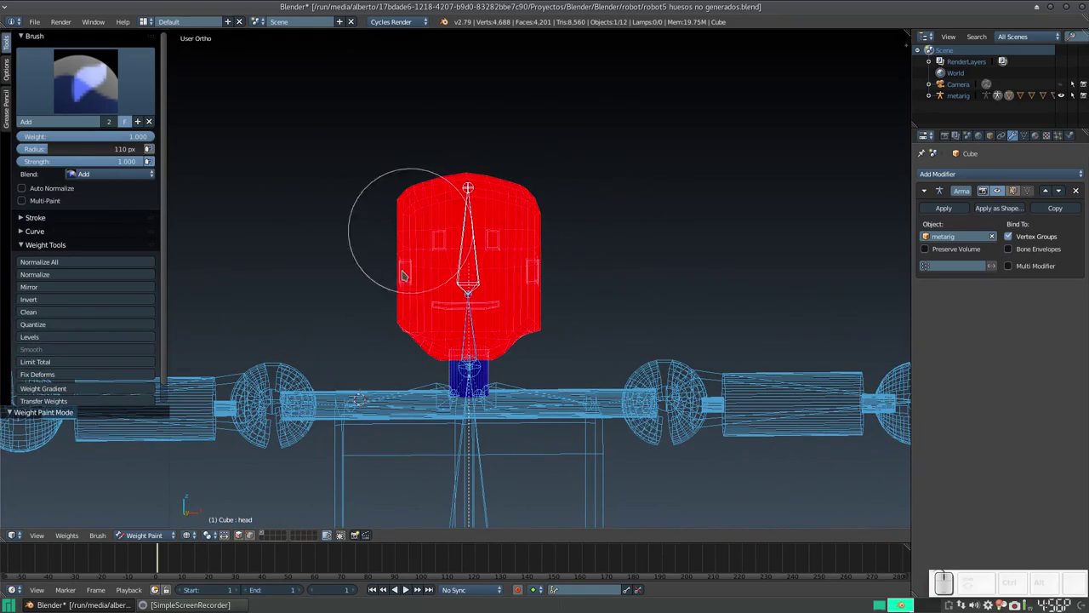
{"action": "scroll", "scroll_direction": "up", "scroll_amount": 3}
{"action": "left_click", "coordinate": [522, 300]}
{"action": "scroll", "scroll_direction": "up", "scroll_amount": 3}
{"action": "left_click", "coordinate": [583, 252]}
{"action": "left_click", "coordinate": [298, 287]}
{"action": "left_click_drag", "start_coordinate": [445, 175], "coordinate": [549, 204]}
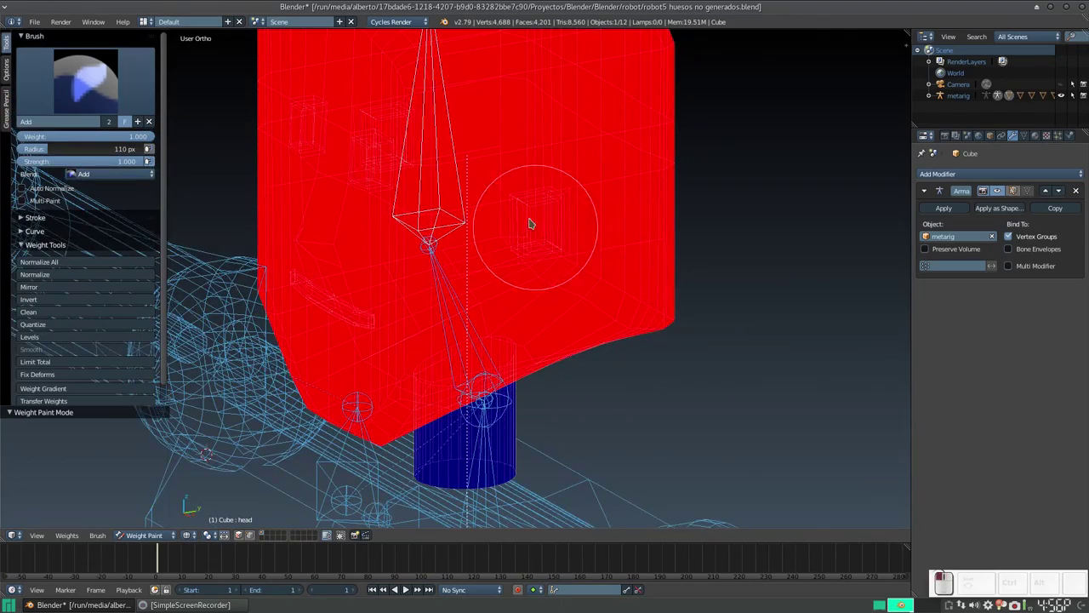
{"action": "scroll", "scroll_direction": "up", "scroll_amount": 3}
{"action": "left_click", "coordinate": [612, 122]}
{"action": "left_click", "coordinate": [666, 95]}
{"action": "left_click", "coordinate": [613, 204]}
{"action": "left_click", "coordinate": [606, 273]}
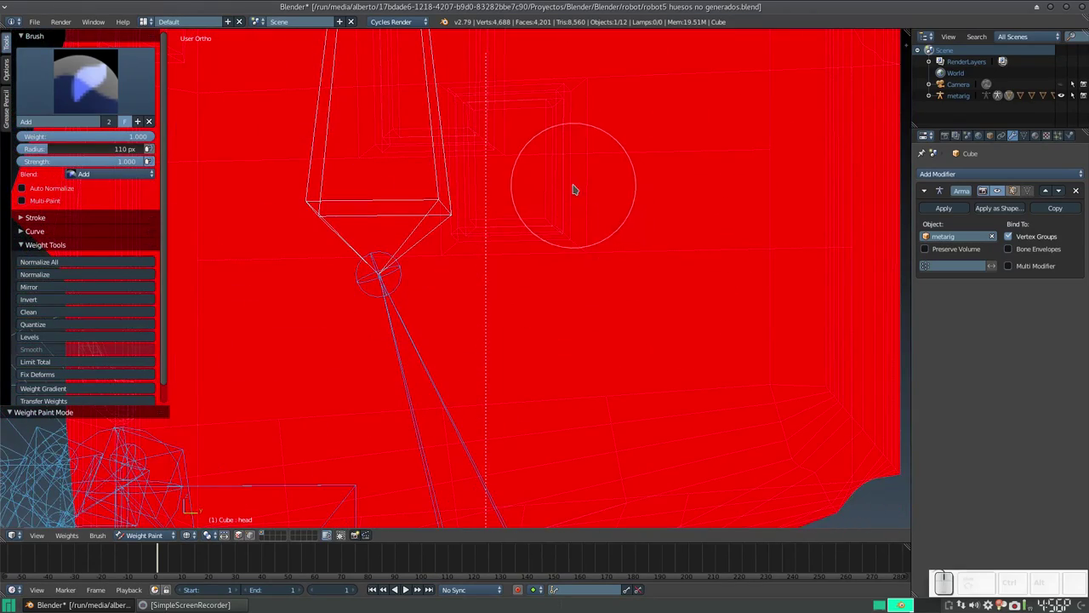
{"action": "key", "text": "Tab"}
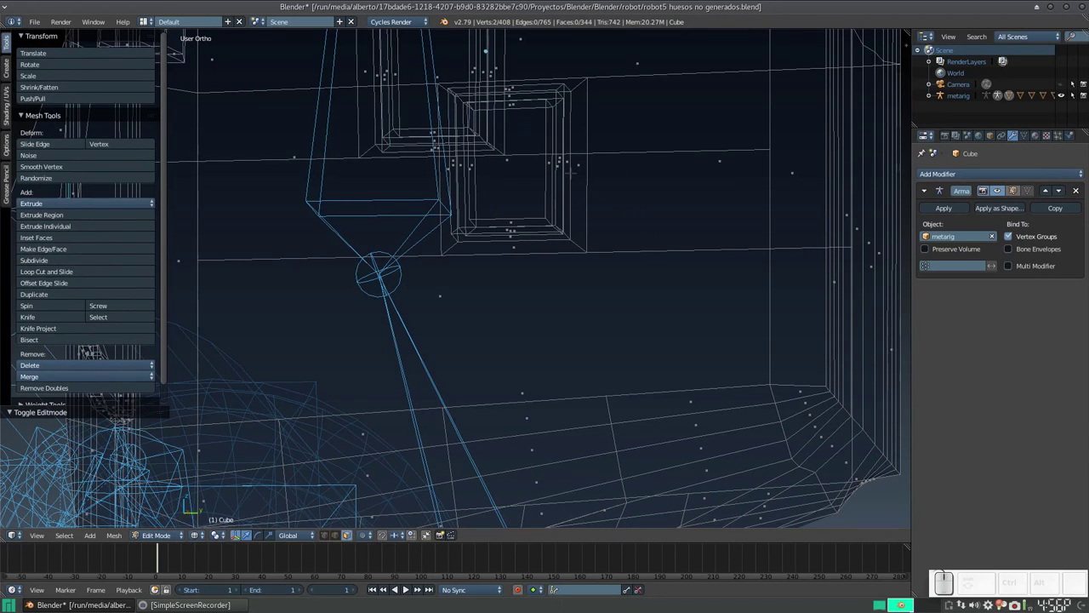
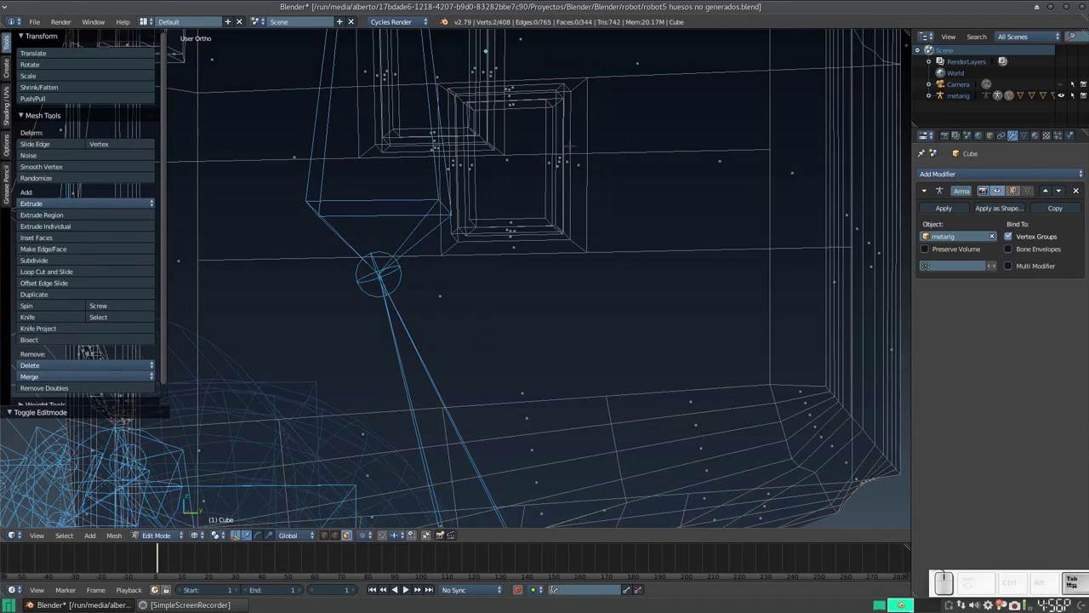
{"action": "key", "text": "Tab"}
{"action": "left_click_drag", "start_coordinate": [576, 219], "coordinate": [563, 161]}
{"action": "left_click_drag", "start_coordinate": [525, 184], "coordinate": [459, 143]}
{"action": "left_click", "coordinate": [458, 143]}
{"action": "left_click_drag", "start_coordinate": [656, 239], "coordinate": [563, 262]}
{"action": "left_click_drag", "start_coordinate": [531, 287], "coordinate": [741, 326]}
{"action": "scroll", "scroll_direction": "down", "scroll_amount": 3}
{"action": "left_click_drag", "start_coordinate": [570, 88], "coordinate": [479, 168]}
{"action": "left_click_drag", "start_coordinate": [458, 164], "coordinate": [455, 223]}
{"action": "left_click_drag", "start_coordinate": [416, 333], "coordinate": [544, 256]}
{"action": "scroll", "scroll_direction": "down", "scroll_amount": 3}
{"action": "left_click", "coordinate": [561, 208]}
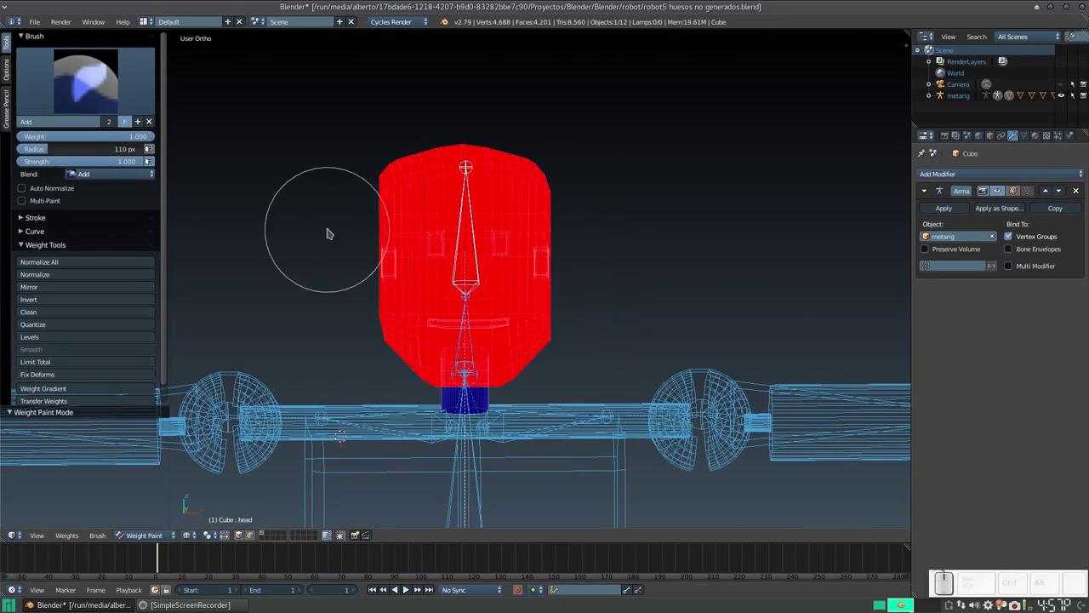
Brush full head weight over remaining patches around the head from several angles
{"action": "left_click", "coordinate": [372, 231]}
{"action": "left_click_drag", "start_coordinate": [442, 309], "coordinate": [550, 276]}
{"action": "scroll", "scroll_direction": "up", "scroll_amount": 3}
{"action": "scroll", "scroll_direction": "up", "scroll_amount": 3}
{"action": "left_click_drag", "start_coordinate": [561, 242], "coordinate": [496, 177]}
{"action": "scroll", "scroll_direction": "down", "scroll_amount": 3}
{"action": "left_click", "coordinate": [325, 168]}
{"action": "left_click", "coordinate": [325, 346]}
{"action": "left_click", "coordinate": [326, 193]}
{"action": "scroll", "scroll_direction": "down", "scroll_amount": 3}
{"action": "left_click", "coordinate": [555, 189]}
{"action": "scroll", "scroll_direction": "down", "scroll_amount": 3}
{"action": "left_click_drag", "start_coordinate": [390, 262], "coordinate": [593, 261]}
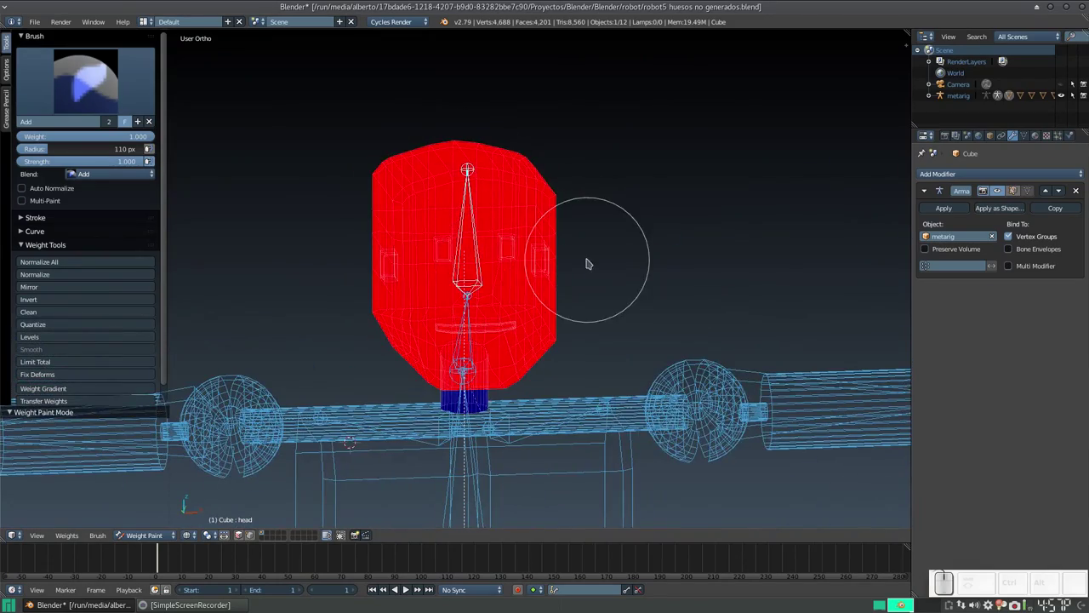
{"action": "scroll", "scroll_direction": "down", "scroll_amount": 3}
{"action": "left_click_drag", "start_coordinate": [614, 293], "coordinate": [516, 264]}
{"action": "left_click", "coordinate": [541, 242]}
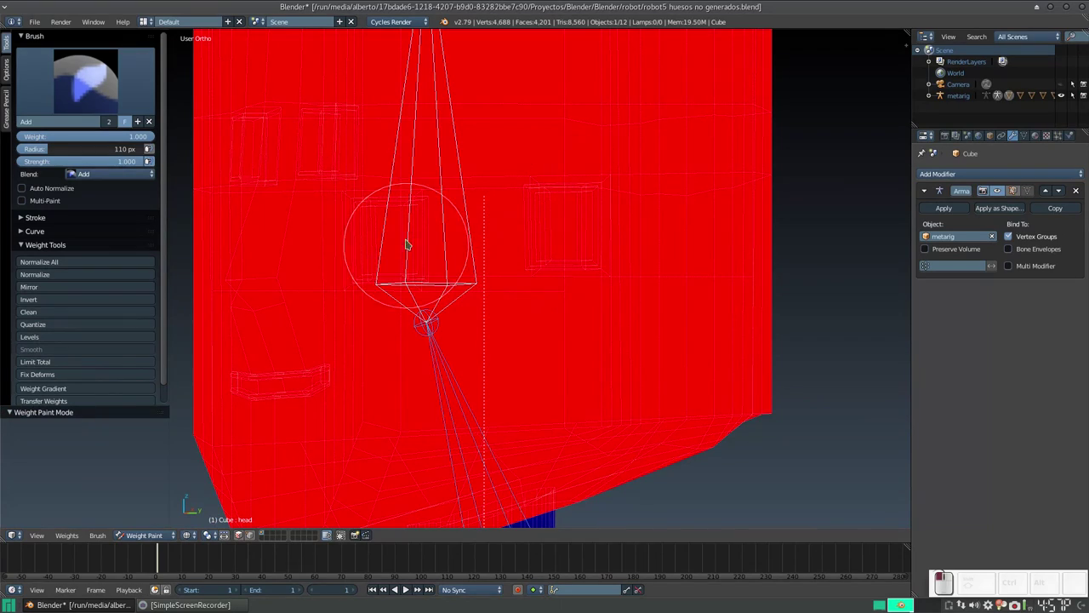
{"action": "left_click", "coordinate": [411, 236]}
{"action": "left_click", "coordinate": [320, 294]}
{"action": "left_click_drag", "start_coordinate": [357, 318], "coordinate": [411, 237]}
{"action": "left_click_drag", "start_coordinate": [355, 257], "coordinate": [546, 210]}
{"action": "left_click", "coordinate": [546, 156]}
{"action": "left_click", "coordinate": [319, 231]}
{"action": "left_click", "coordinate": [631, 255]}
{"action": "scroll", "scroll_direction": "down", "scroll_amount": 3}
View the head from below and paint full weight onto its underside
{"action": "left_click_drag", "start_coordinate": [554, 300], "coordinate": [576, 248]}
{"action": "left_click", "coordinate": [556, 248]}
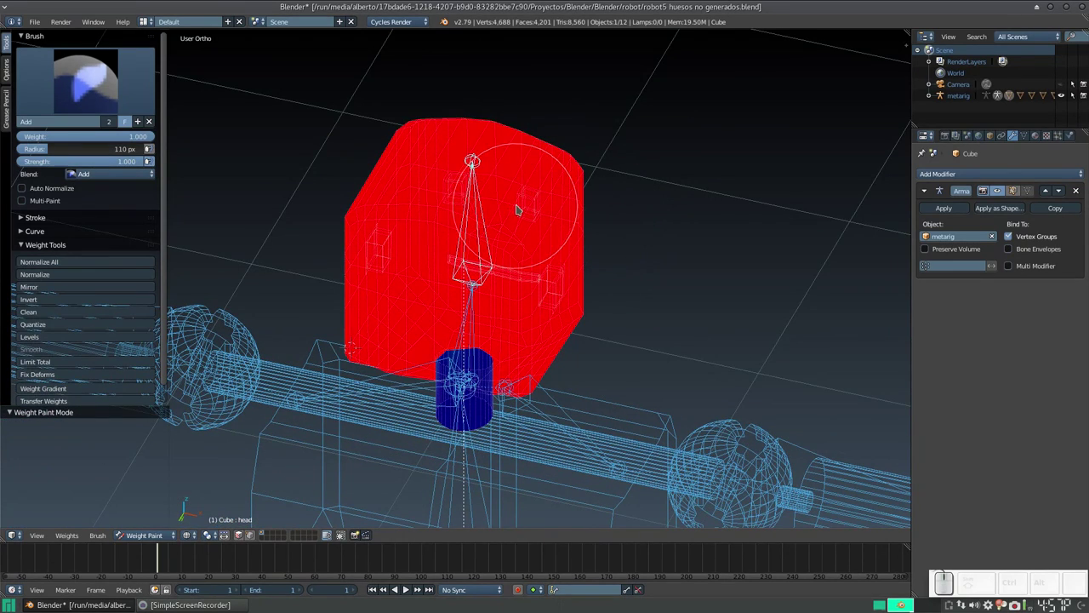
{"action": "left_click_drag", "start_coordinate": [583, 147], "coordinate": [657, 277]}
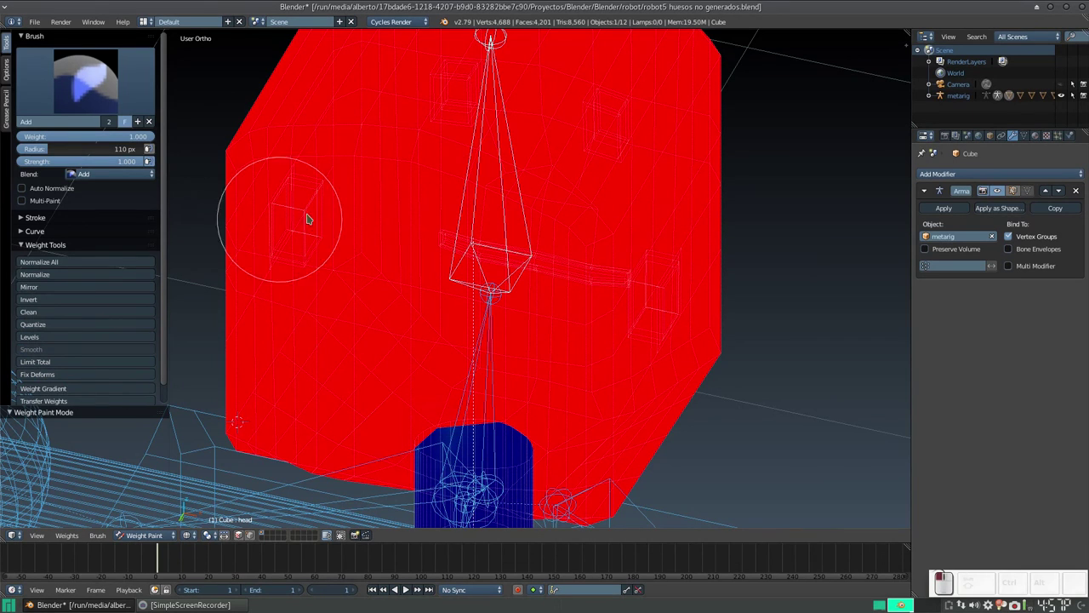
{"action": "left_click_drag", "start_coordinate": [281, 330], "coordinate": [678, 377]}
{"action": "left_click_drag", "start_coordinate": [679, 372], "coordinate": [615, 260]}
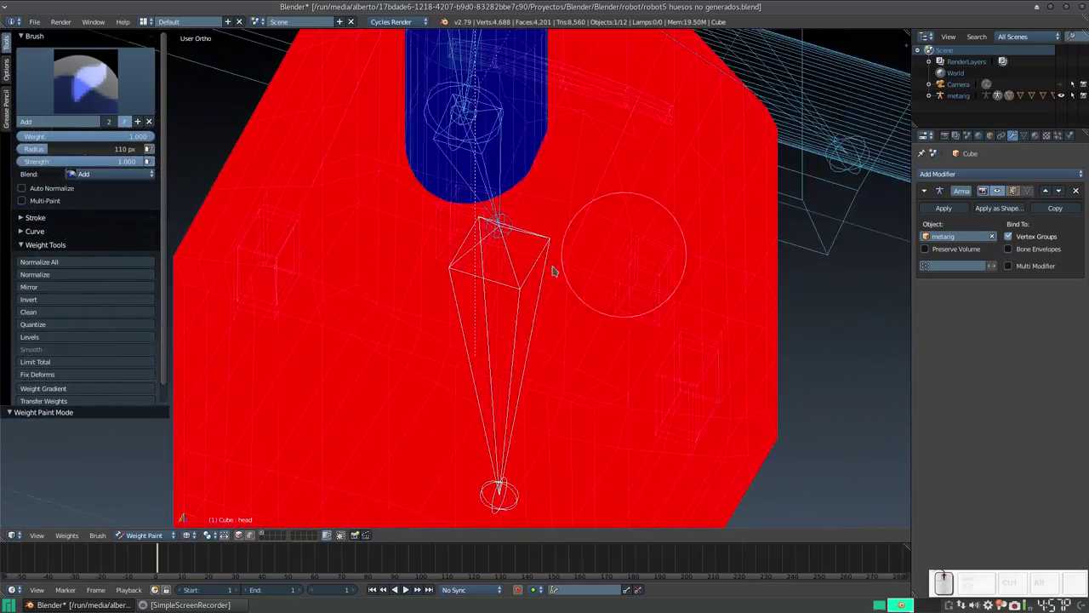
{"action": "left_click", "coordinate": [483, 275]}
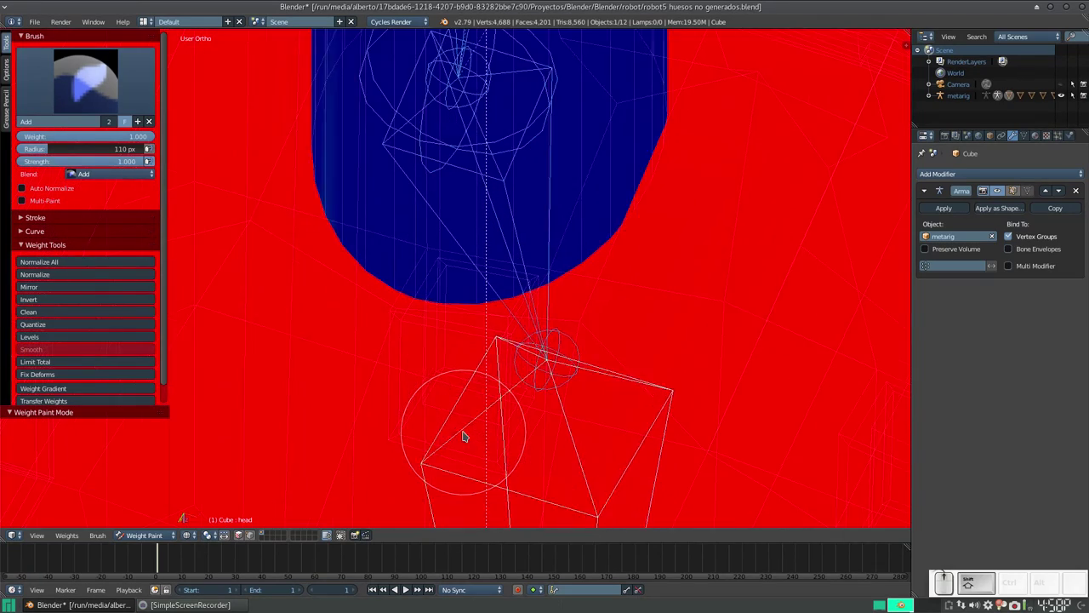
{"action": "middle_click", "coordinate": [455, 418]}
{"action": "middle_click", "coordinate": [449, 469]}
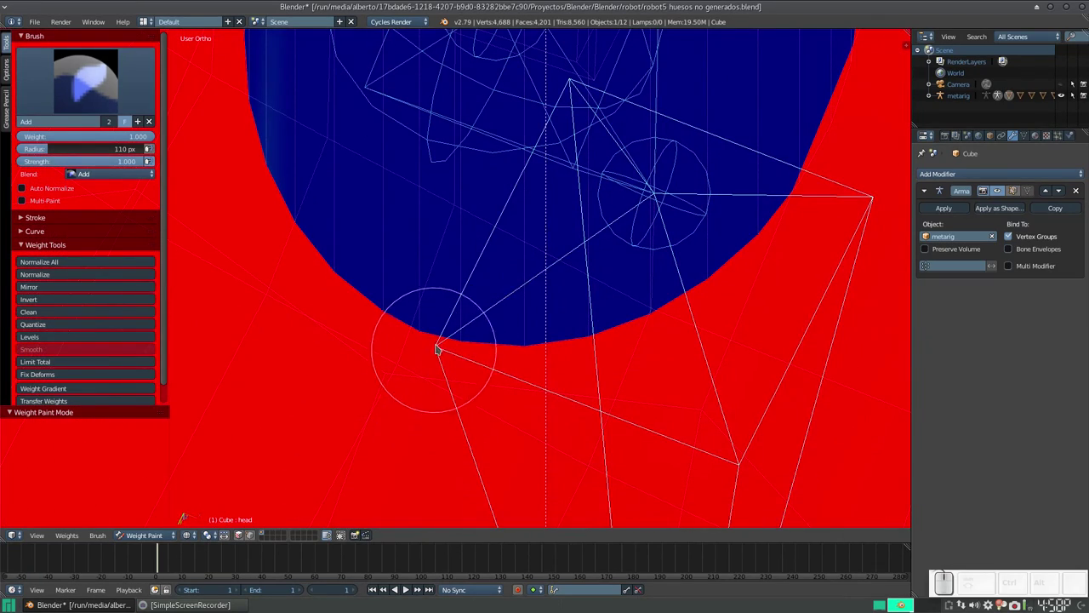
Shrink the brush to 30 px and paint full weight along the neck opening's edge
{"action": "key", "text": "f"}
{"action": "left_click", "coordinate": [432, 382]}
{"action": "left_click_drag", "start_coordinate": [393, 371], "coordinate": [405, 340]}
{"action": "left_click_drag", "start_coordinate": [452, 212], "coordinate": [466, 219]}
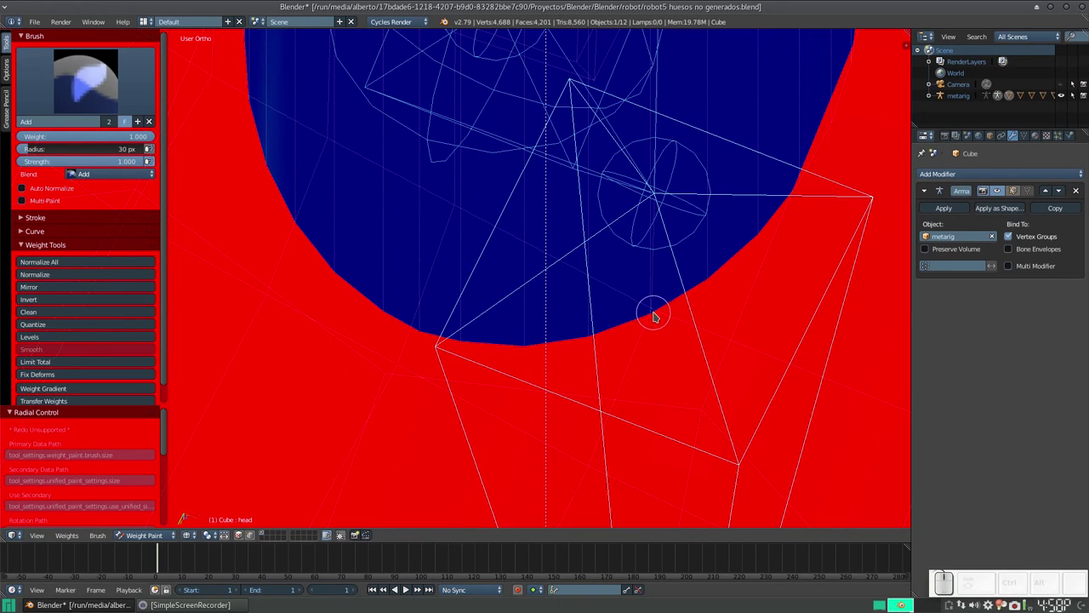
{"action": "left_click_drag", "start_coordinate": [639, 294], "coordinate": [654, 305]}
{"action": "key", "text": "ctrl+z"}
{"action": "left_click", "coordinate": [654, 290]}
{"action": "left_click", "coordinate": [652, 292]}
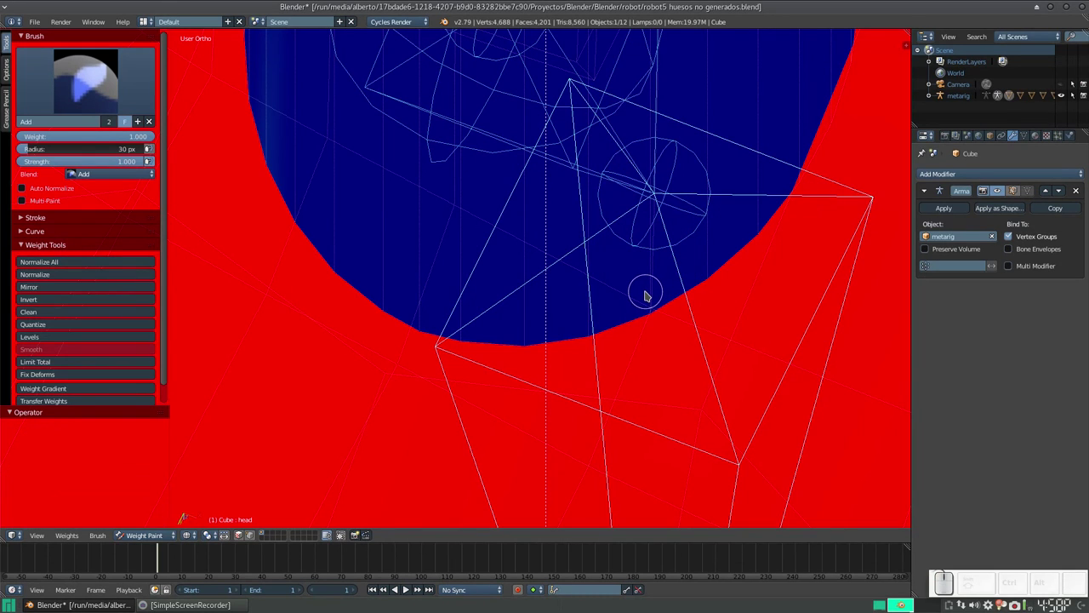
{"action": "left_click", "coordinate": [652, 294]}
{"action": "scroll", "scroll_direction": "down", "scroll_amount": 3}
{"action": "left_click_drag", "start_coordinate": [464, 269], "coordinate": [335, 369]}
{"action": "left_click_drag", "start_coordinate": [345, 366], "coordinate": [573, 375]}
{"action": "scroll", "scroll_direction": "down", "scroll_amount": 3}
{"action": "left_click_drag", "start_coordinate": [546, 314], "coordinate": [597, 358]}
In solid shading, inspect the head weights from several angles and touch up the face
{"action": "key", "text": "z"}
{"action": "left_click_drag", "start_coordinate": [514, 326], "coordinate": [404, 338]}
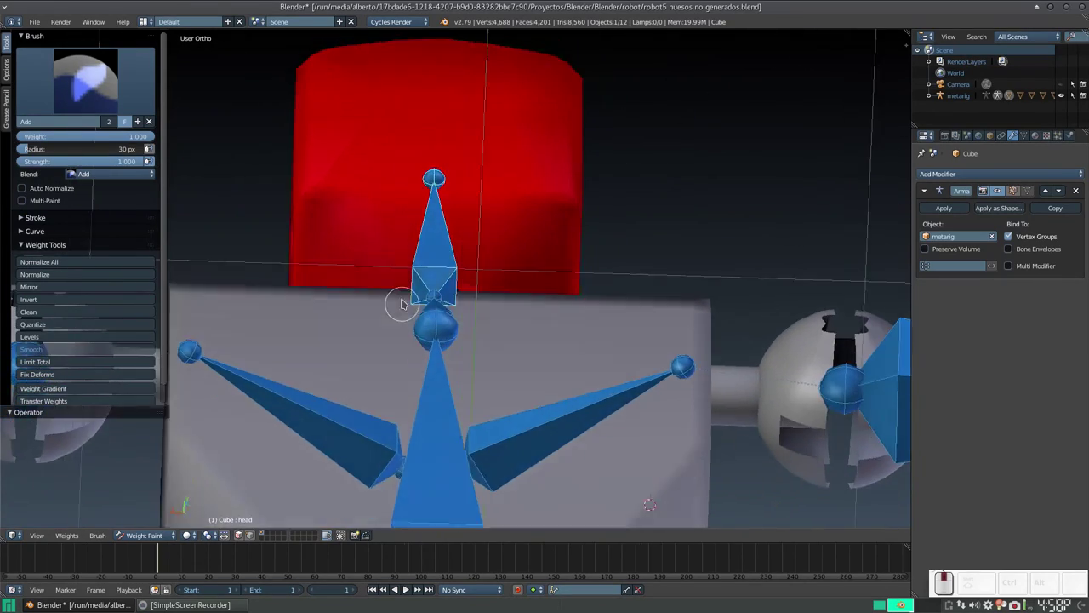
{"action": "left_click", "coordinate": [490, 232]}
{"action": "middle_click", "coordinate": [486, 271]}
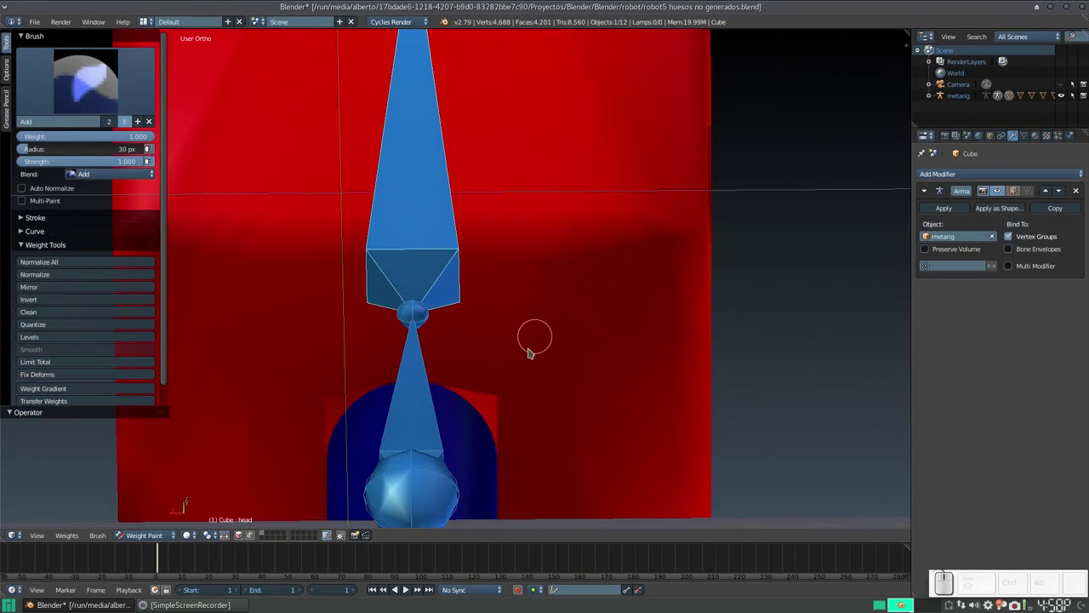
{"action": "left_click", "coordinate": [516, 385]}
{"action": "left_click_drag", "start_coordinate": [511, 285], "coordinate": [301, 293]}
{"action": "left_click_drag", "start_coordinate": [320, 369], "coordinate": [315, 389]}
{"action": "left_click", "coordinate": [315, 385]}
{"action": "left_click_drag", "start_coordinate": [336, 234], "coordinate": [571, 287]}
{"action": "scroll", "scroll_direction": "down", "scroll_amount": 3}
{"action": "left_click_drag", "start_coordinate": [403, 197], "coordinate": [439, 217]}
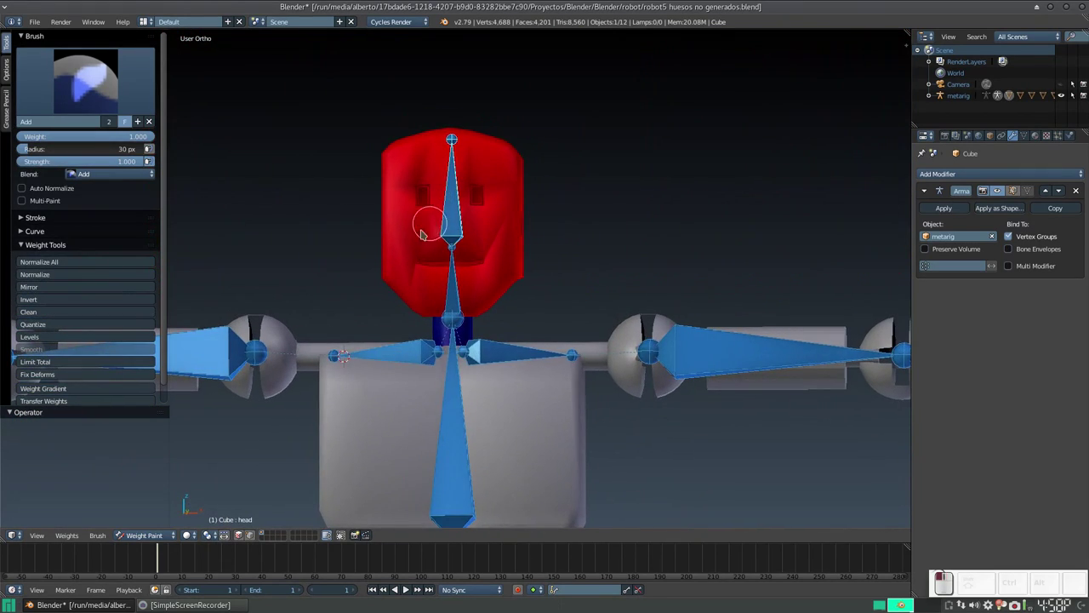
{"action": "left_click", "coordinate": [483, 228]}
{"action": "left_click", "coordinate": [463, 113]}
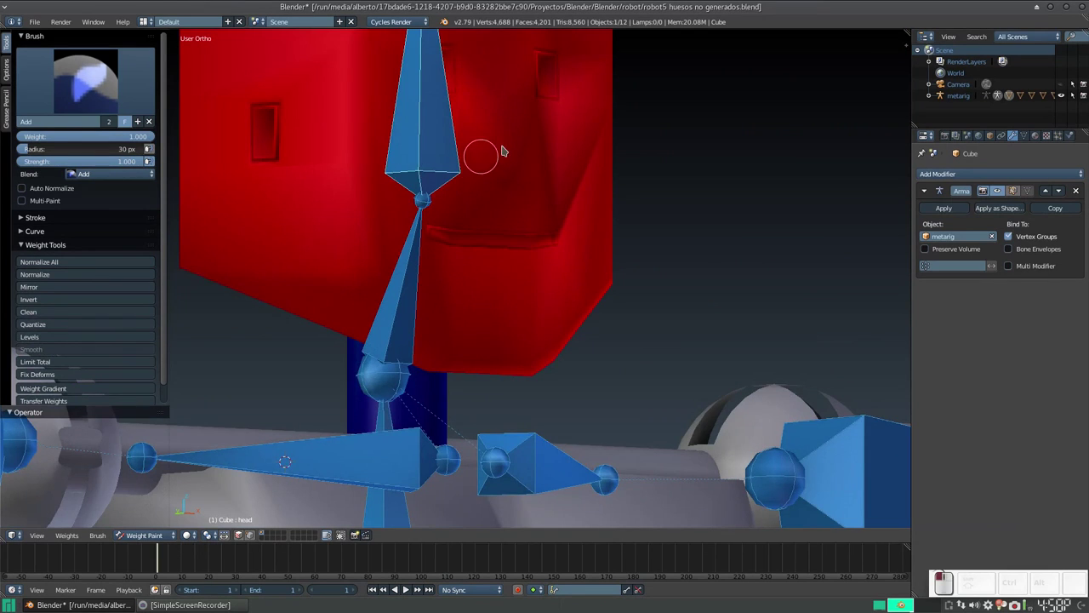
{"action": "left_click", "coordinate": [489, 171]}
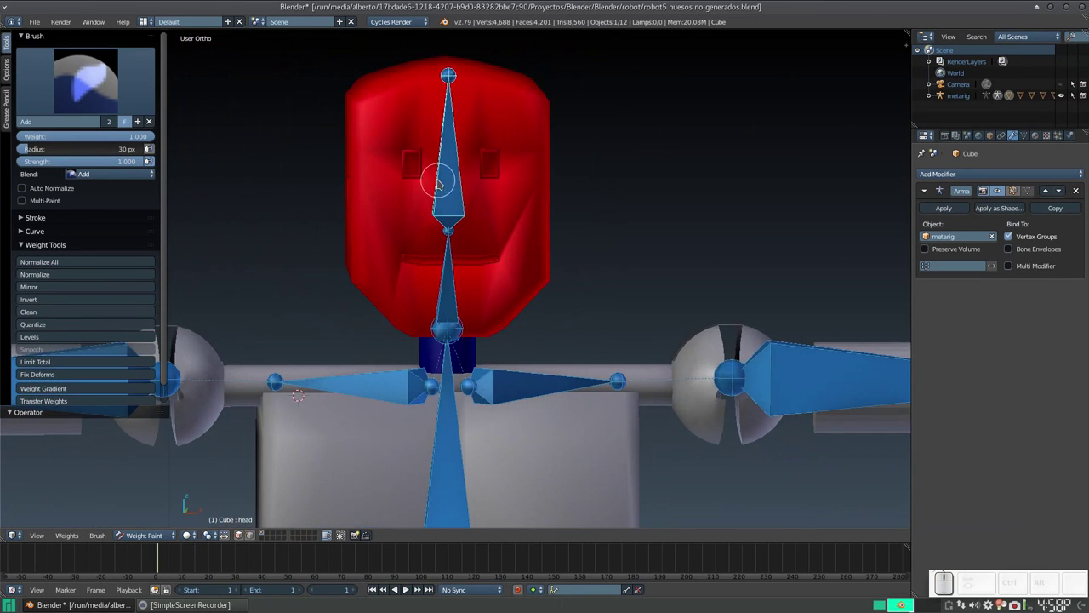
{"action": "scroll", "scroll_direction": "up", "scroll_amount": 3}
{"action": "left_click", "coordinate": [456, 167]}
{"action": "left_click", "coordinate": [399, 232]}
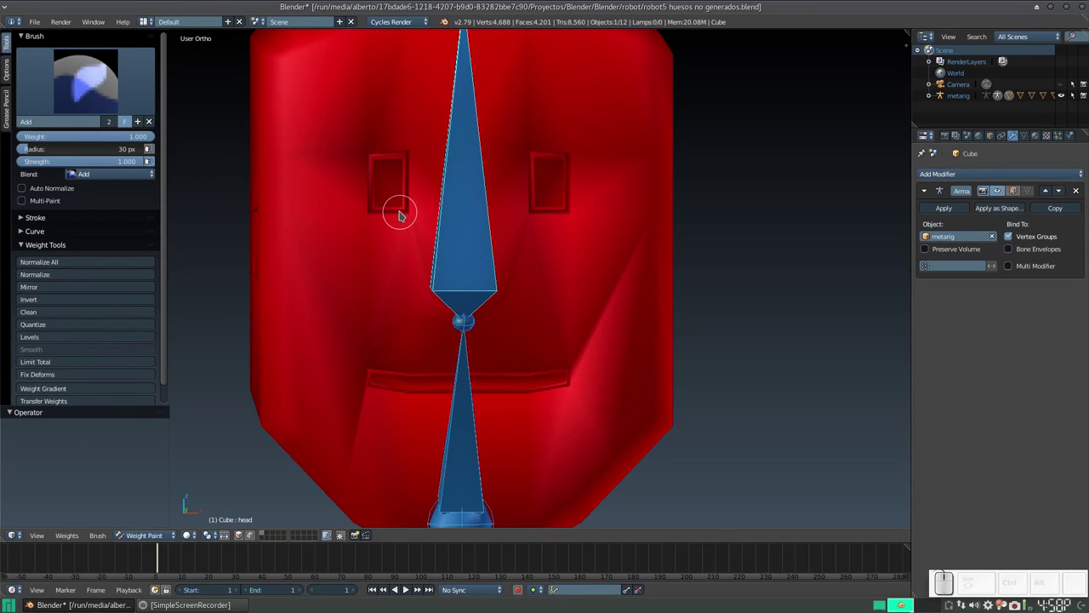
Set the brush radius to 38 px and touch up the head weights in see-through view
{"action": "key", "text": "f"}
{"action": "left_click_drag", "start_coordinate": [409, 213], "coordinate": [446, 194]}
{"action": "right_click", "coordinate": [440, 193]}
{"action": "scroll", "scroll_direction": "down", "scroll_amount": 3}
{"action": "scroll", "scroll_direction": "up", "scroll_amount": 3}
{"action": "left_click", "coordinate": [480, 195]}
{"action": "right_click", "coordinate": [480, 195]}
{"action": "key", "text": "z"}
{"action": "left_click_drag", "start_coordinate": [343, 89], "coordinate": [462, 242]}
{"action": "scroll", "scroll_direction": "down", "scroll_amount": 3}
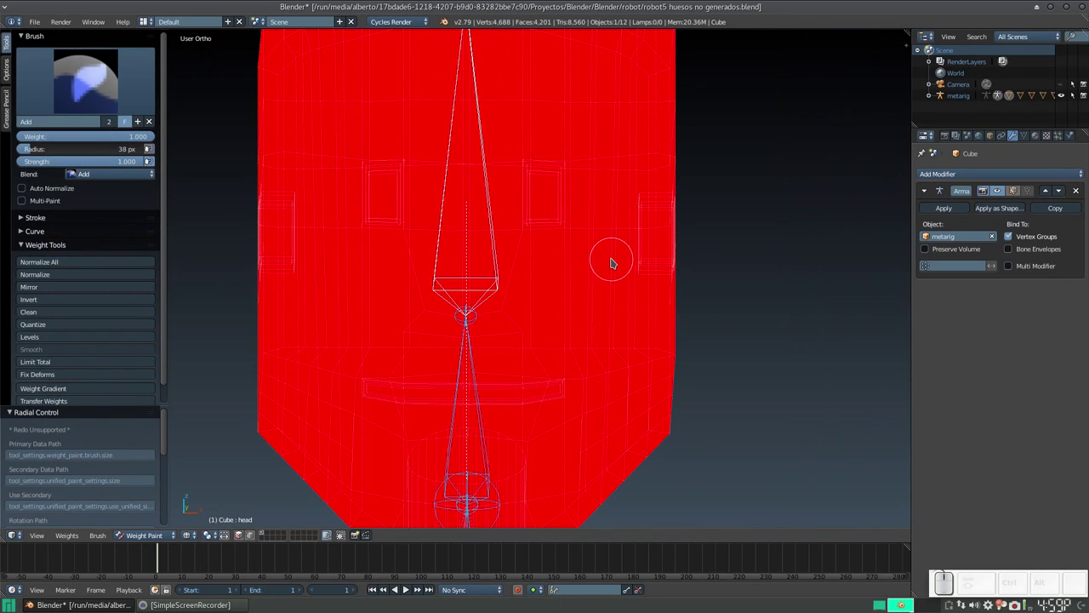
{"action": "scroll", "scroll_direction": "down", "scroll_amount": 3}
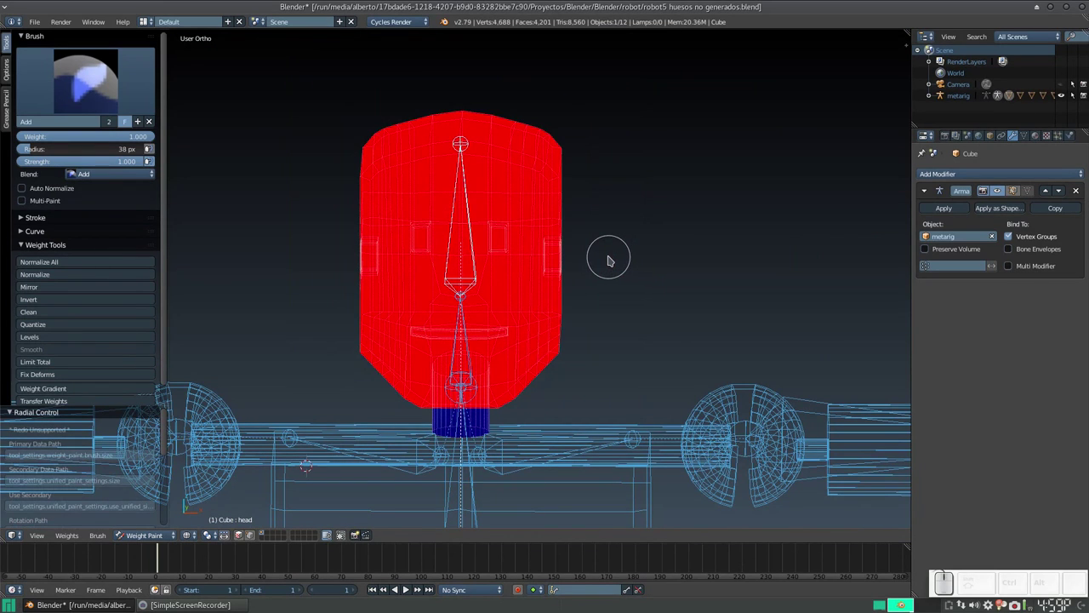